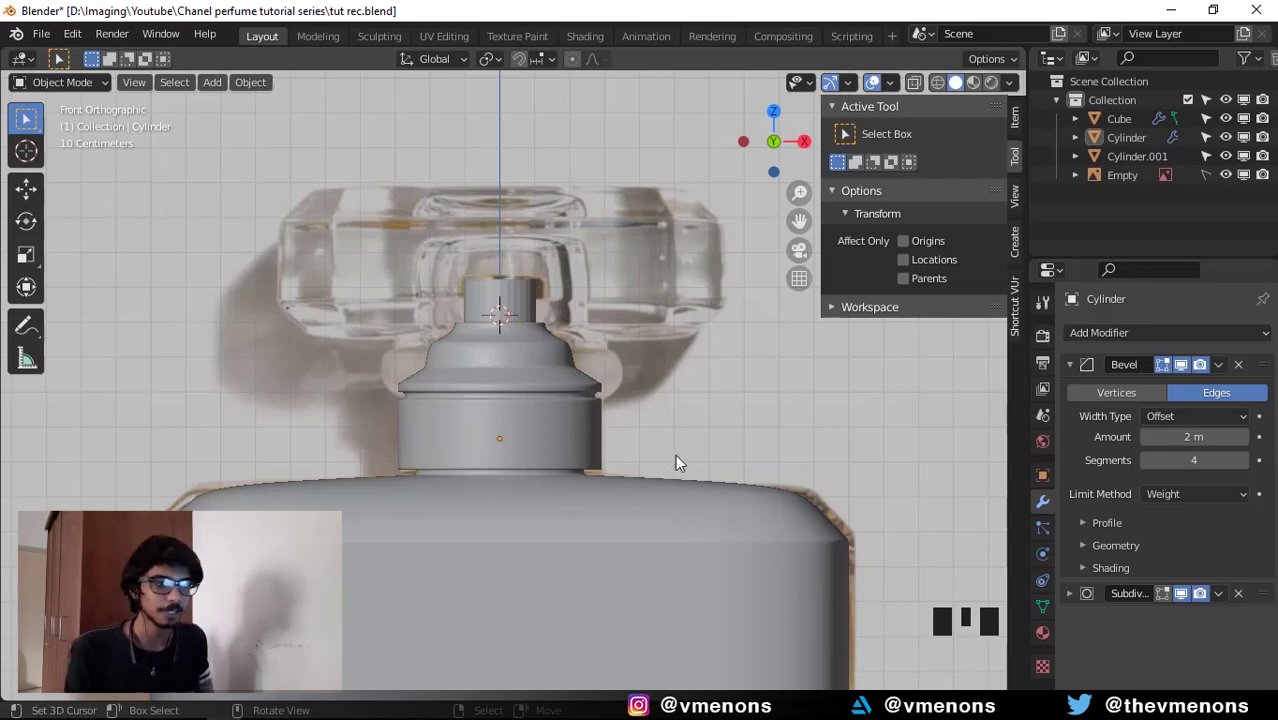
Frame the reference photo's bottle neck in the viewport and place the 3D cursor at the cap.
scroll("down", 3)
left_click_drag(684, 460, 683, 417)
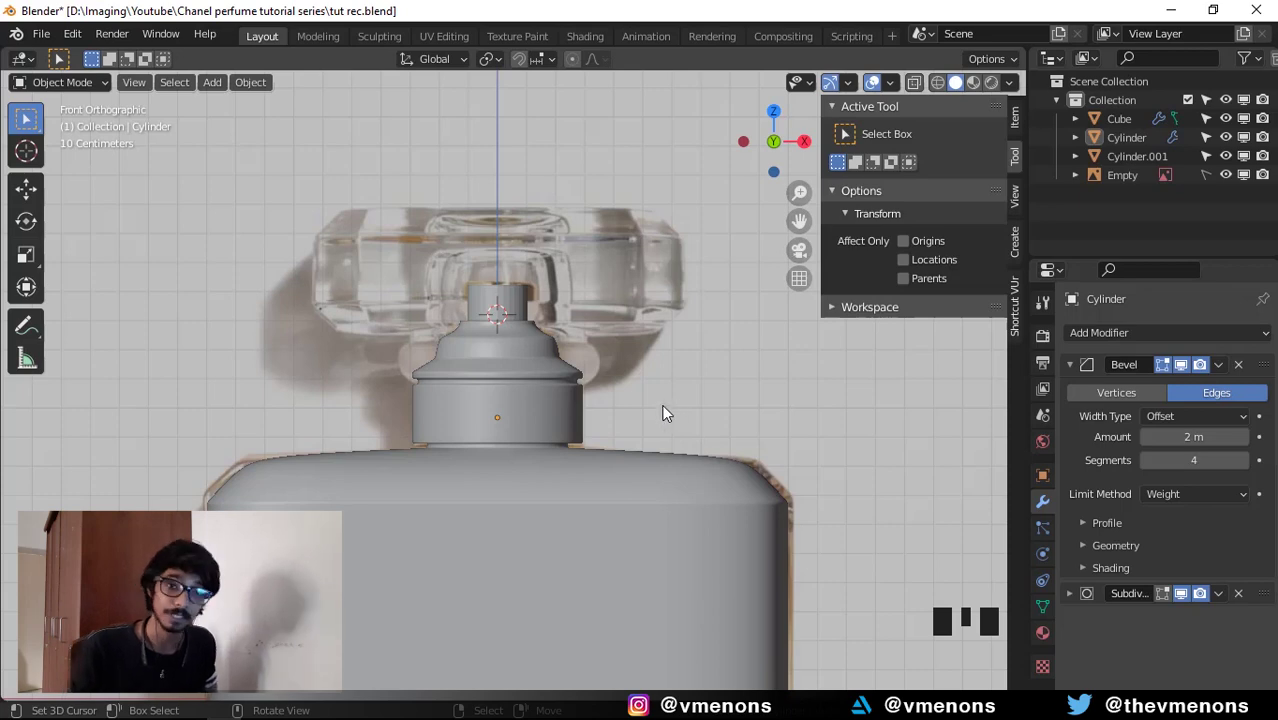
left_click_drag(647, 433, 653, 464)
scroll("up", 3)
left_click_drag(644, 453, 794, 504)
scroll("down", 3)
left_click_drag(791, 474, 635, 577)
scroll("down", 3)
left_click_drag(645, 435, 573, 432)
scroll("up", 3)
scroll("up", 3)
left_click_drag(565, 400, 579, 382)
scroll("up", 3)
scroll("up", 3)
scroll("down", 3)
left_click_drag(565, 339, 589, 393)
scroll("up", 3)
left_click_drag(487, 319, 606, 392)
scroll("up", 3)
left_click_drag(669, 422, 533, 343)
right_click(533, 343)
key("shift+s")
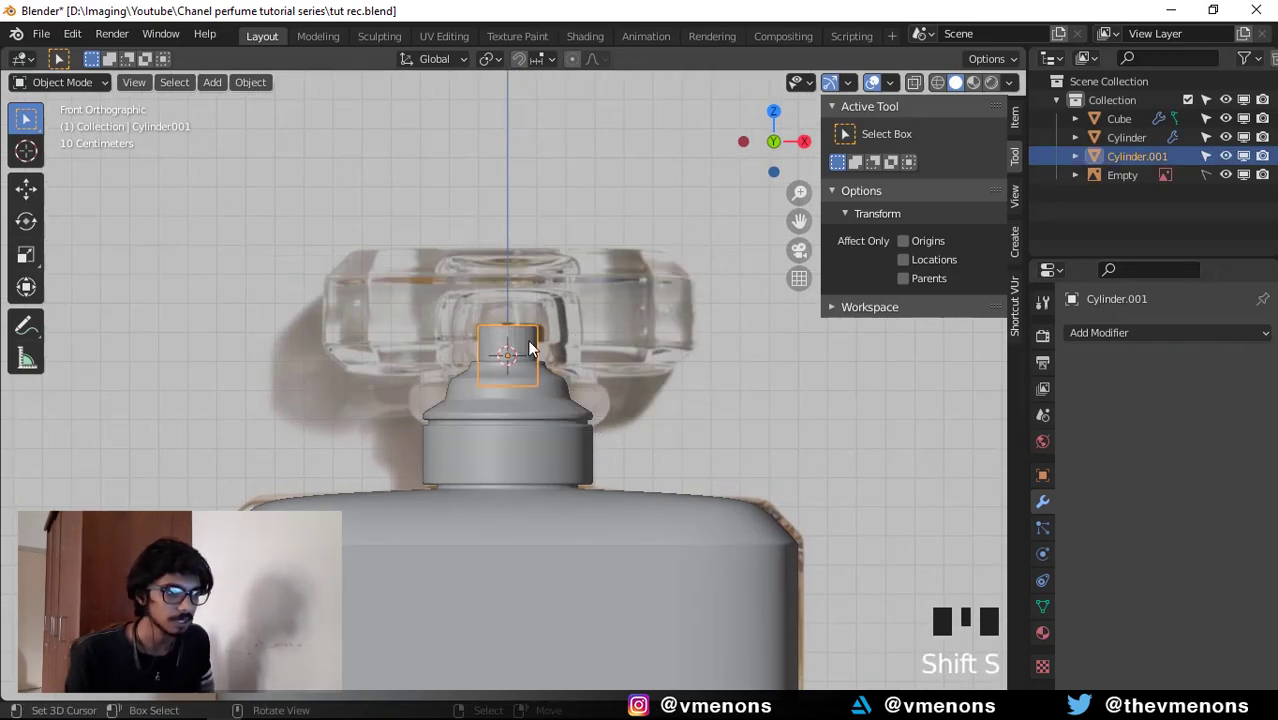
Add a cube mesh and move it down along Z to sit at cap height.
key("shift+a")
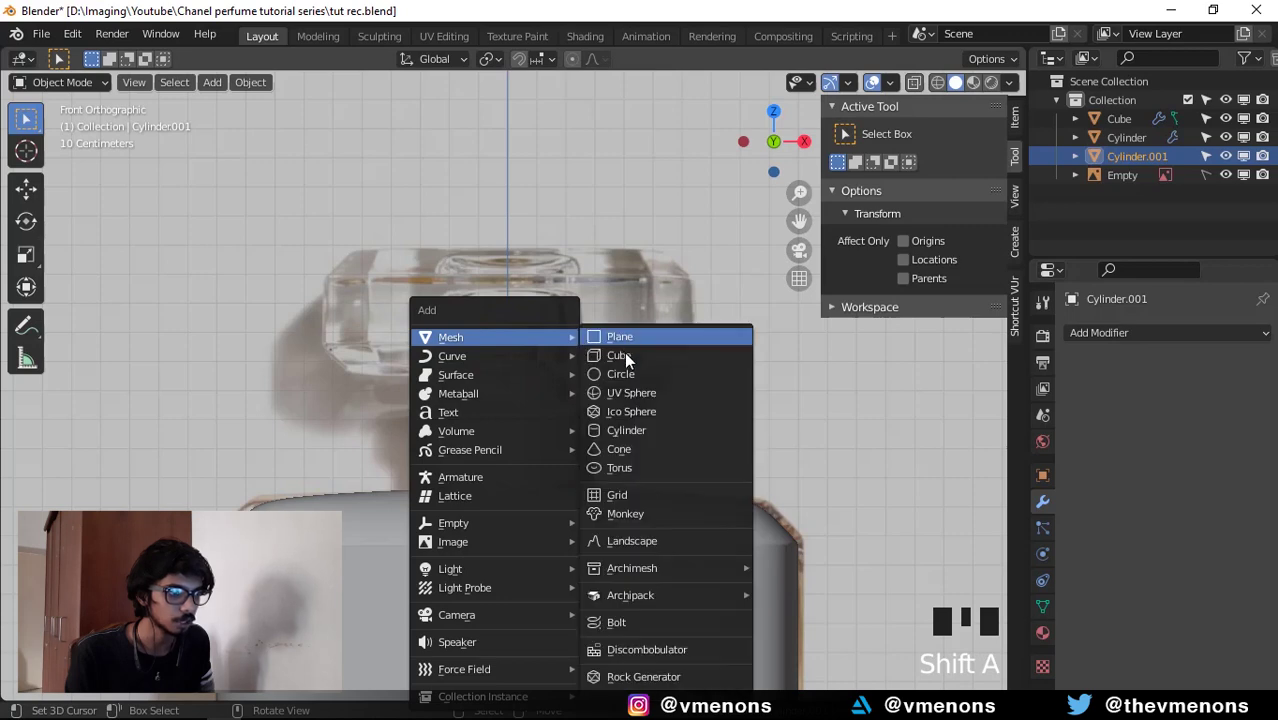
scroll("down", 3)
key("Tab")
scroll("up", 3)
key("1")
key("alt+z")
left_click(279, 134)
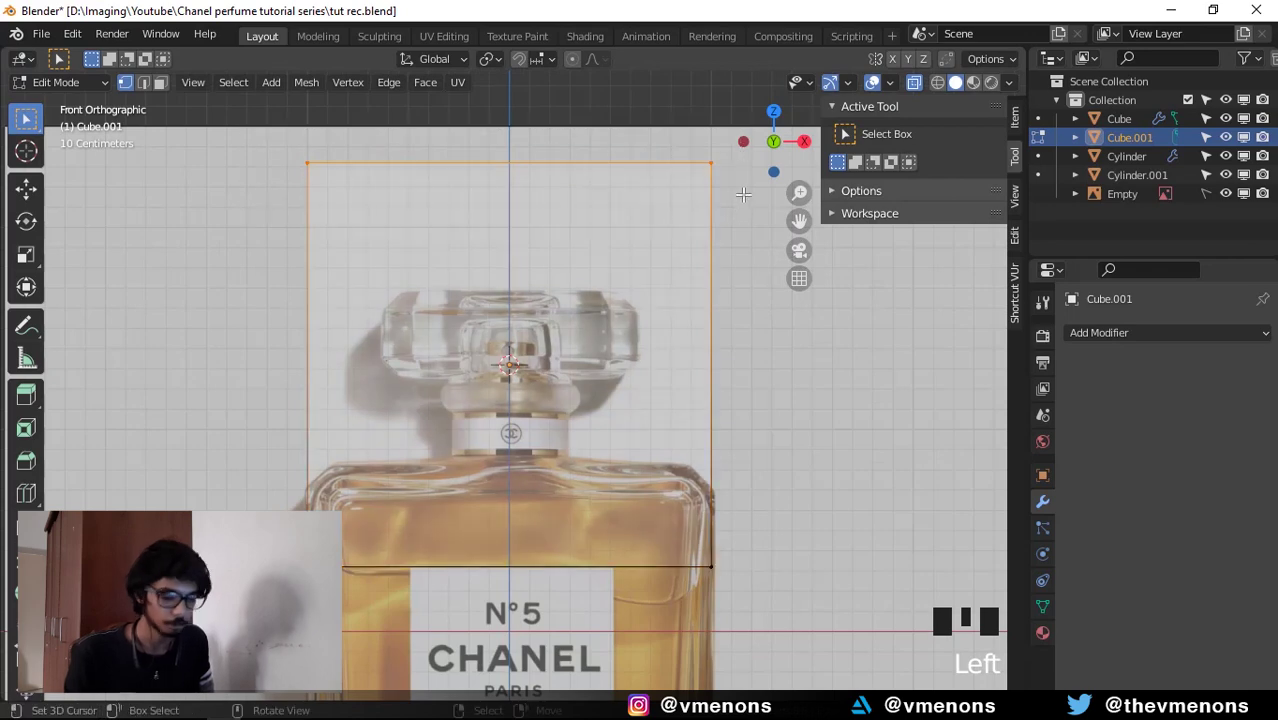
key("g")
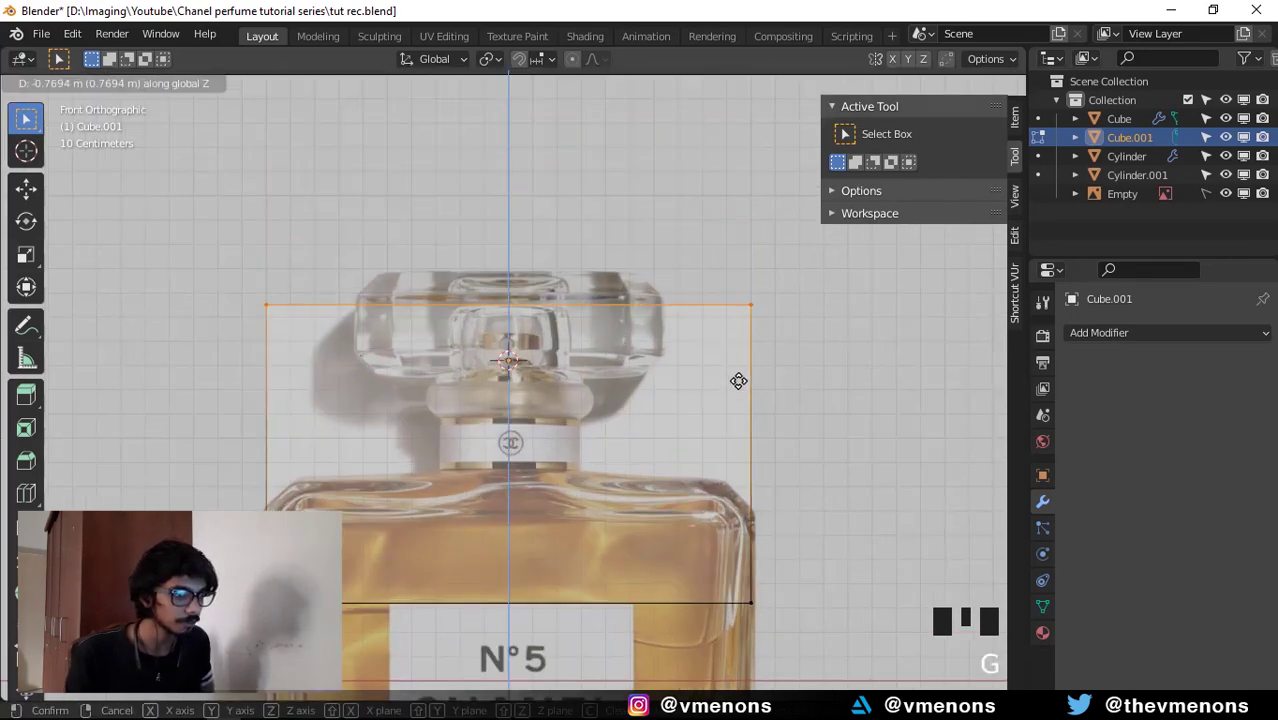
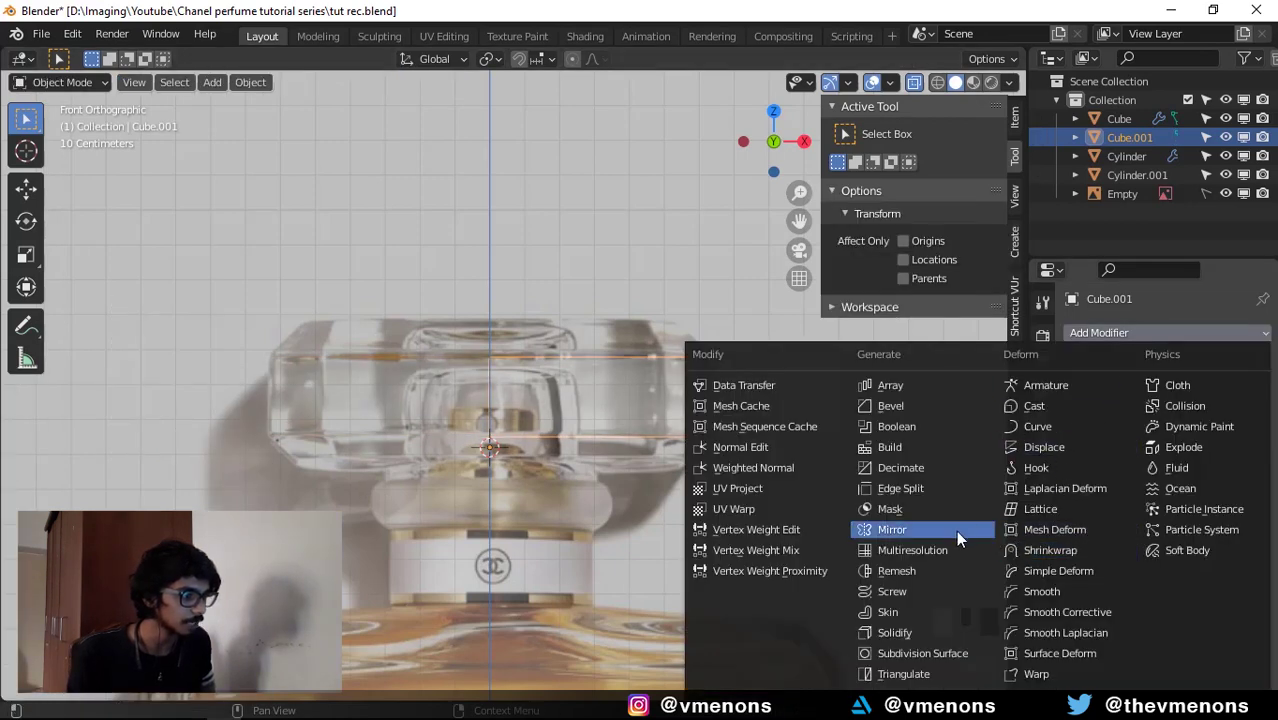
Give the box a Mirror modifier across X with Clipping enabled and enter Edit Mode.
left_click_drag(846, 493, 744, 488)
left_click_drag(744, 488, 780, 353)
key("Tab")
left_click(846, 476)
left_click(1178, 491)
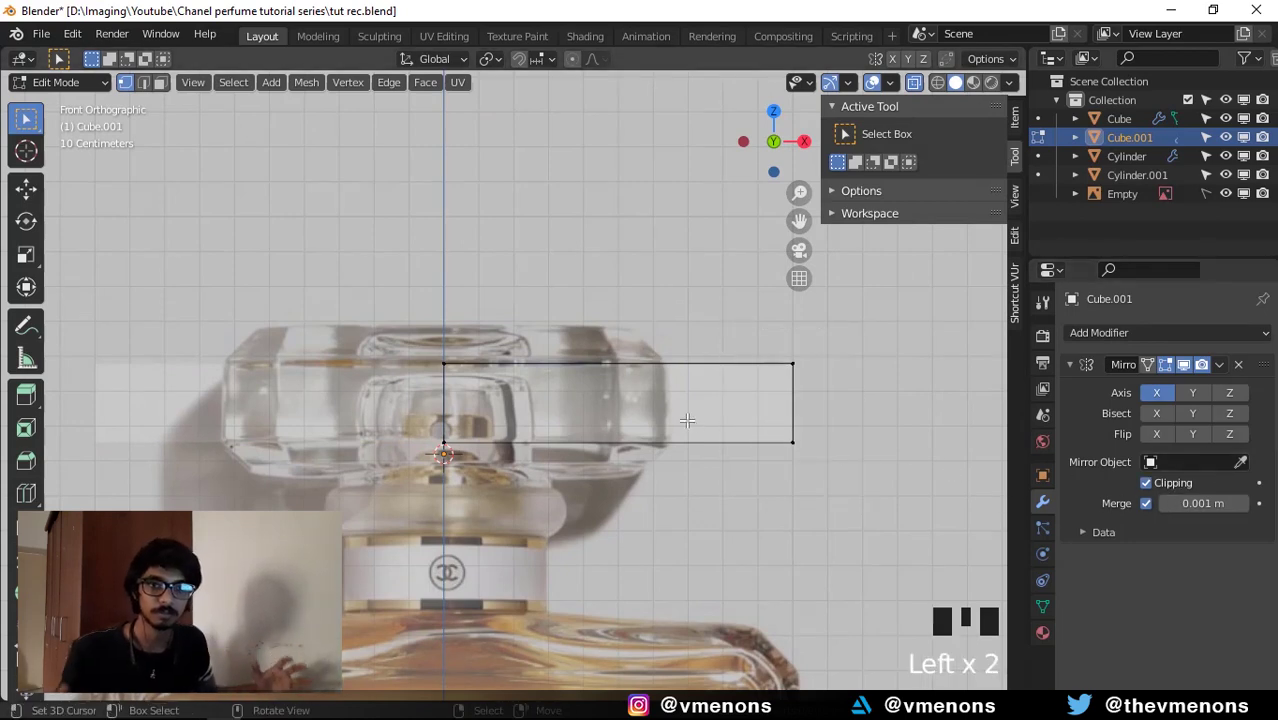
left_click(739, 343)
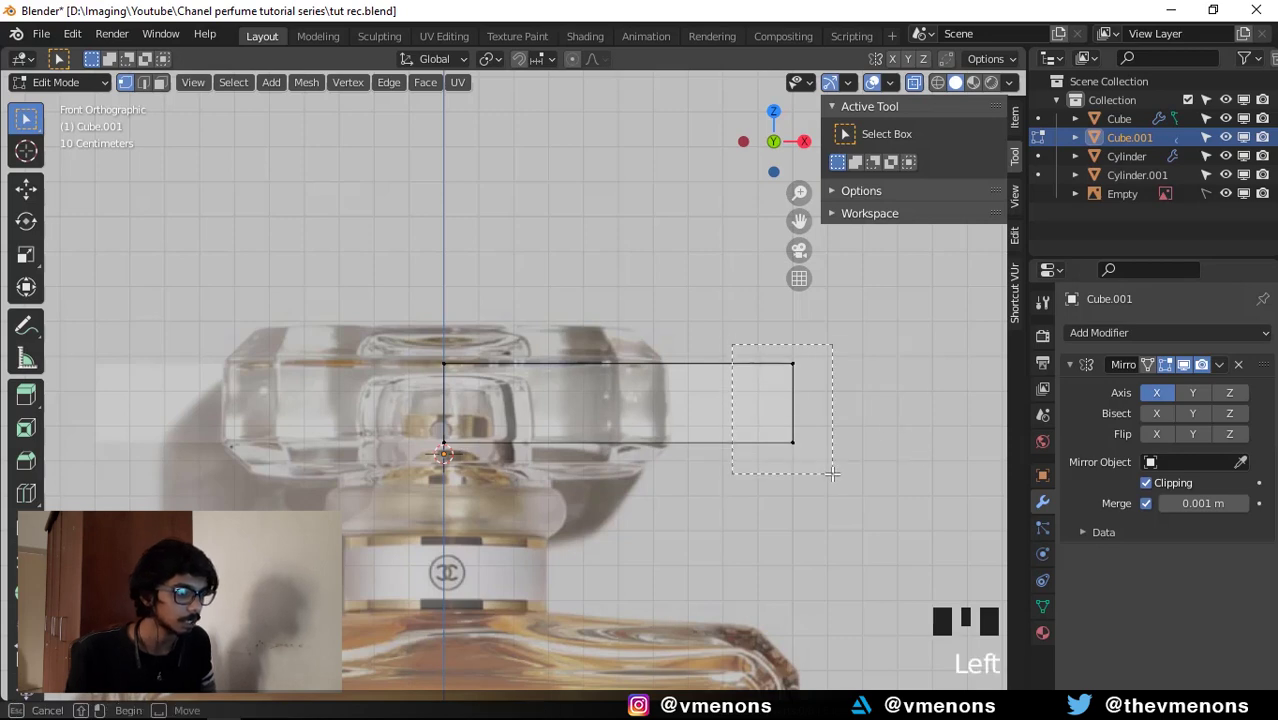
scroll("up", 3)
Move the outer side out to the cap's edge and extrude the top upward and the bottom downward.
key("g")
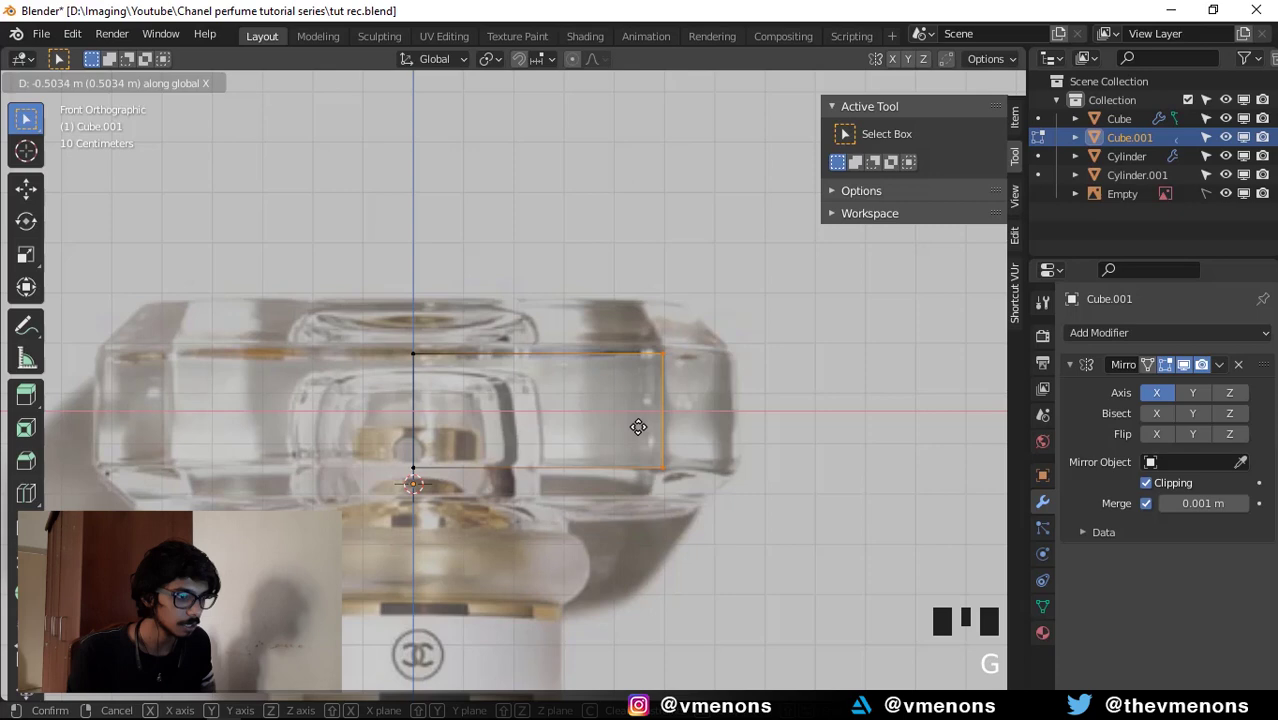
left_click_drag(833, 476, 658, 430)
key("e")
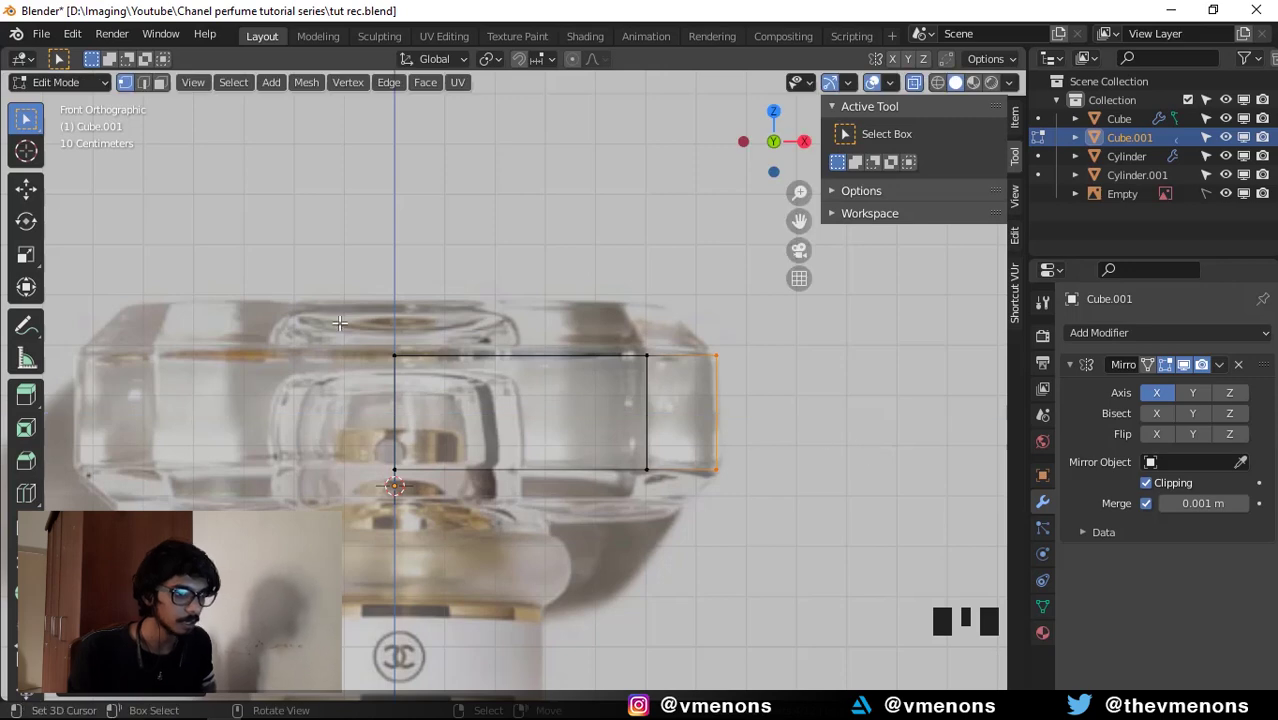
left_click(430, 337)
key("e")
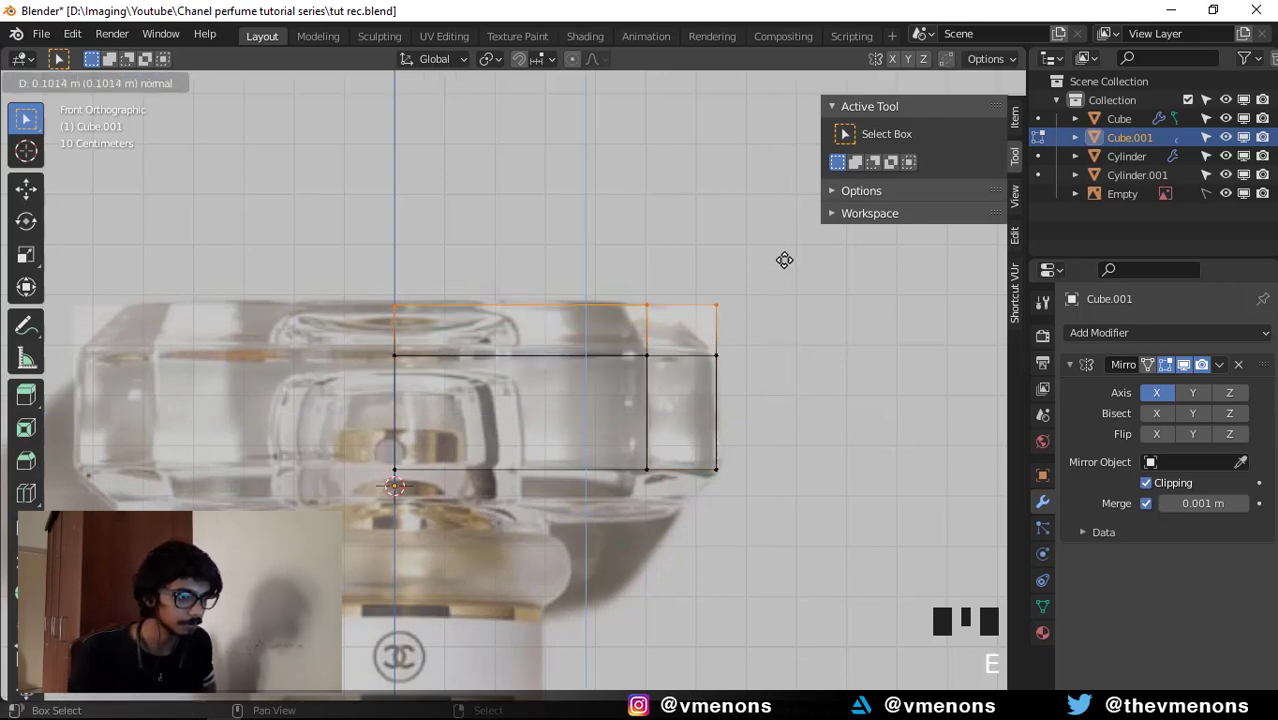
left_click_drag(602, 452, 531, 428)
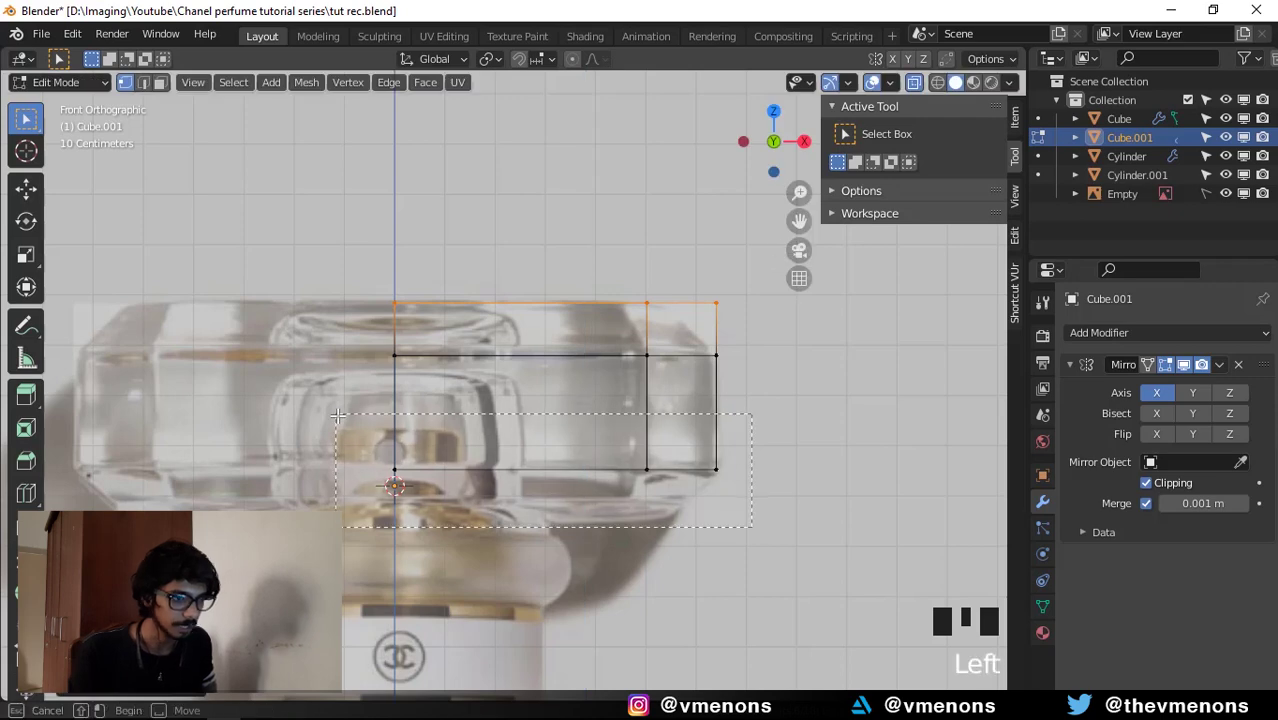
key("e")
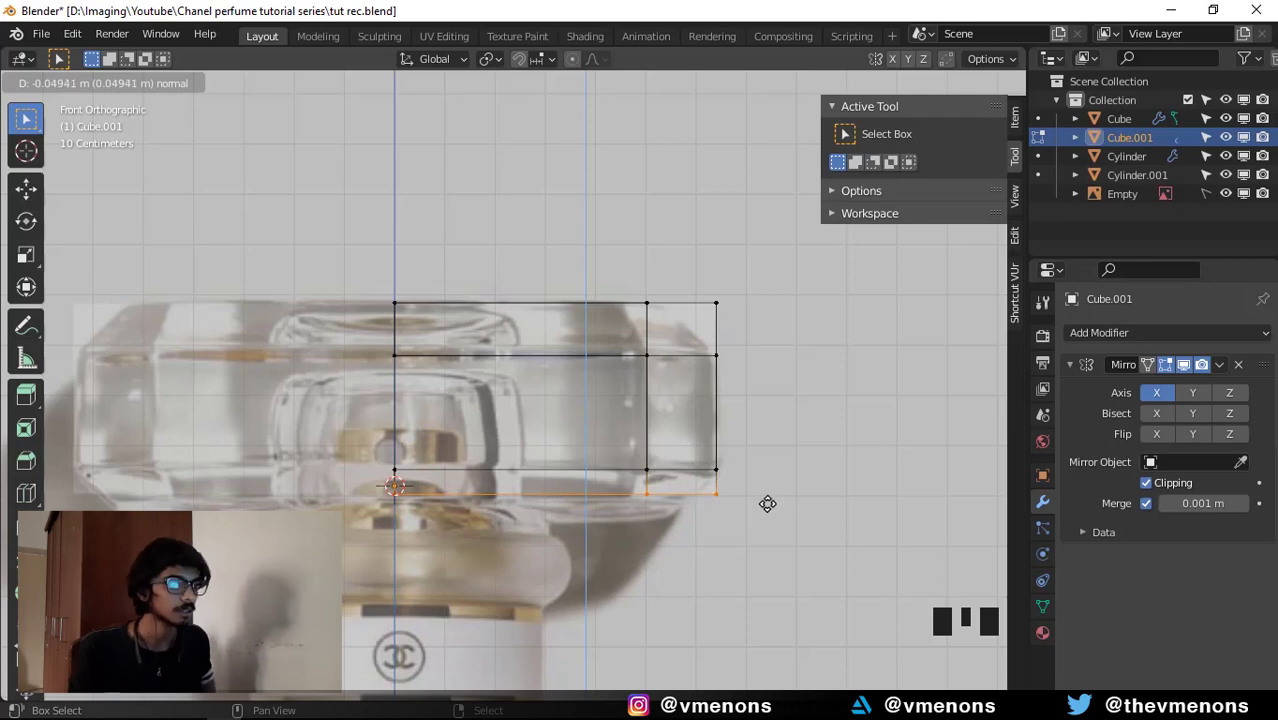
Scale the bottom and top outer corners inward along X to chamfer them.
scroll("up", 3)
key("s")
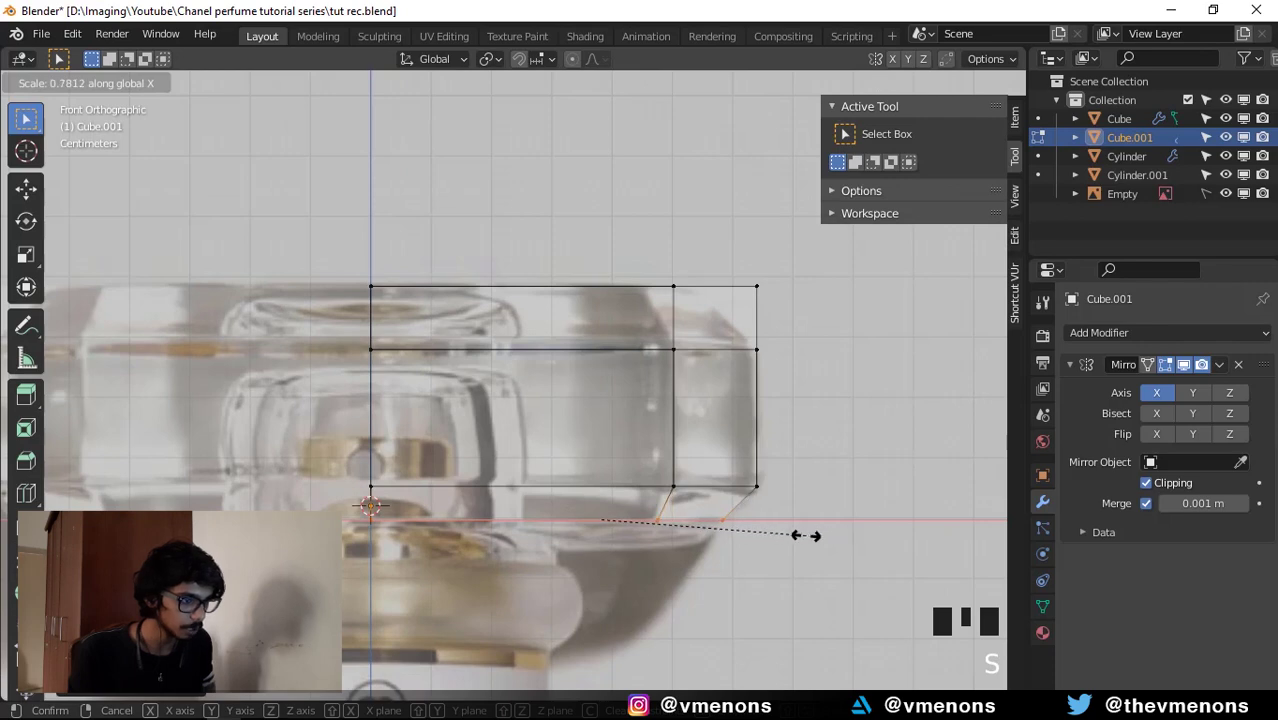
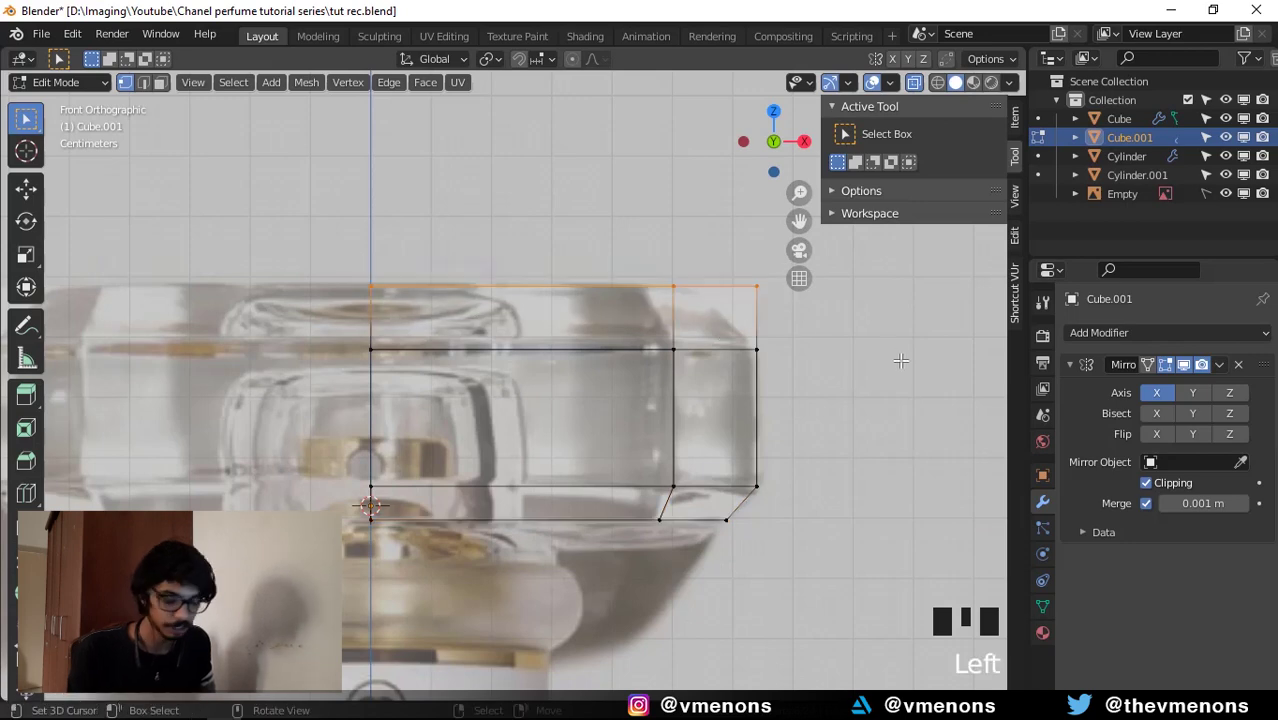
key("s")
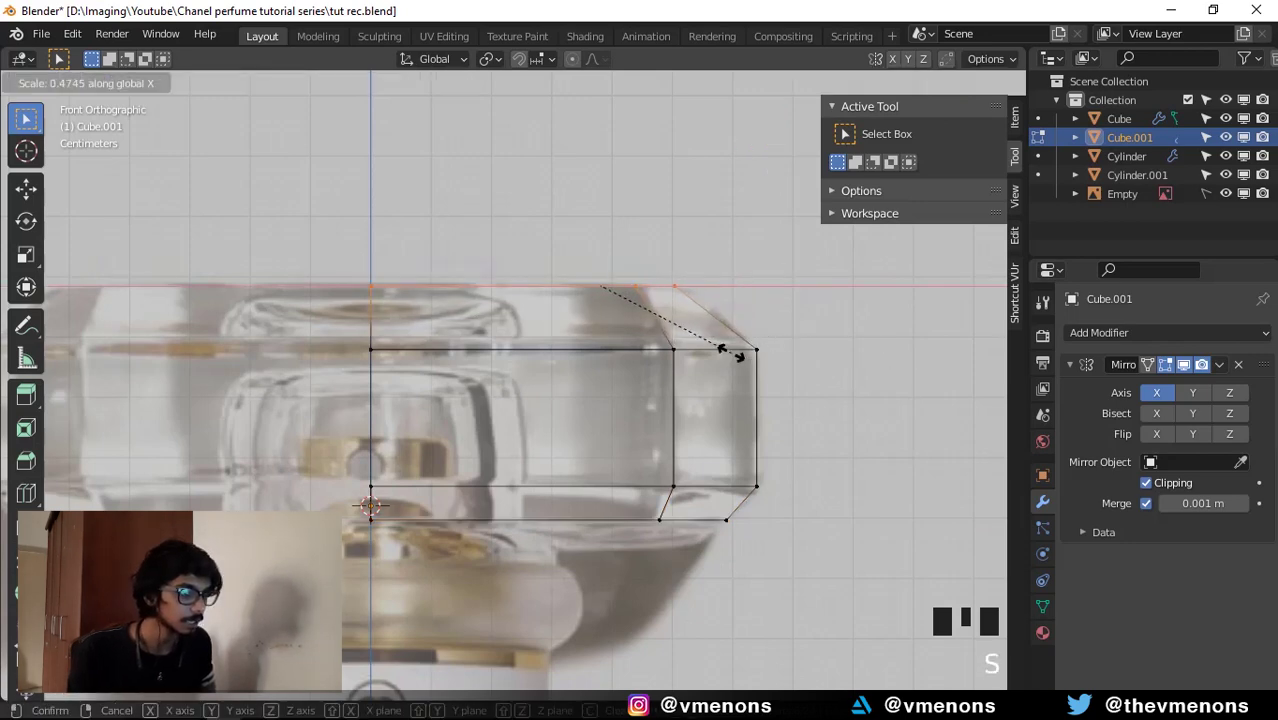
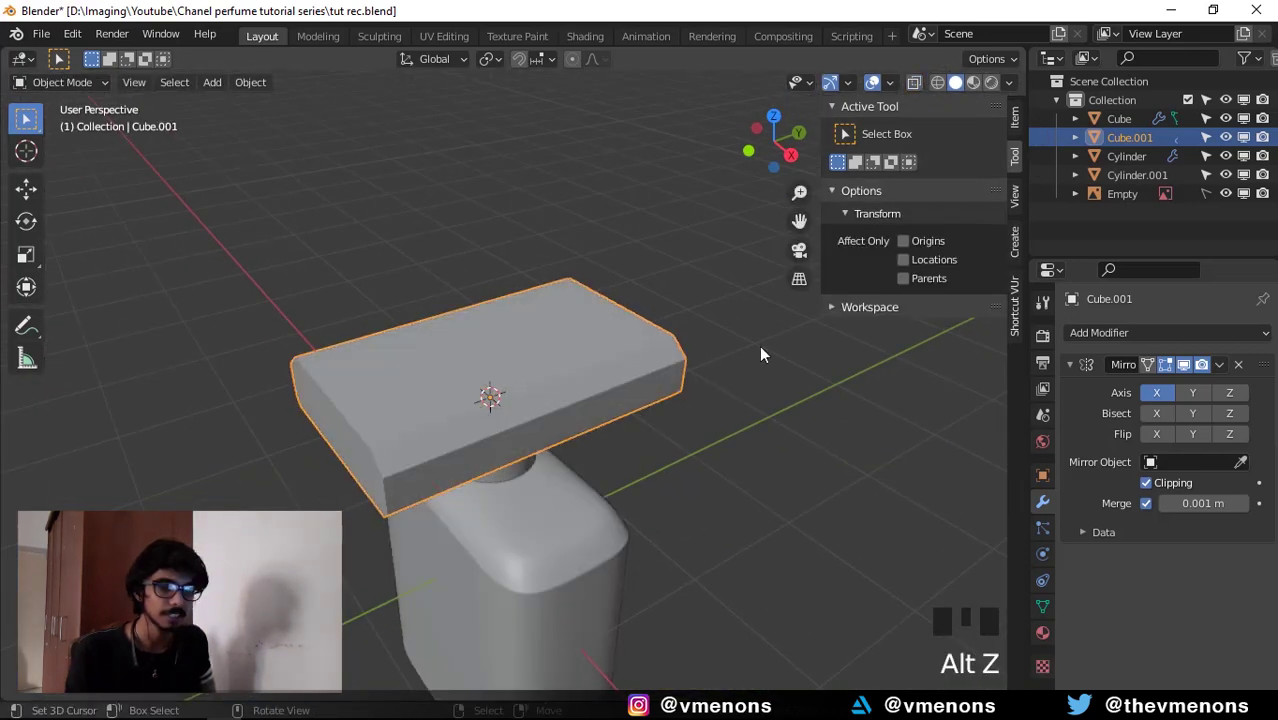
From top view, scale the cap down along Y into a thinner slab and inspect it.
scroll("down", 3)
left_click_drag(734, 397, 739, 409)
left_click_drag(946, 400, 847, 611)
key("KP_1")
scroll("down", 3)
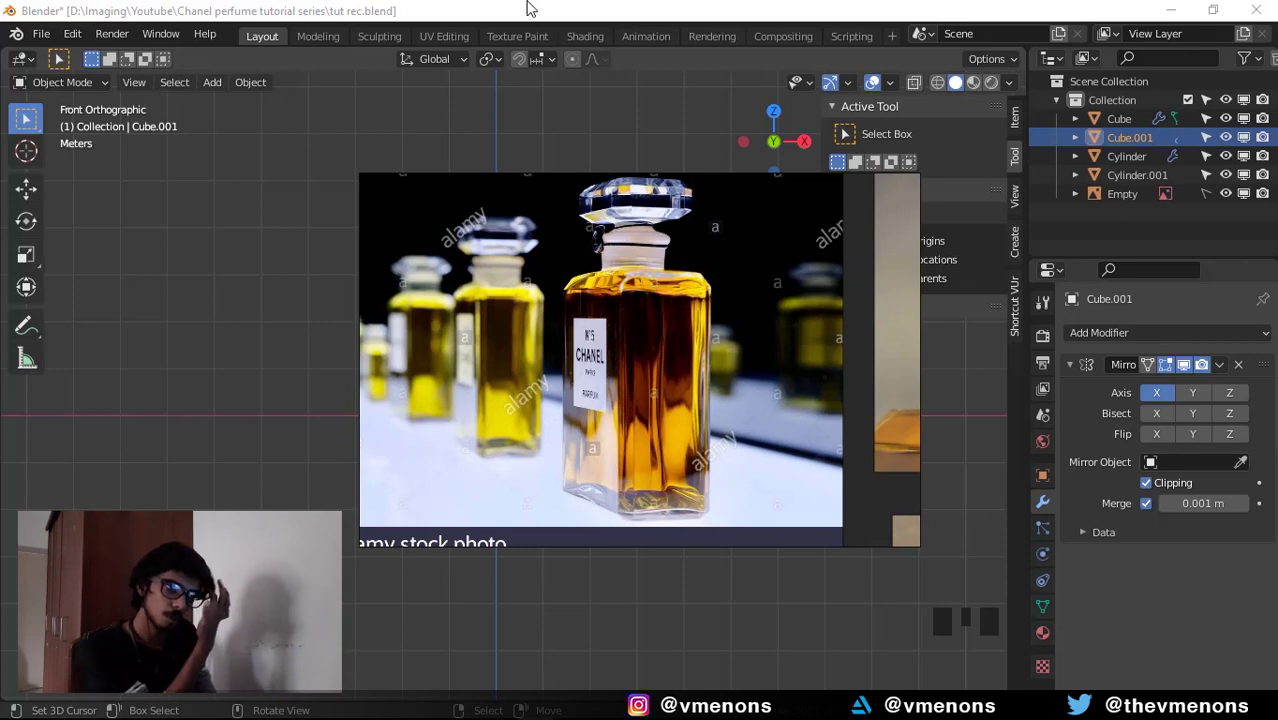
scroll("up", 3)
key("KP_7")
scroll("up", 3)
left_click_drag(617, 361, 771, 398)
key("s")
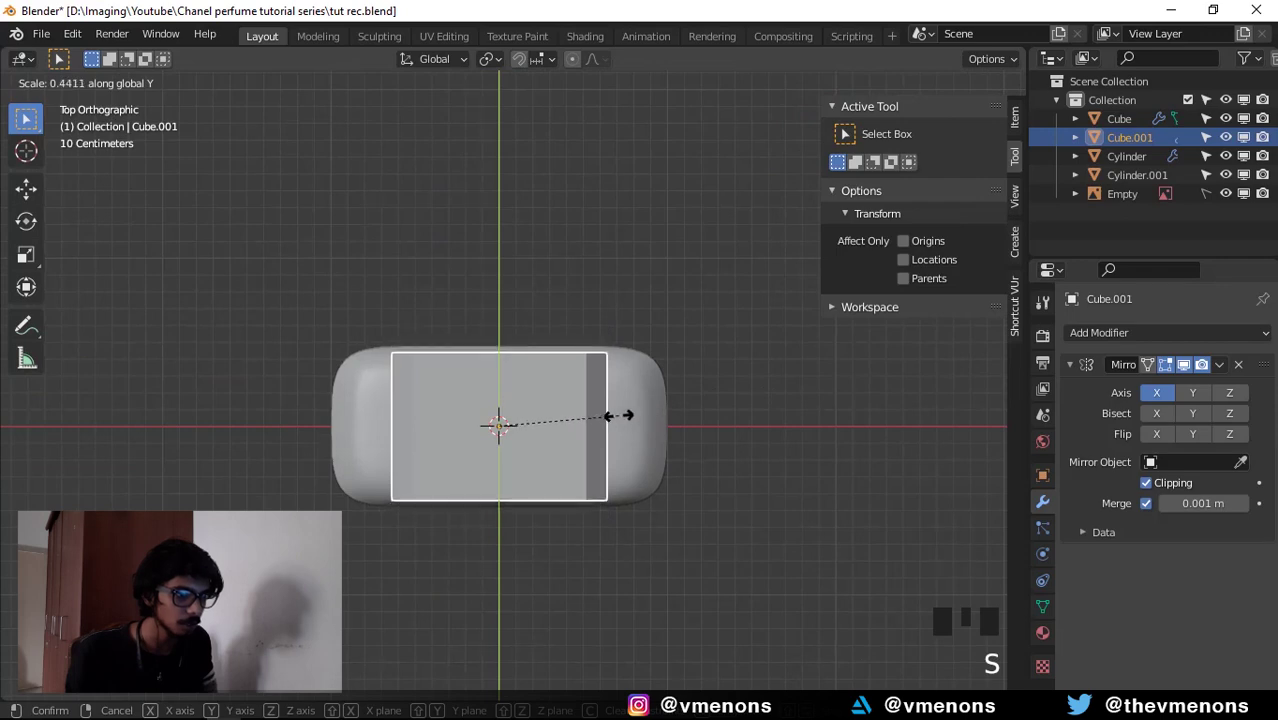
scroll("down", 3)
left_click_drag(684, 492, 603, 403)
scroll("up", 3)
left_click_drag(634, 480, 605, 433)
scroll("up", 3)
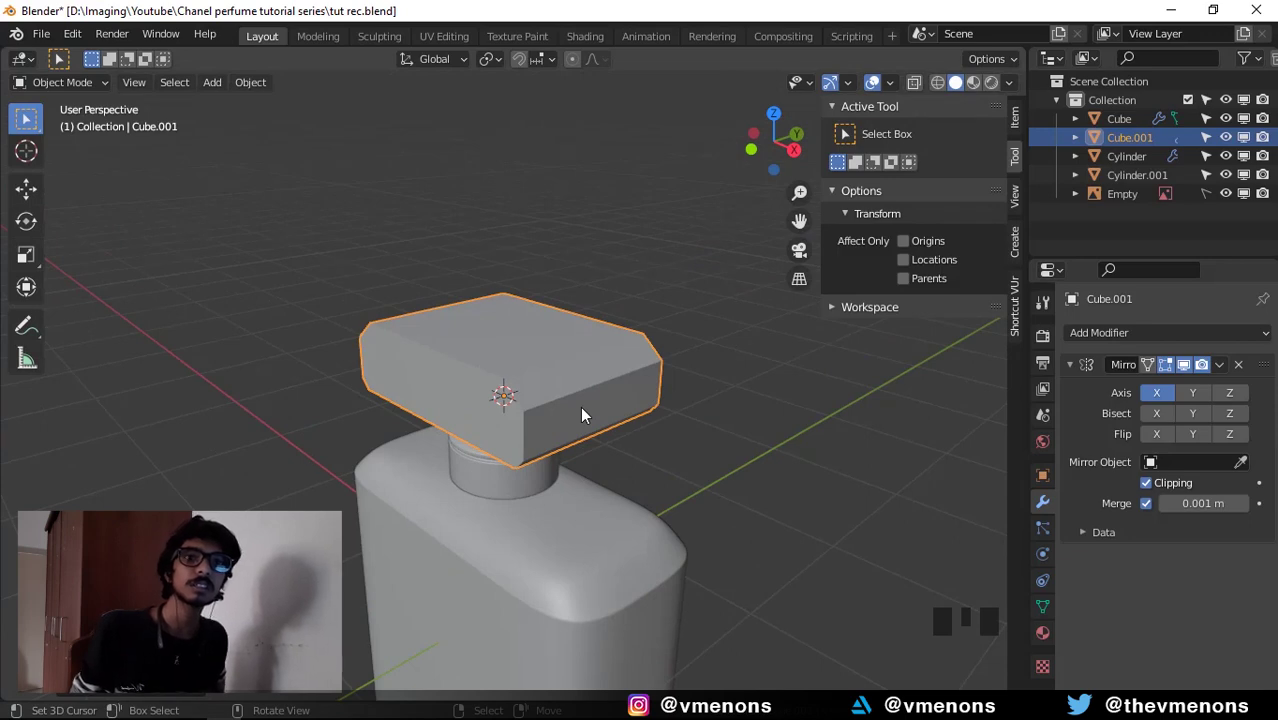
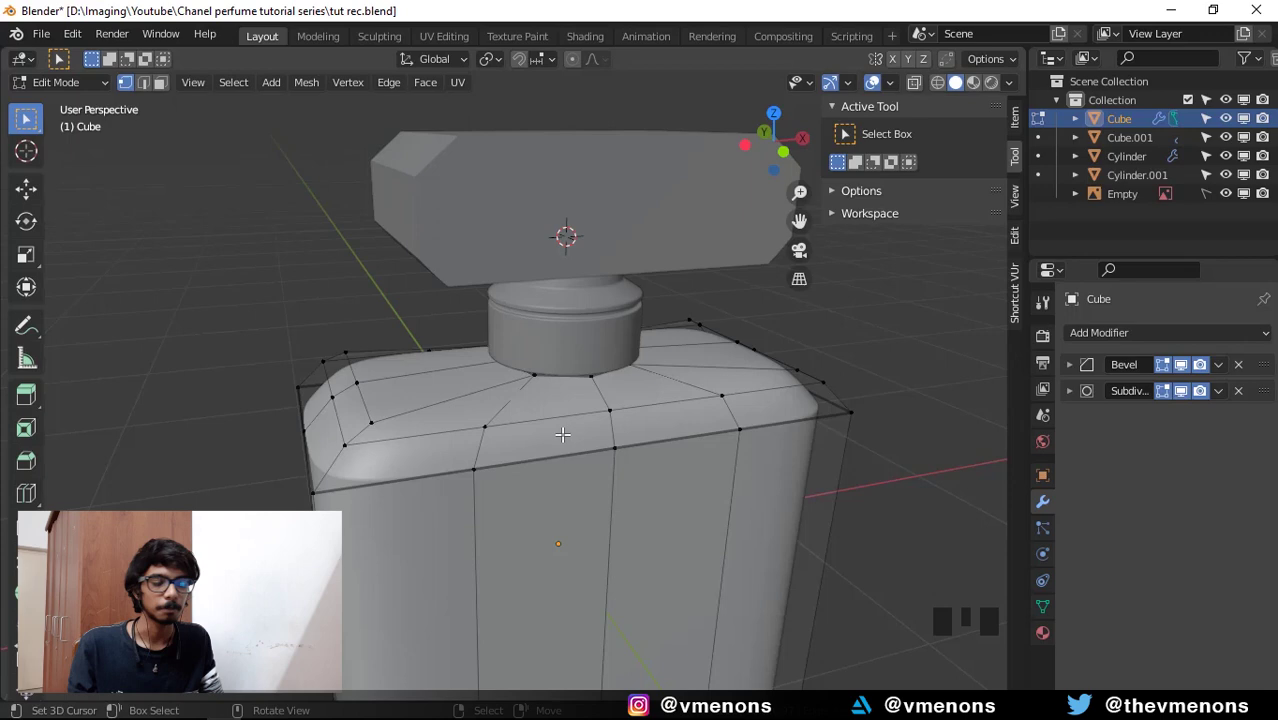
Leave Edit Mode on the bottle body, reselect the cap and orbit to view its underside.
key("Tab")
right_click(606, 245)
scroll("down", 3)
left_click_drag(636, 289, 700, 354)
scroll("up", 3)
left_click_drag(694, 354, 601, 320)
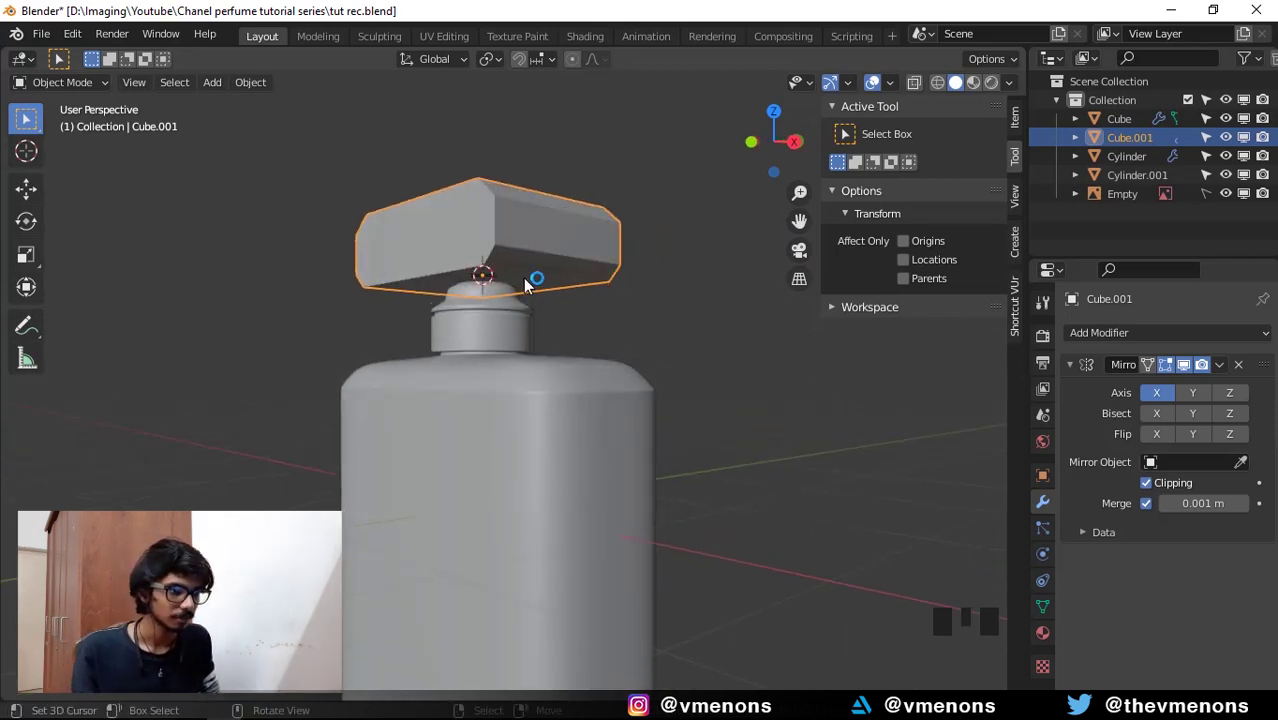
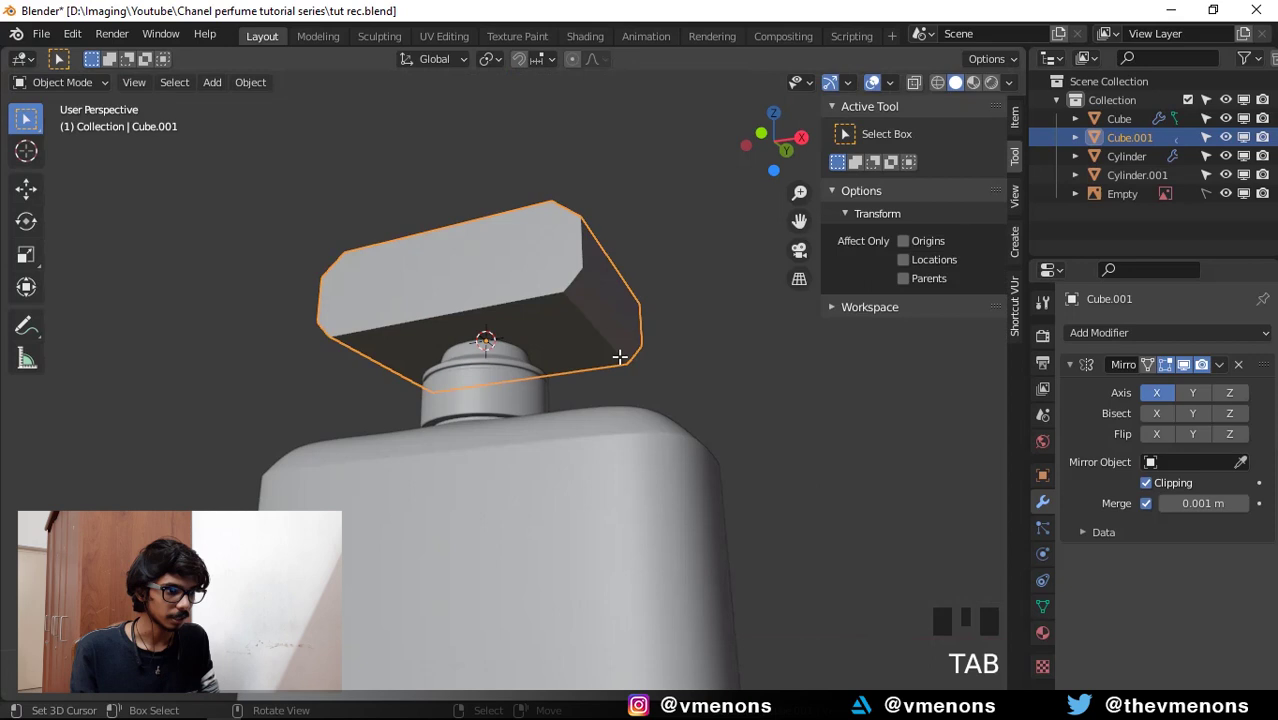
In Edit Mode, cut a first edge loop around the cap and check it from top, back and bottom views.
key("Tab")
key("ctrl+r")
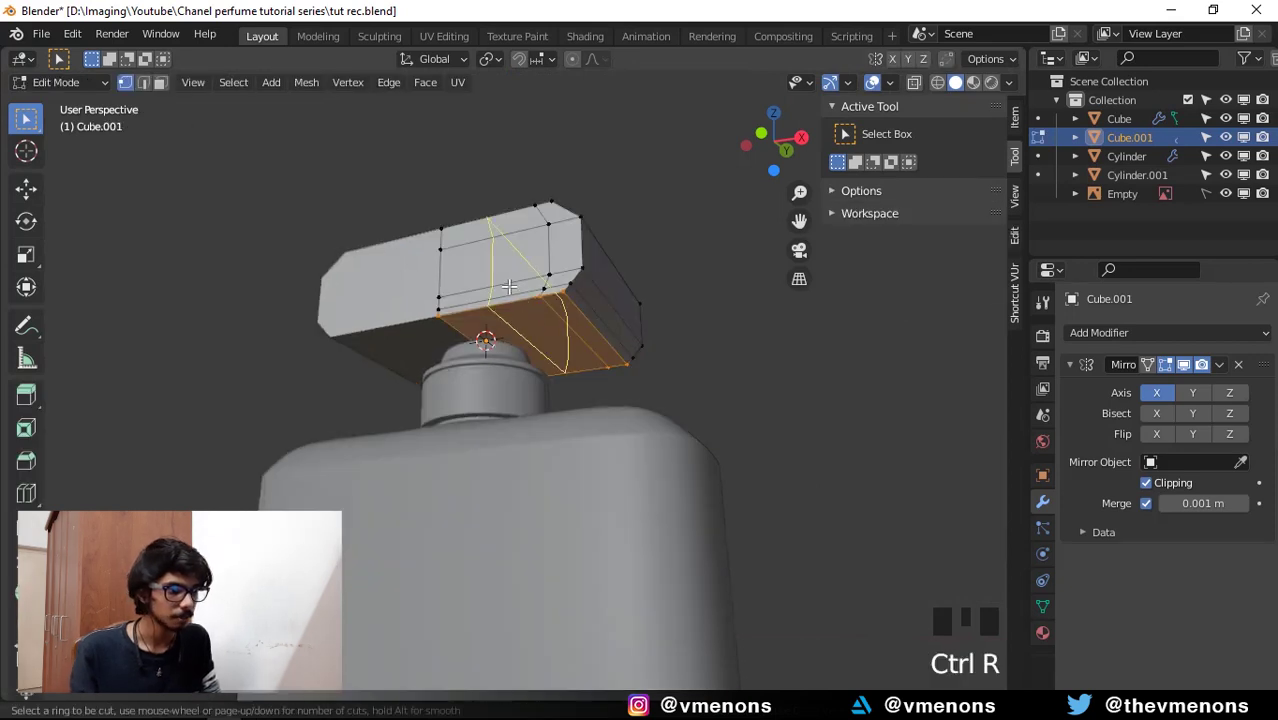
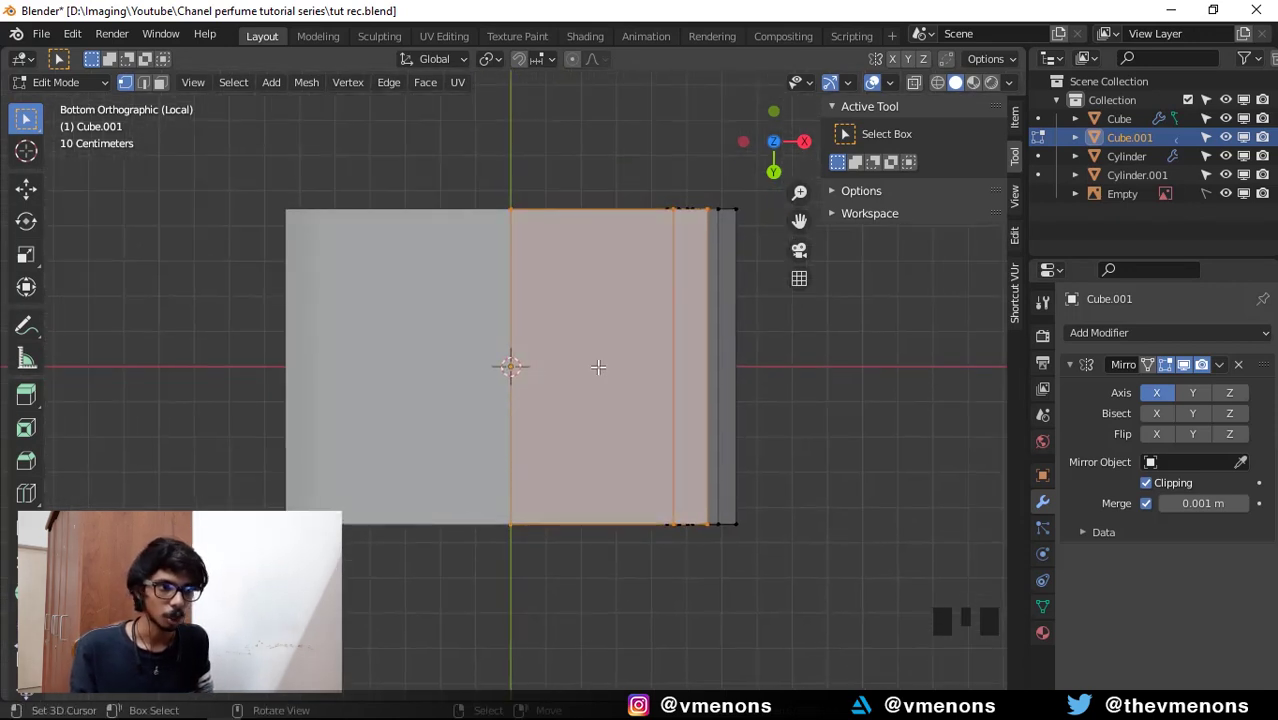
key("ctrl+KP_7")
key("KP_7")
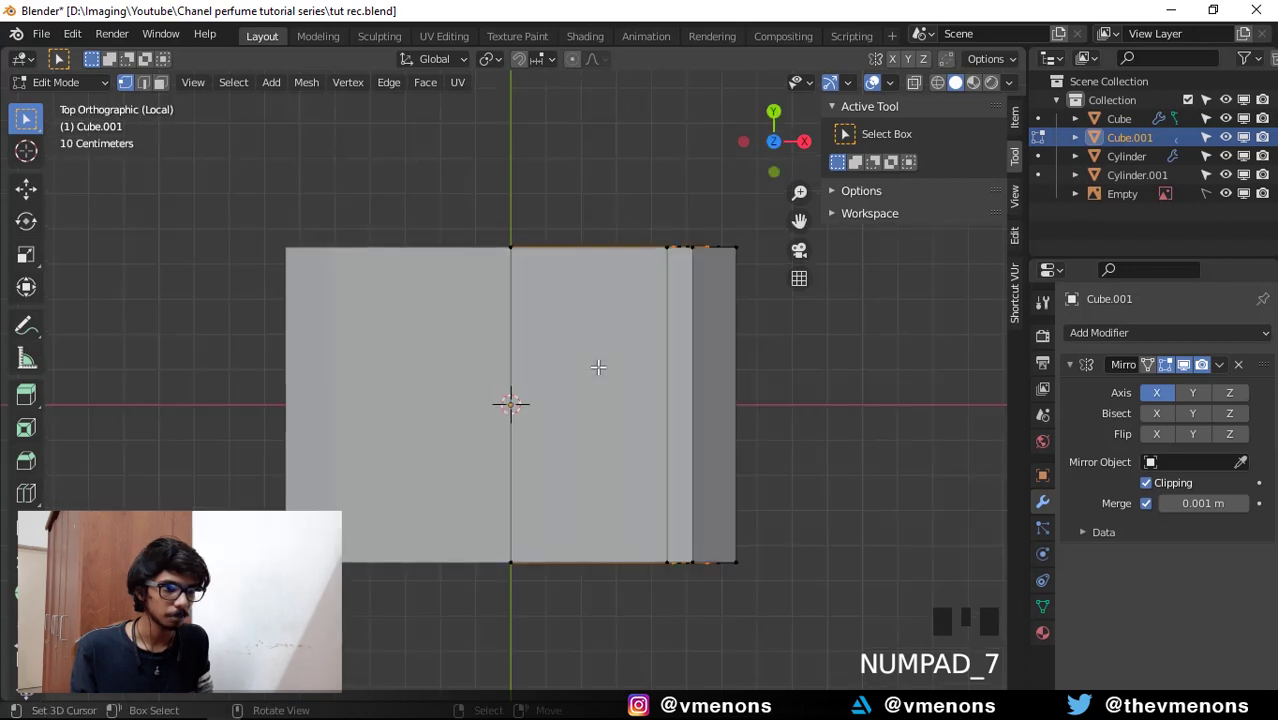
key("ctrl+KP_7")
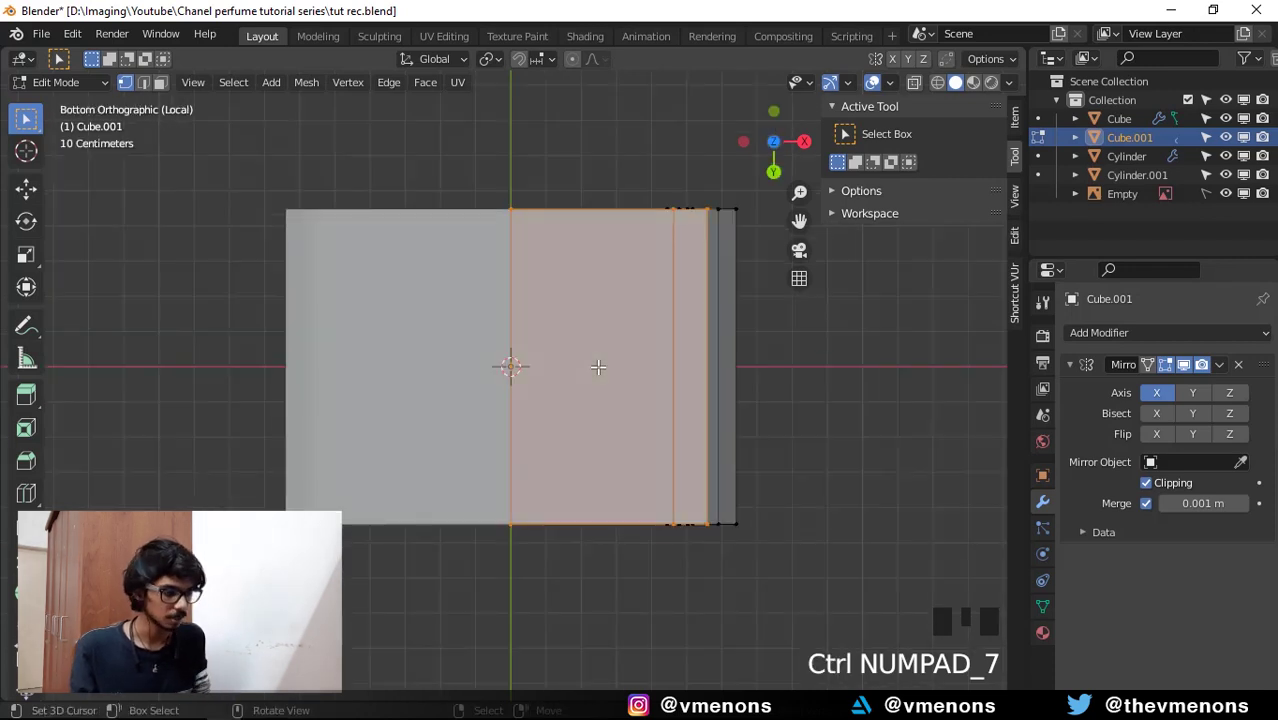
key("KP_1")
key("ctrl+KP_1")
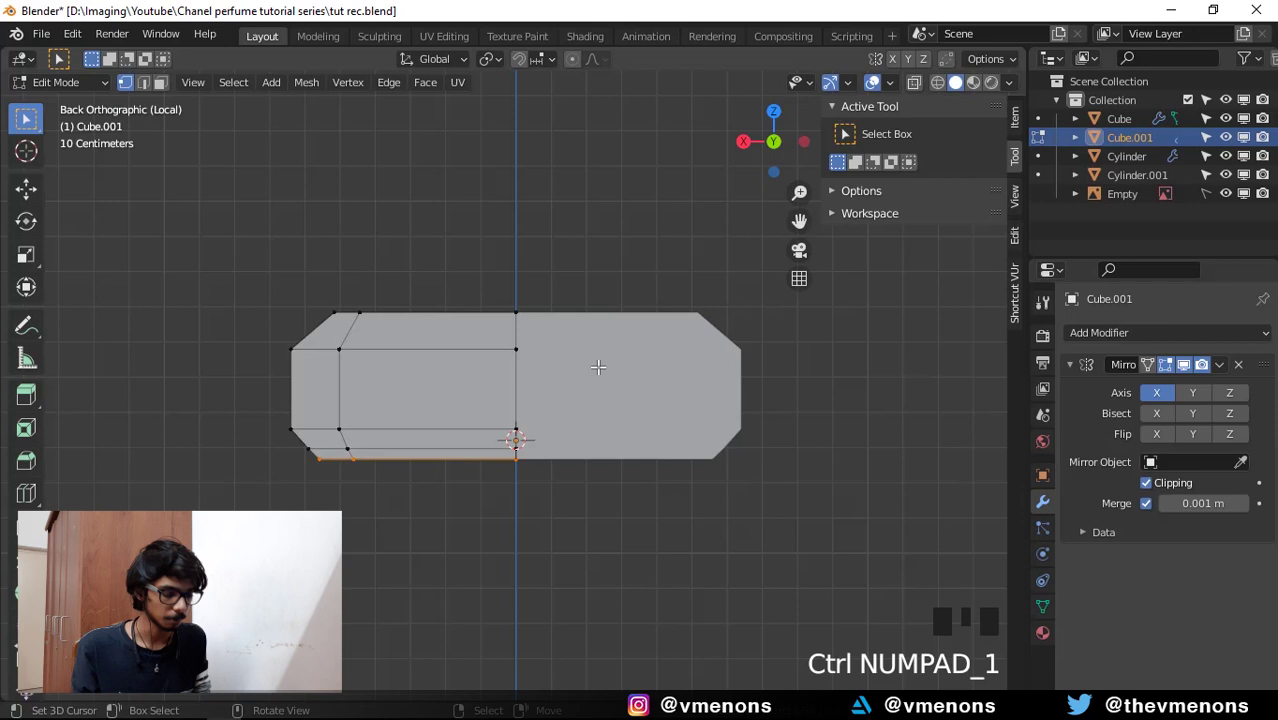
key("ctrl+KP_7")
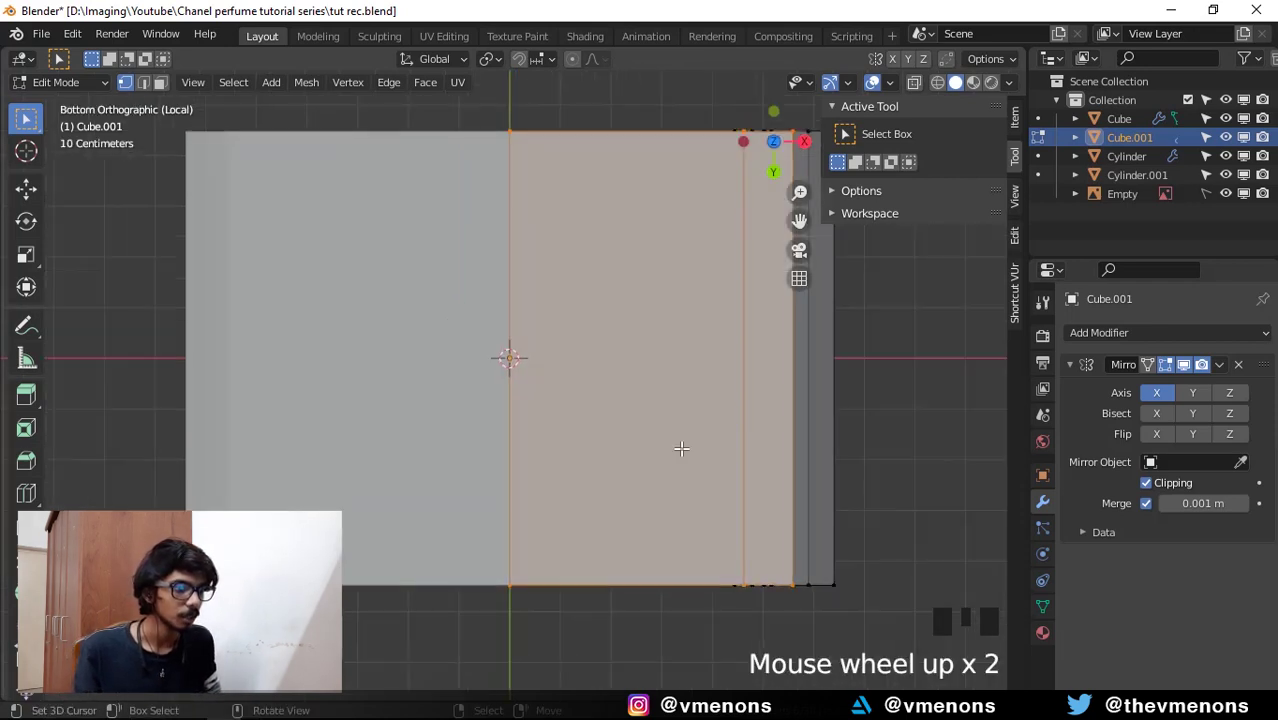
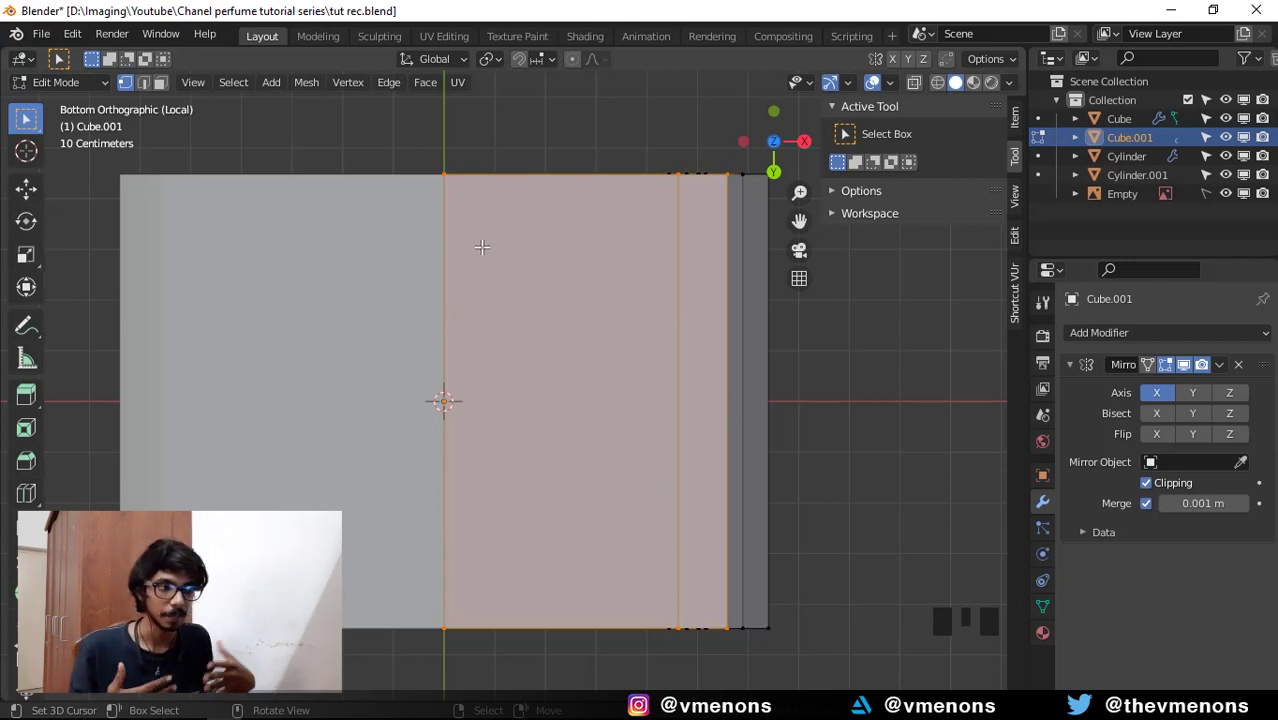
Add further loop cuts across the bottom face to divide it into a grid.
key("ctrl+r")
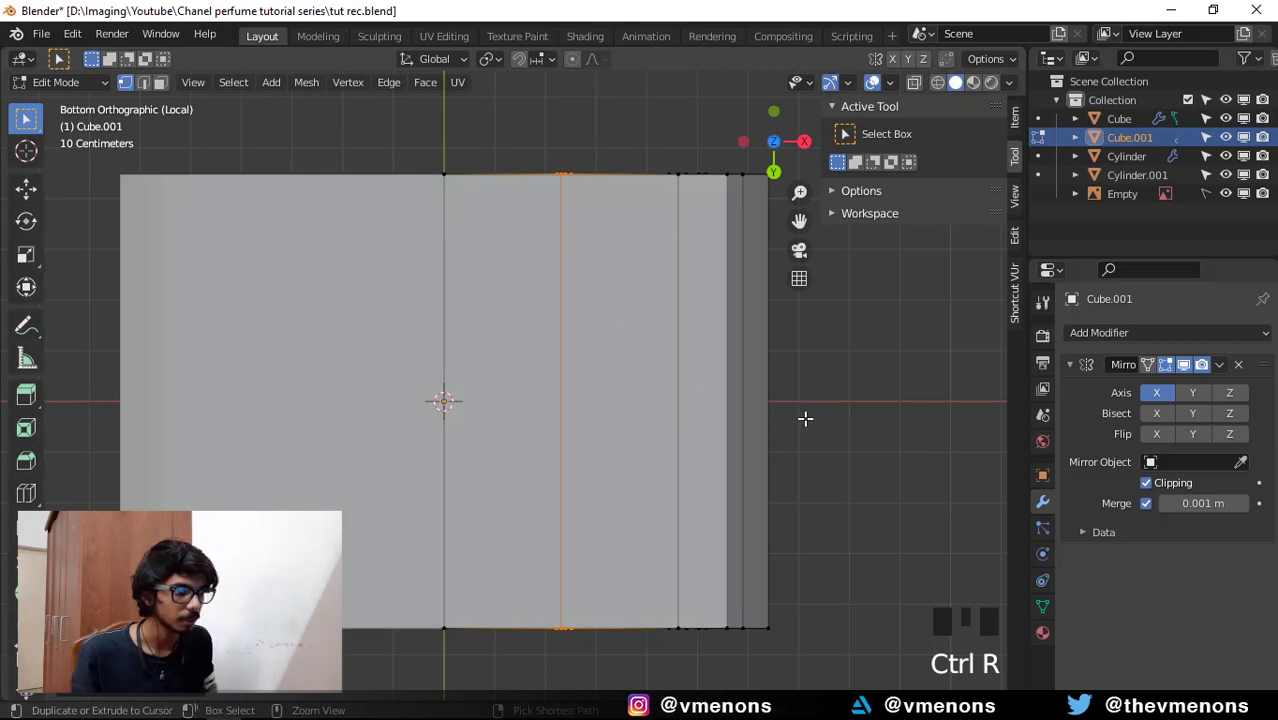
key("ctrl+r")
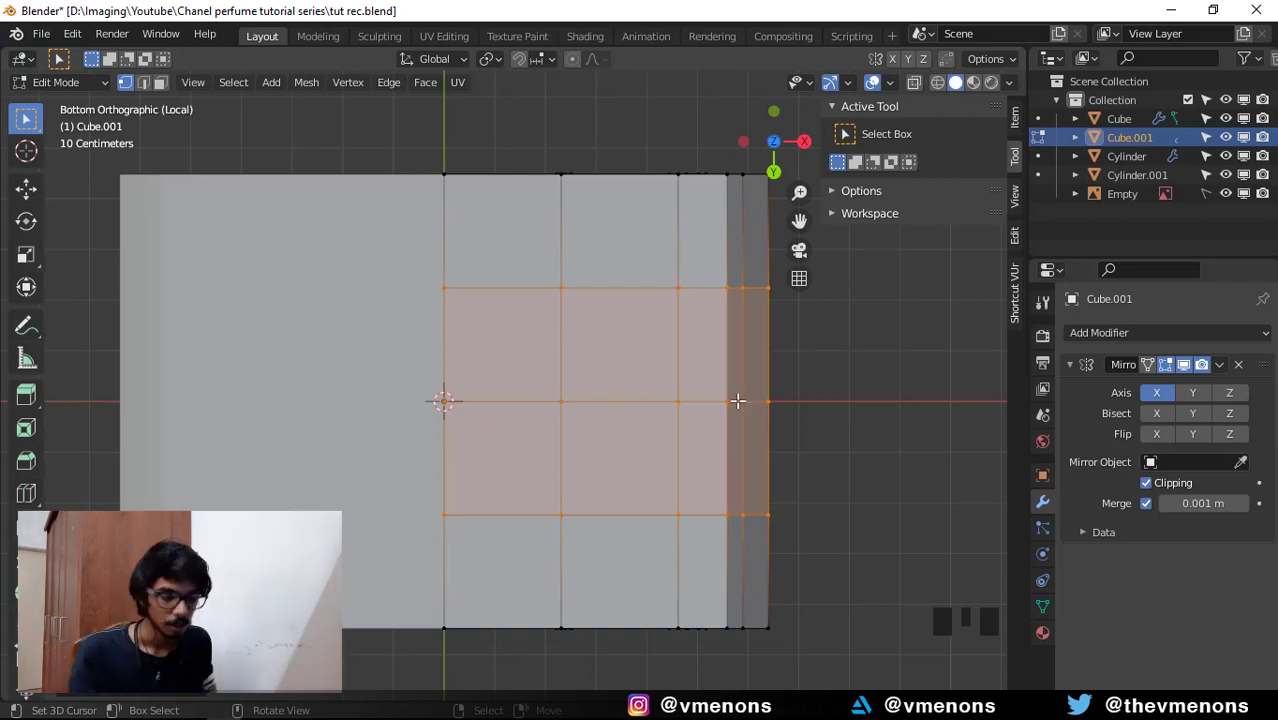
scroll("down", 3)
scroll("up", 3)
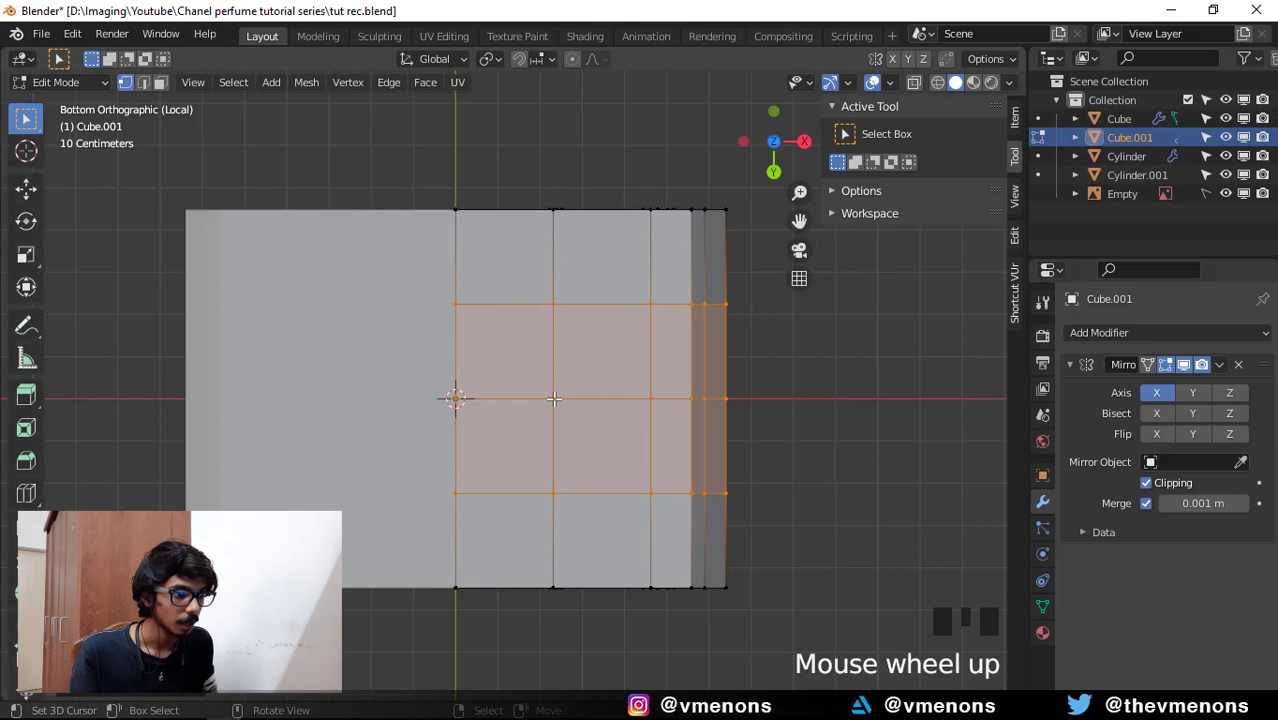
In Object Mode, apply the cap's scale so it reads 1.000 in the Item panel.
key("Tab")
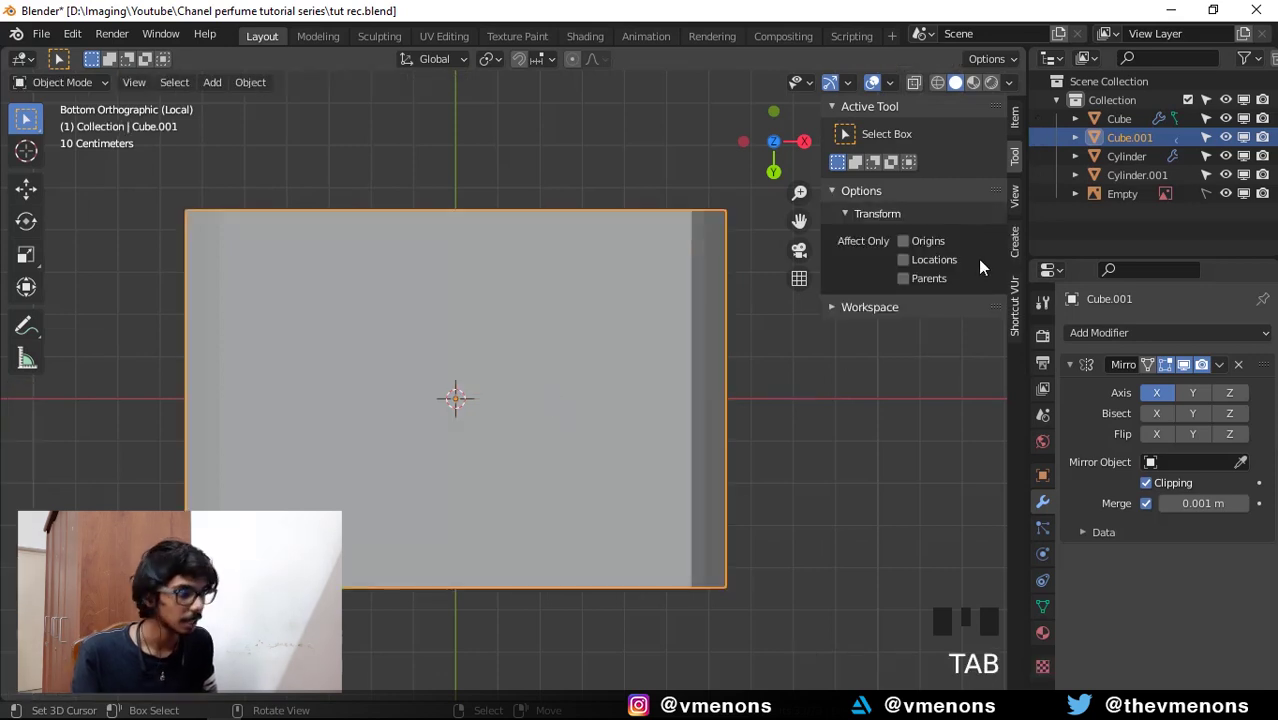
left_click_drag(1019, 129, 1026, 169)
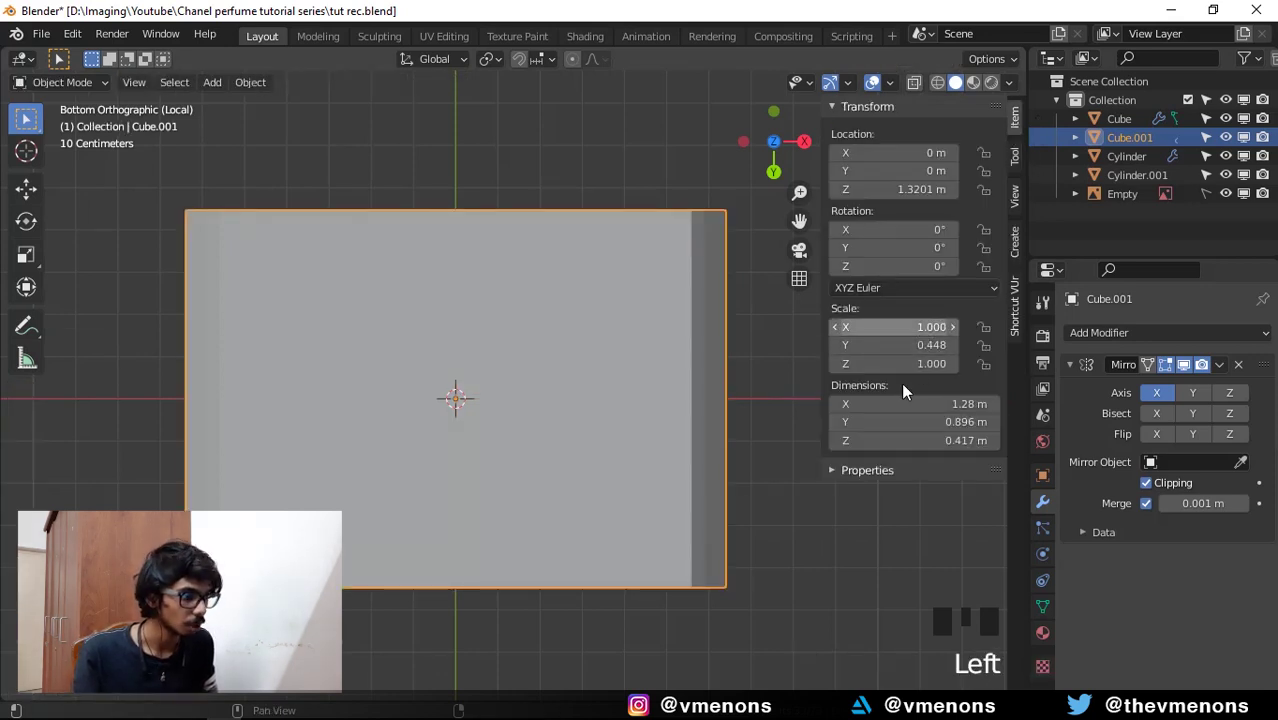
key("ctrl+a")
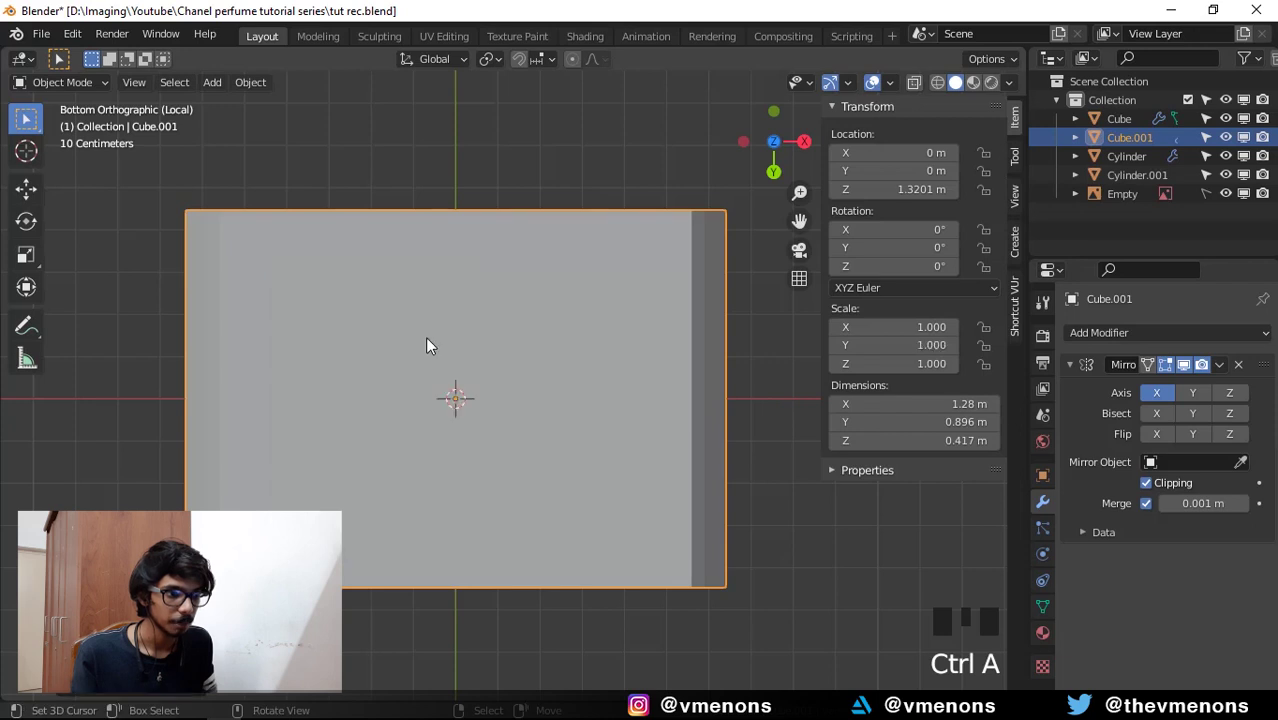
middle_click(690, 462)
Return to Edit Mode in face select and pick the faces beside the centre line.
key("Tab")
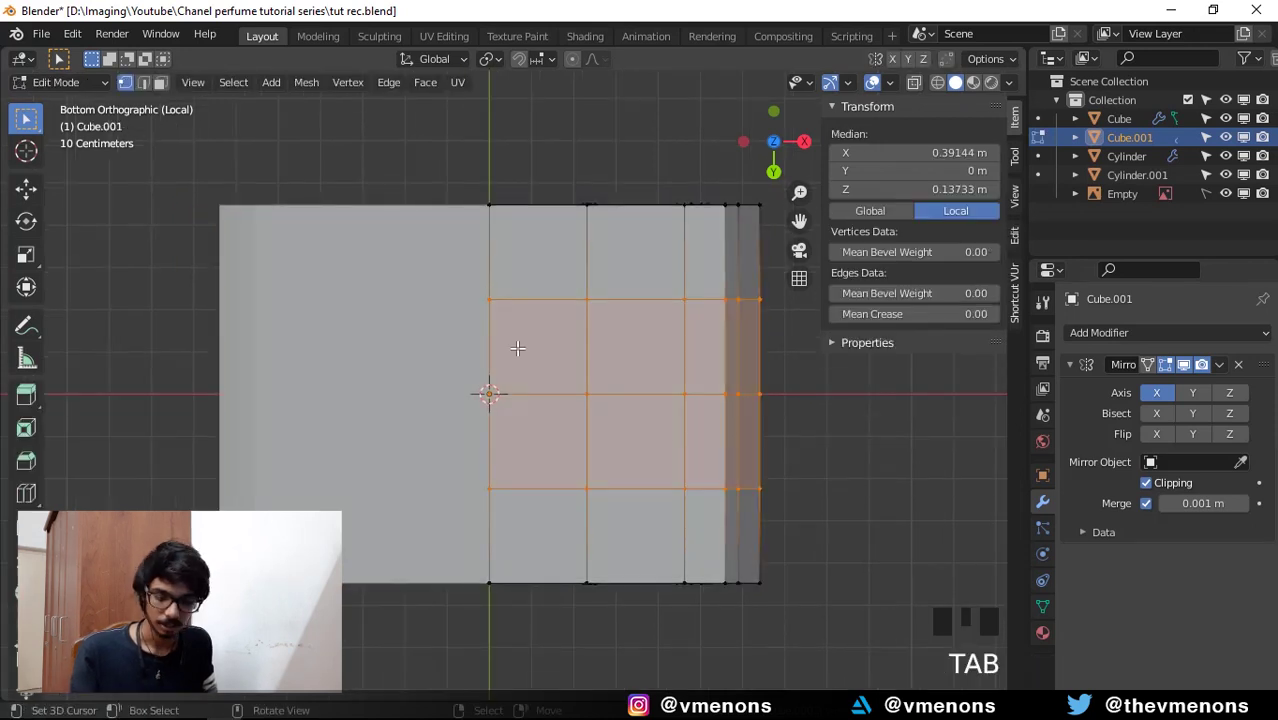
key("3")
left_click(539, 445)
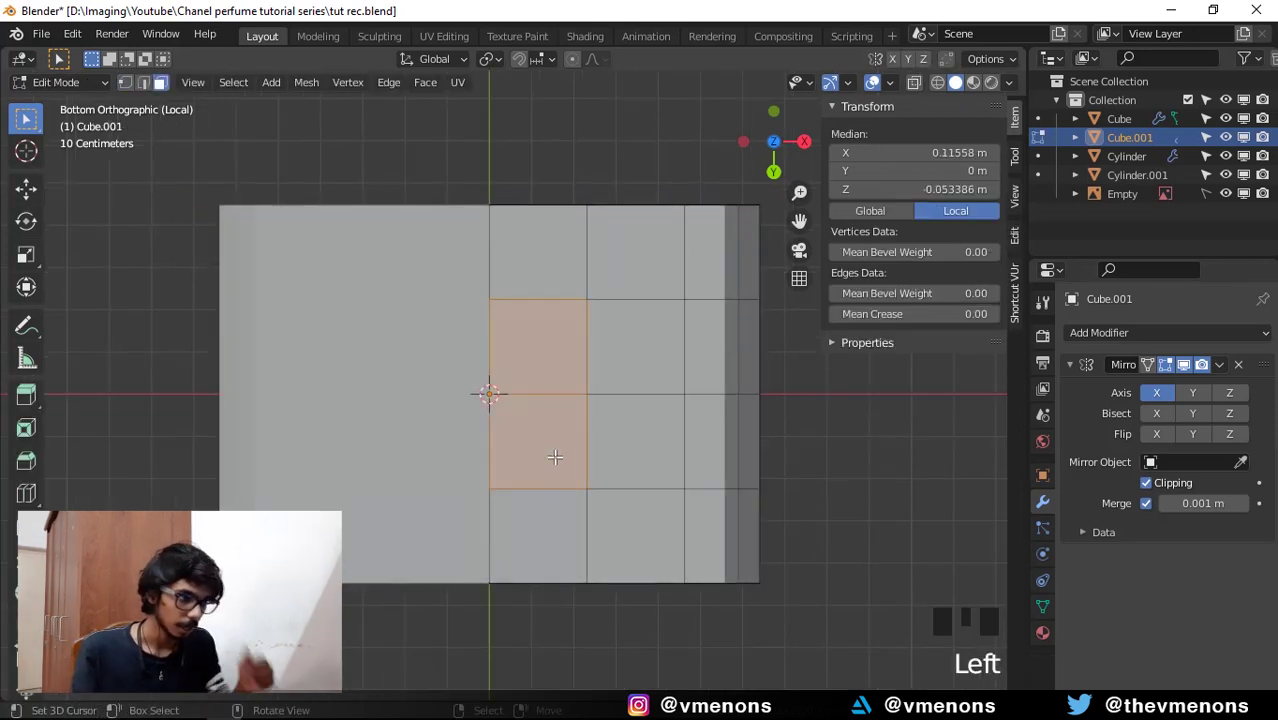
Try Poke Faces and scaling, undo, reshape the central faces into a point, then return to Object Mode.
key("w")
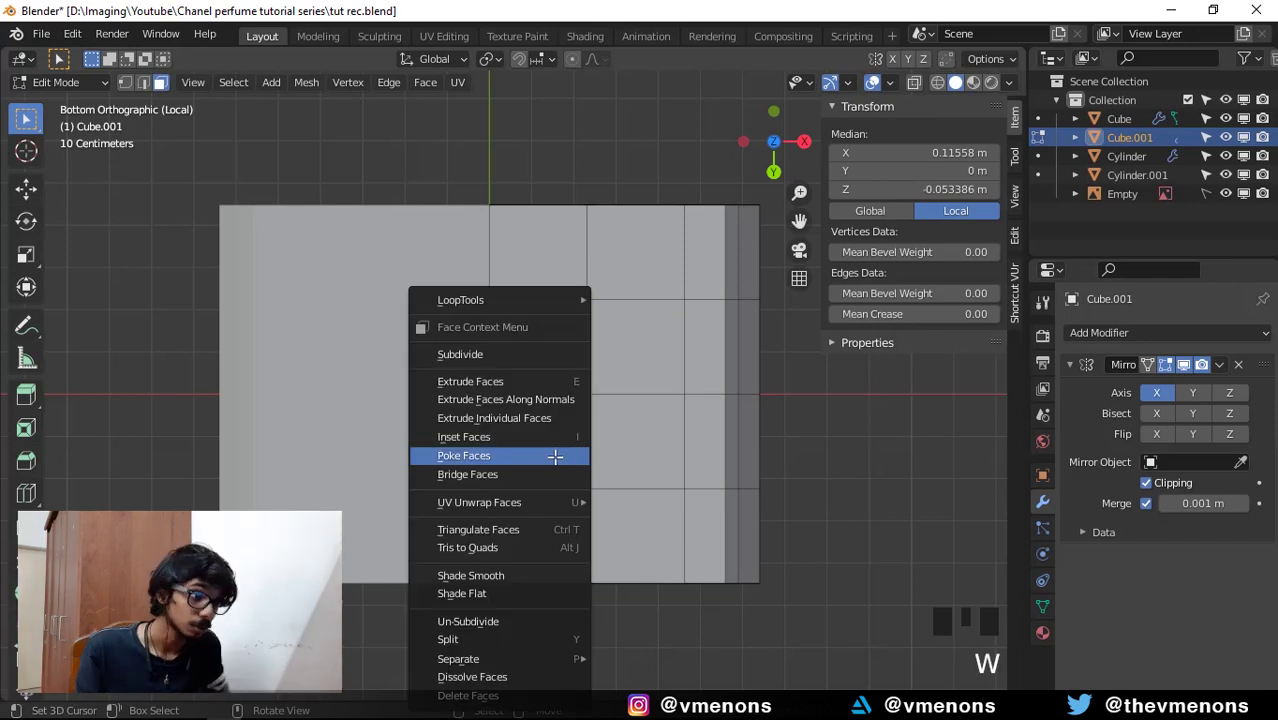
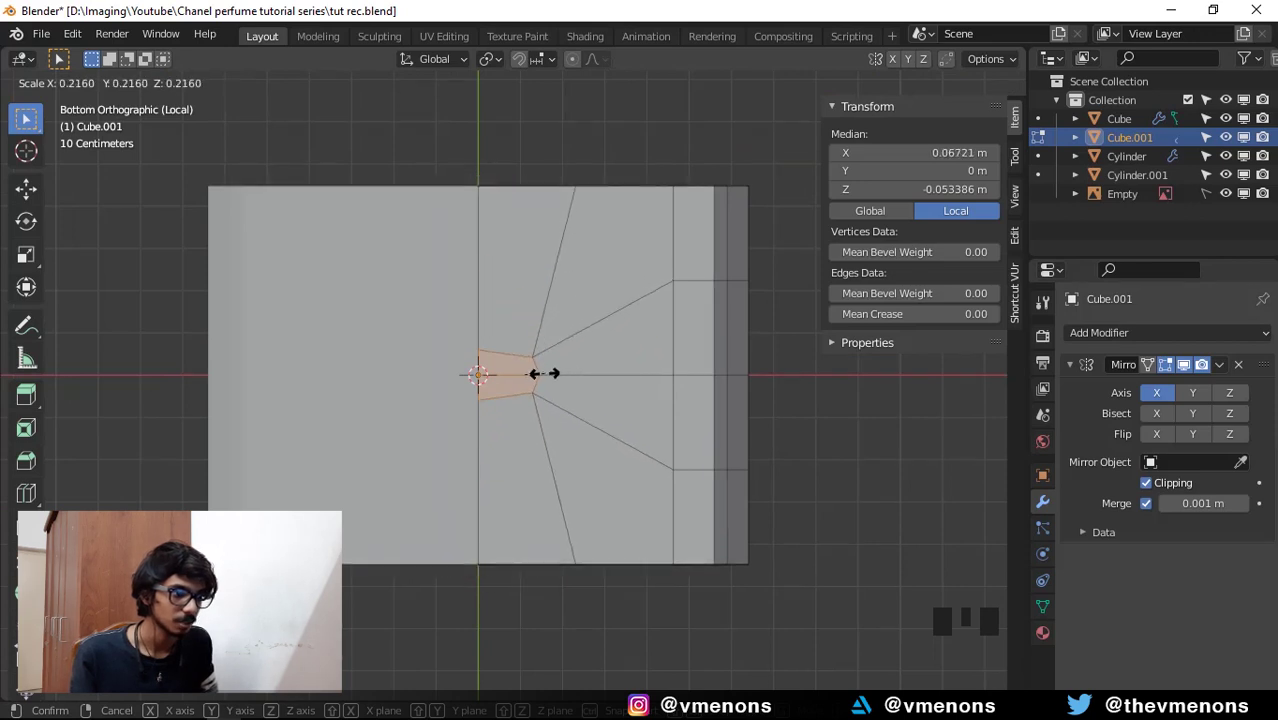
key("ctrl+z")
key("ctrl+z")
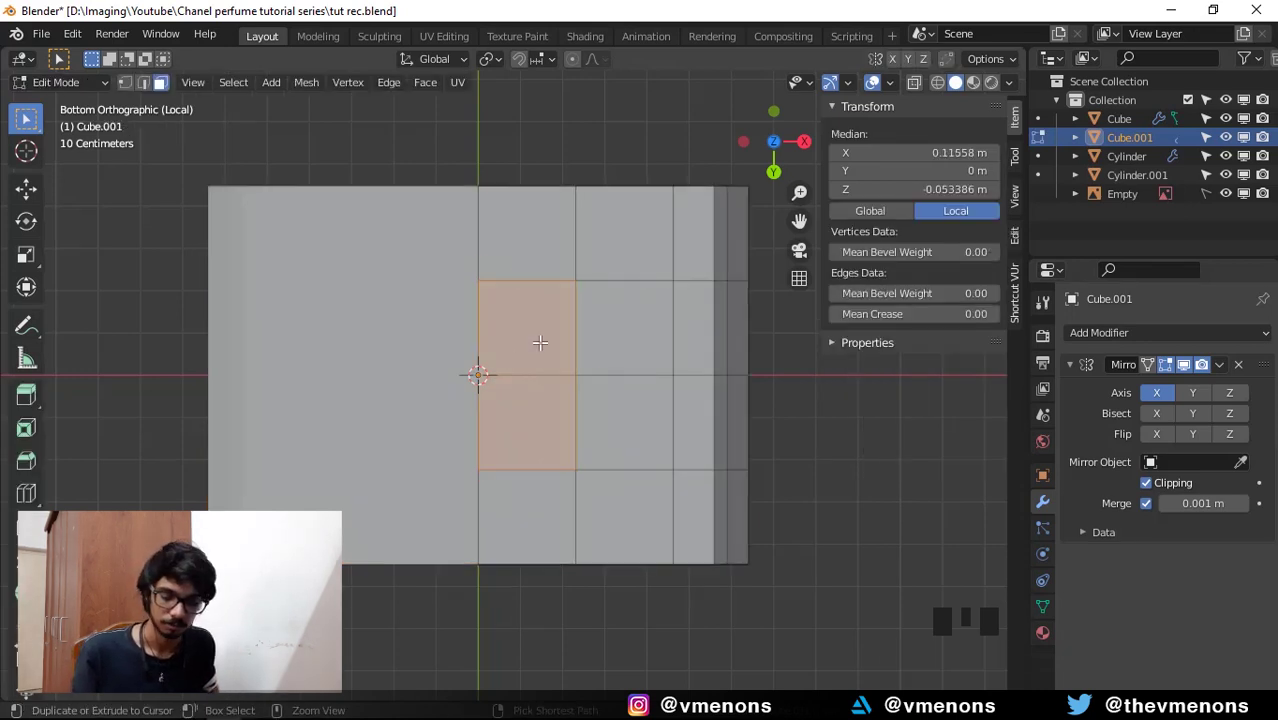
key("w")
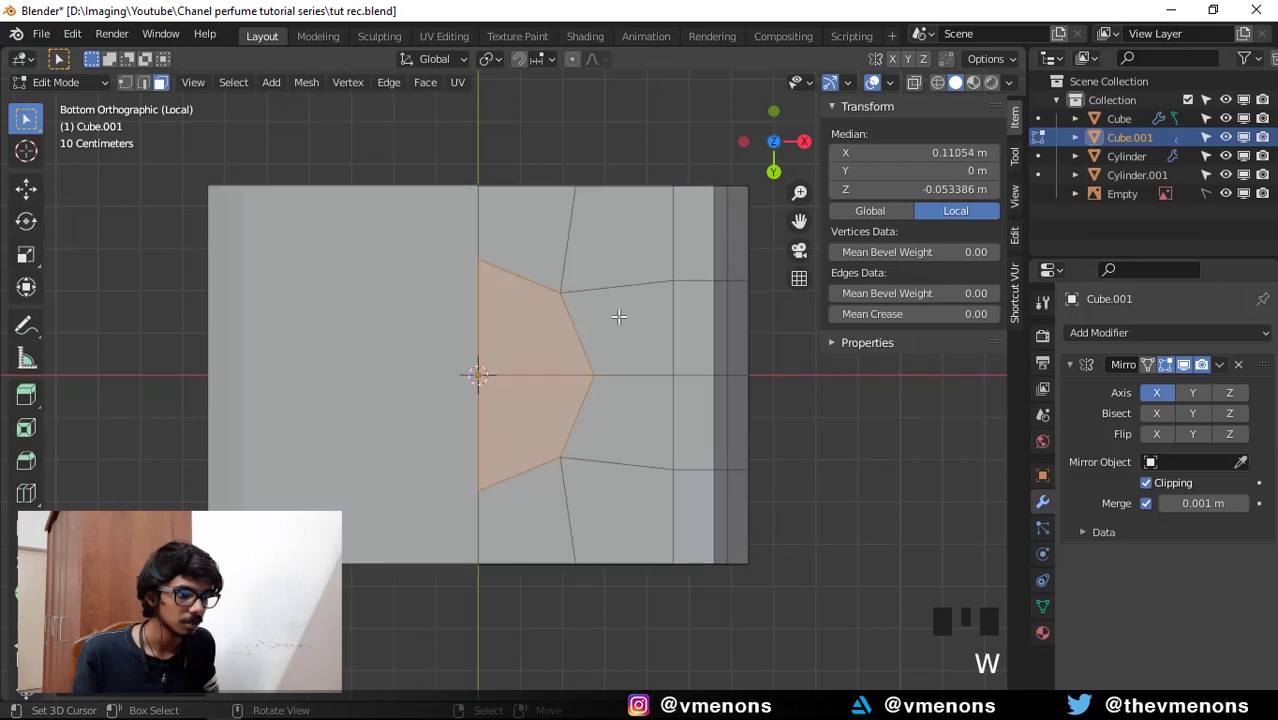
key("s")
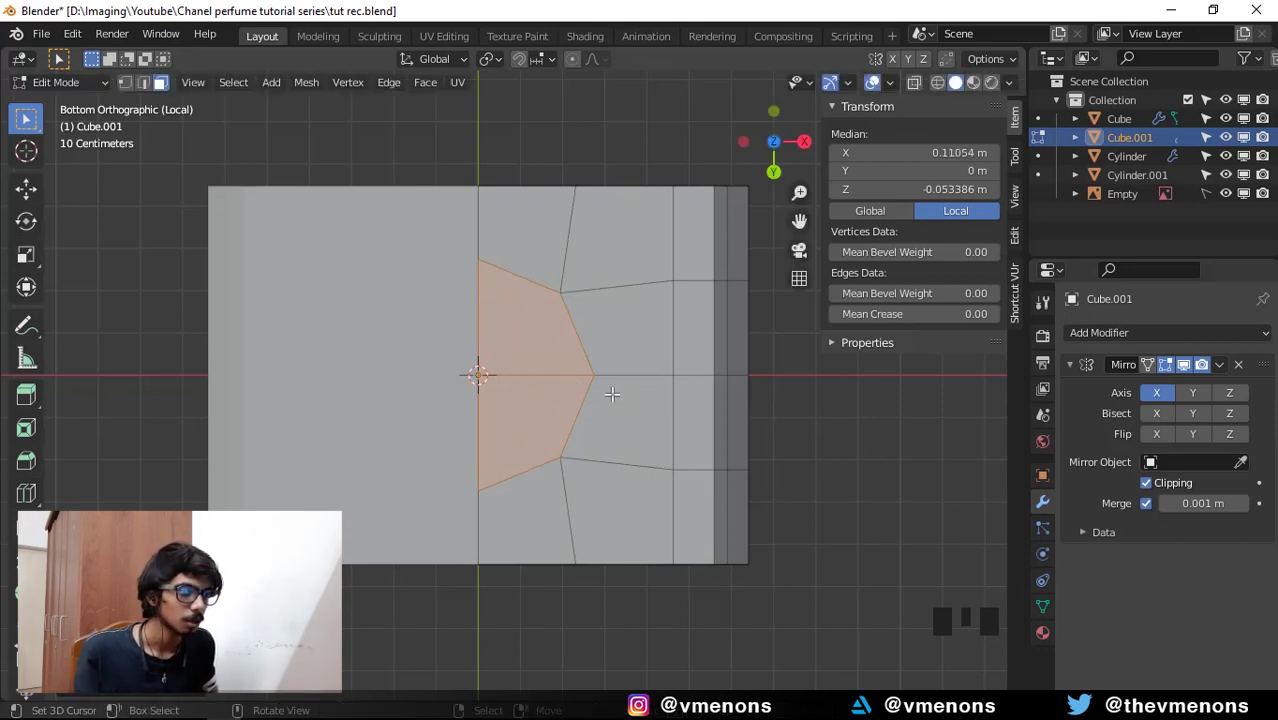
key("ctrl+z")
key("Tab")
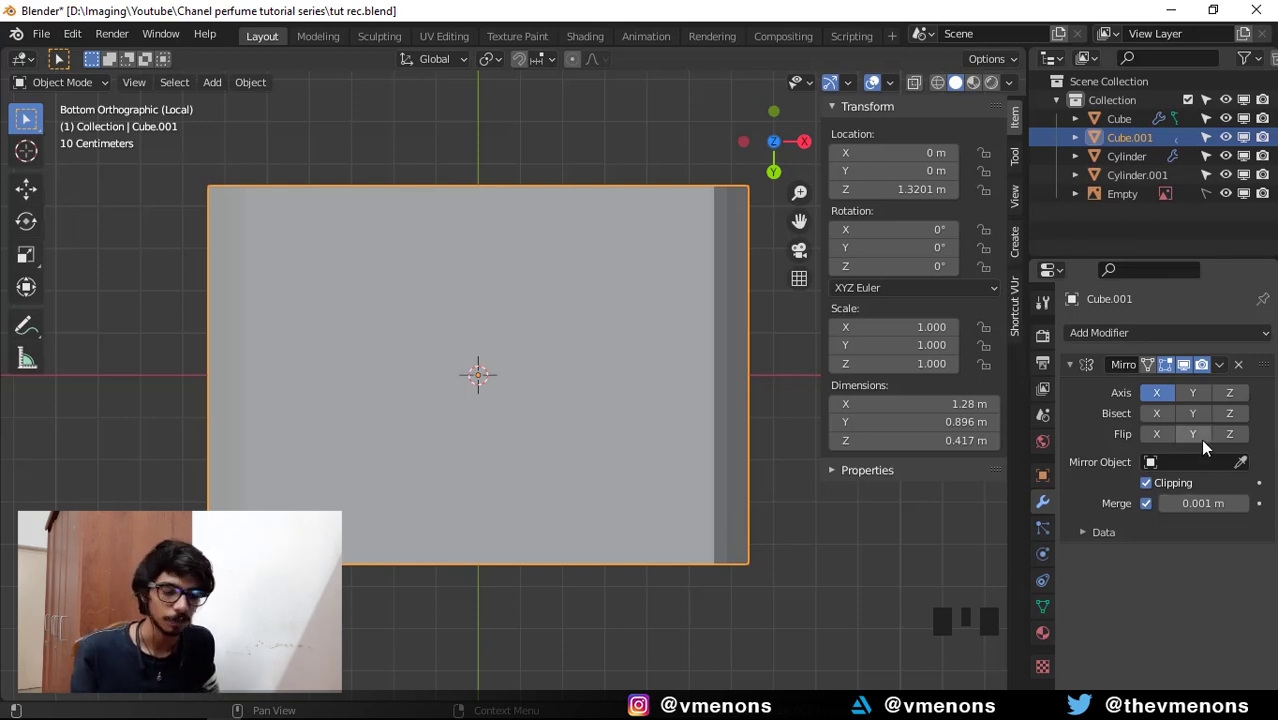
Apply the Mirror modifier so the cap becomes a single real mesh.
left_click(1095, 409)
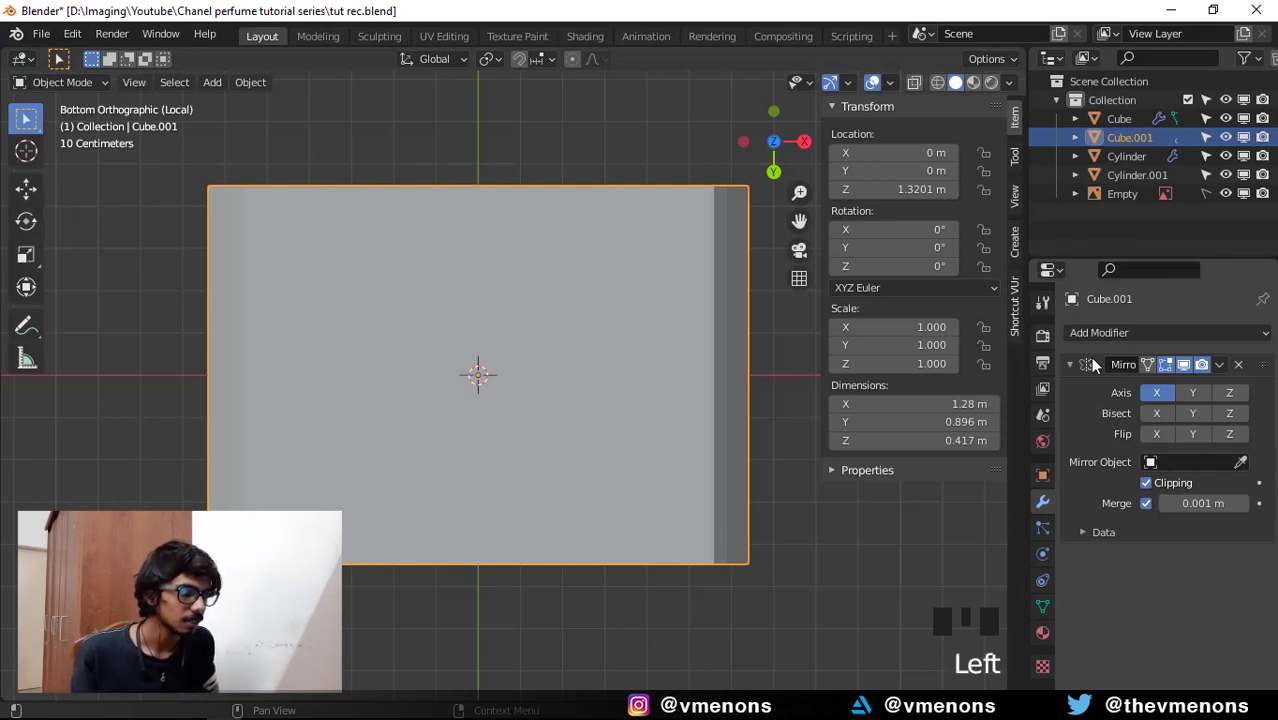
left_click_drag(1236, 374, 1096, 495)
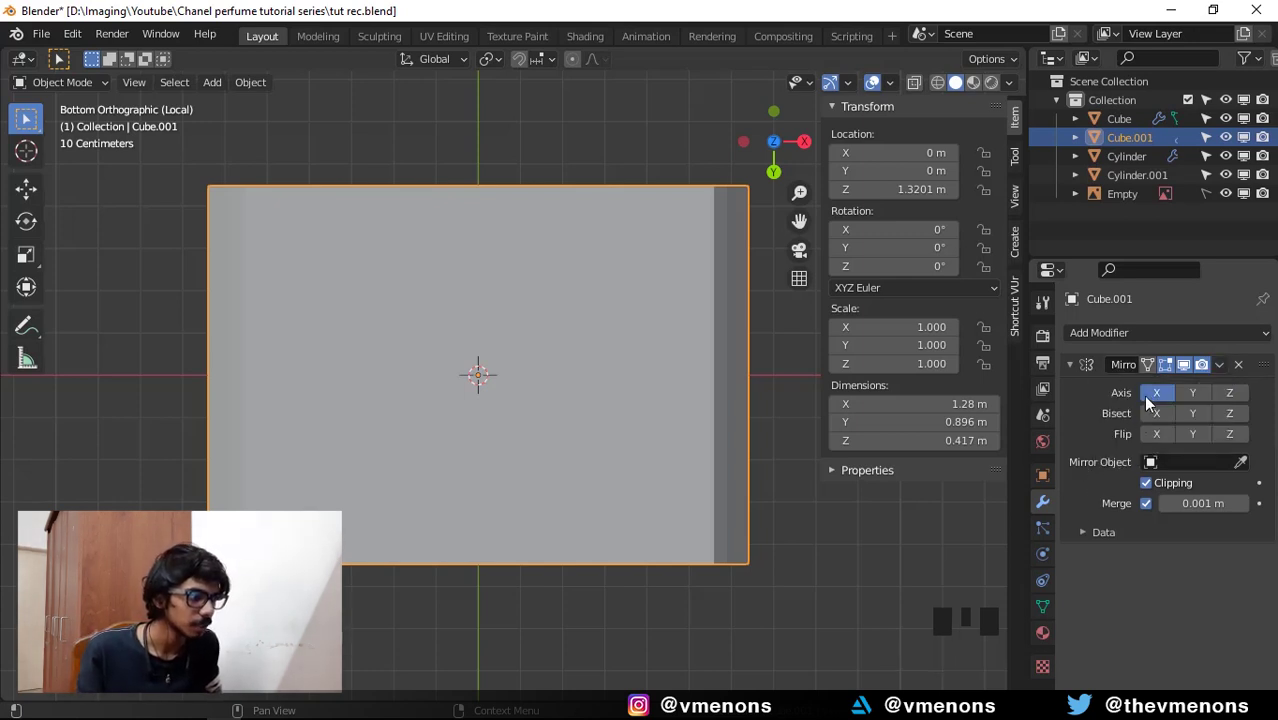
key("ctrl+a")
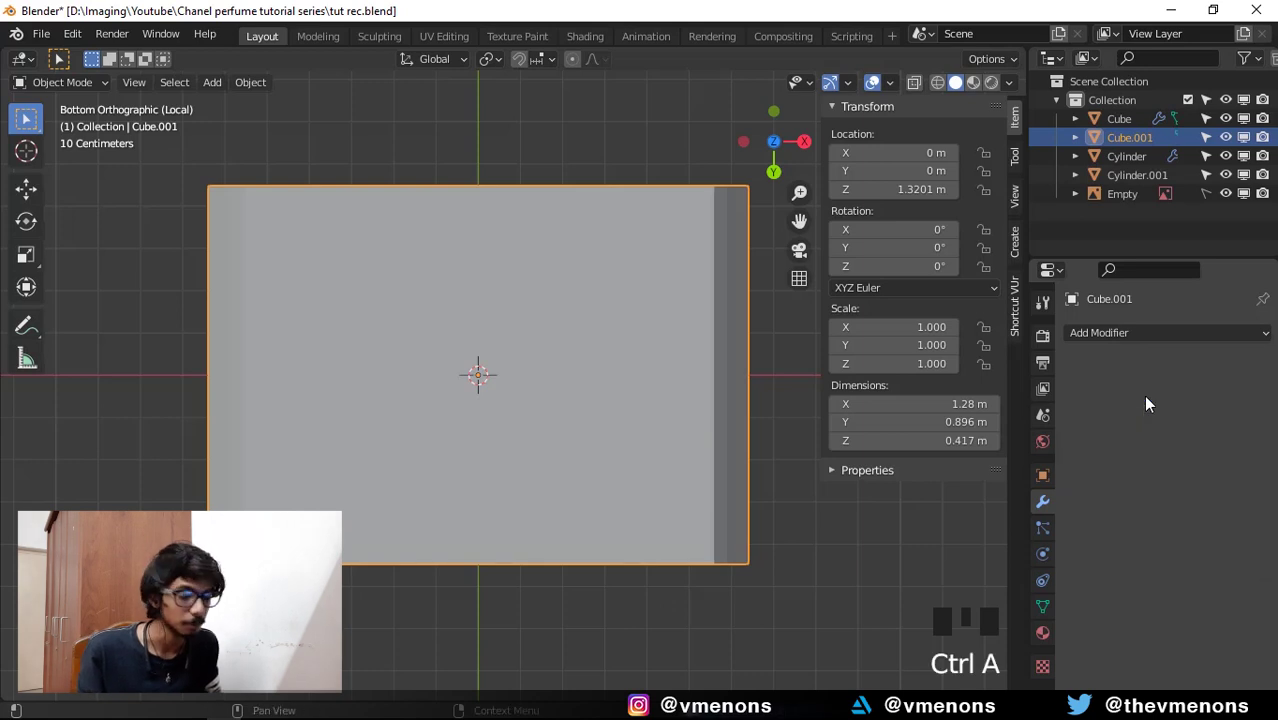
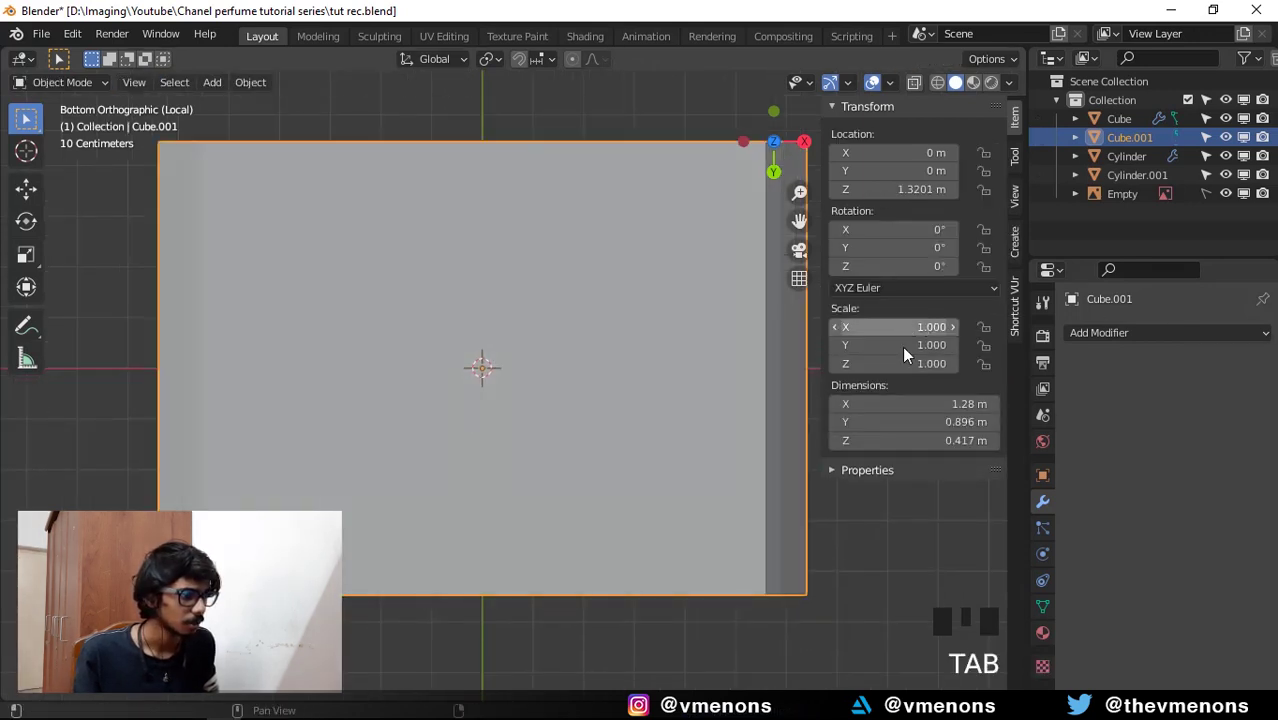
key("Tab")
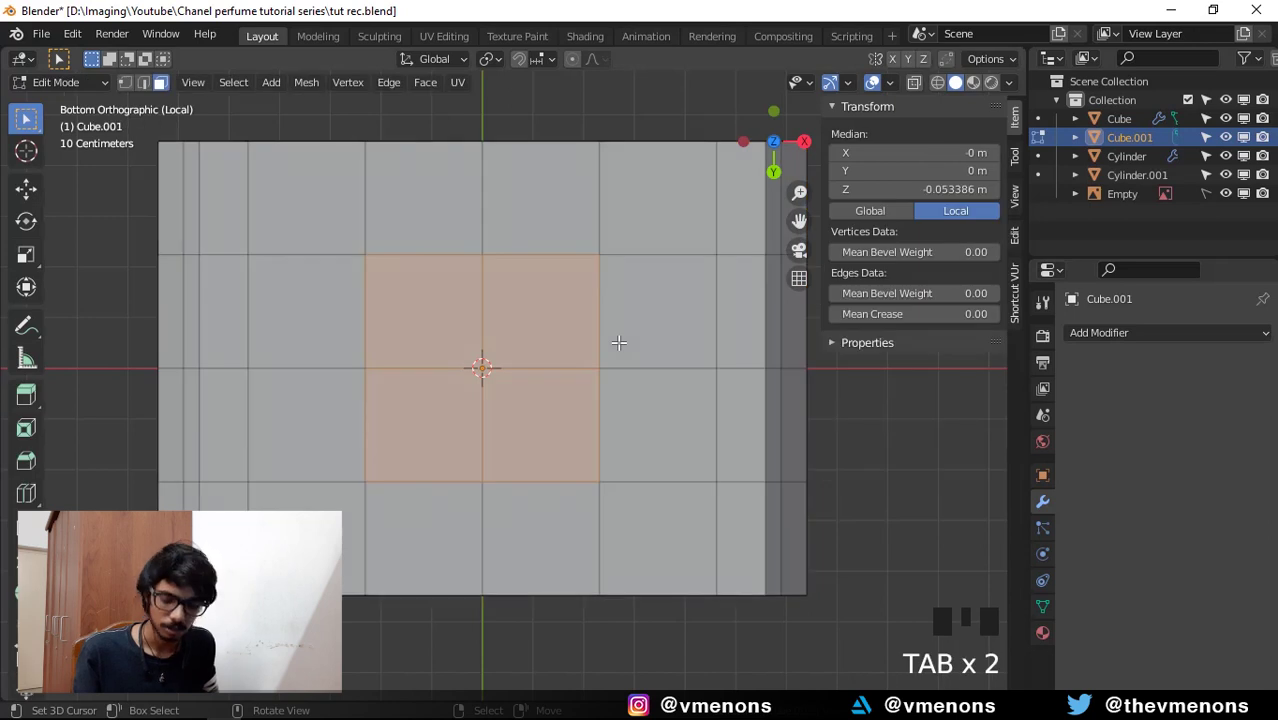
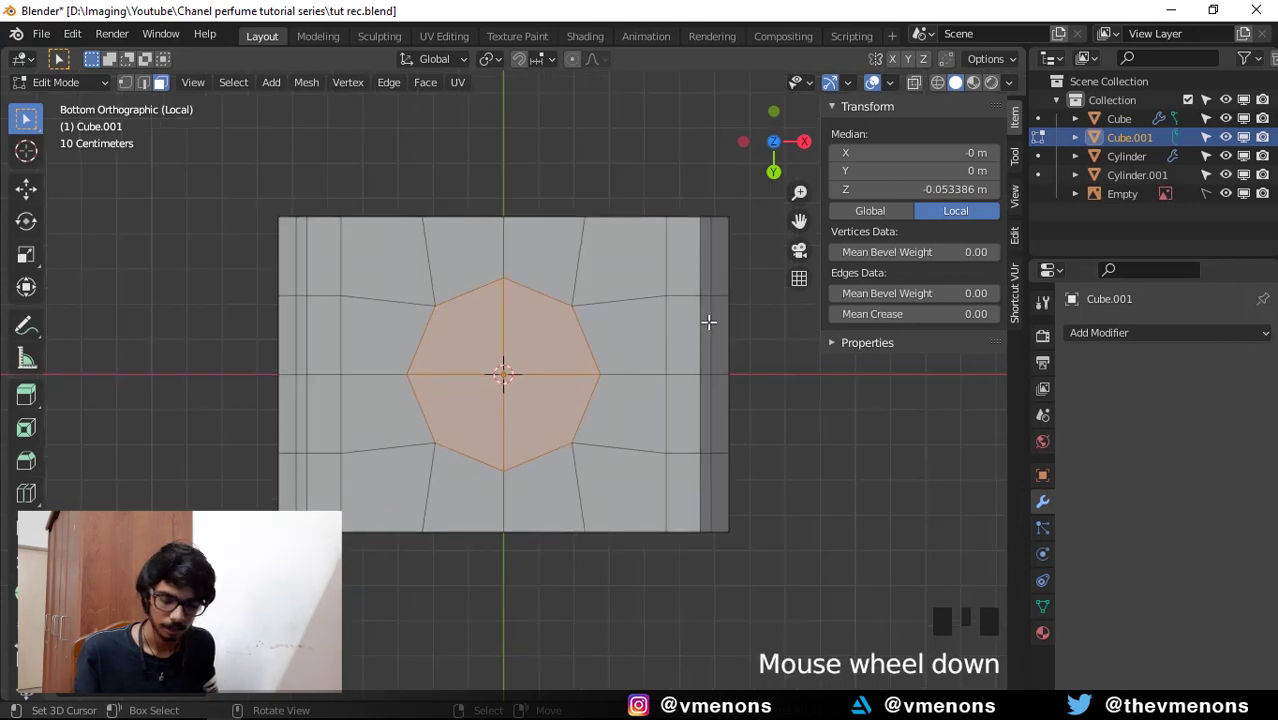
key("x")
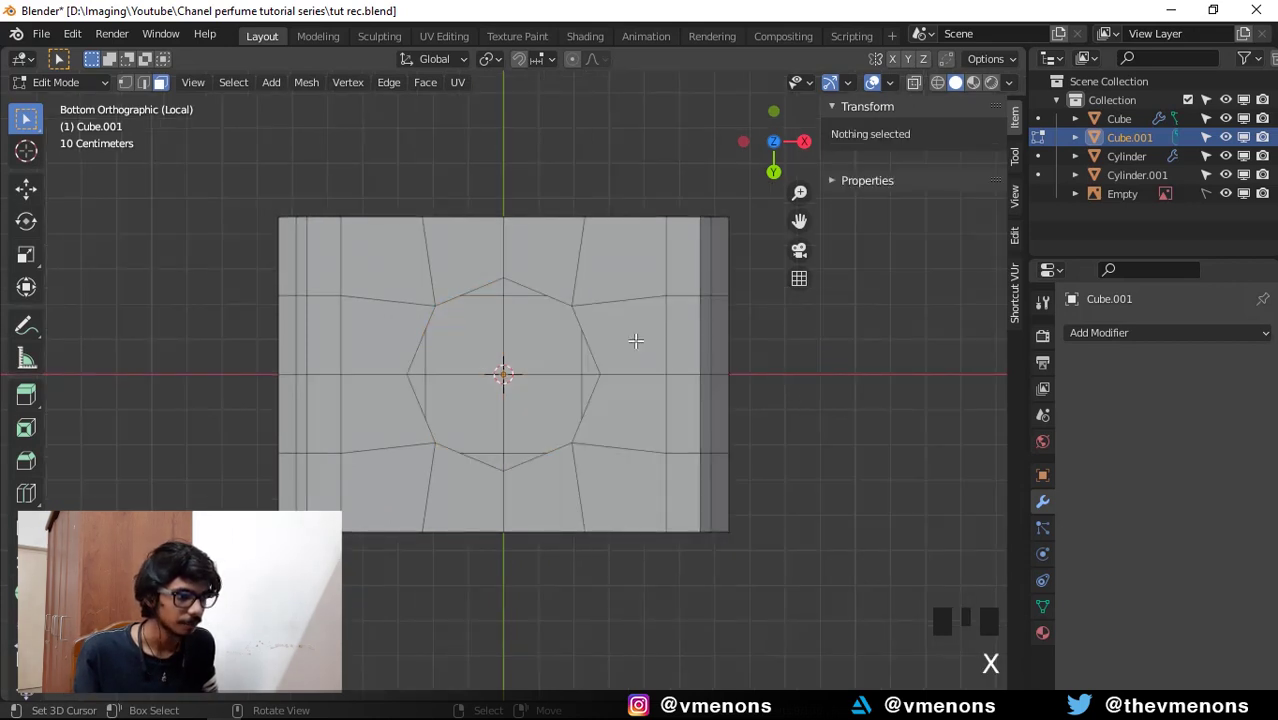
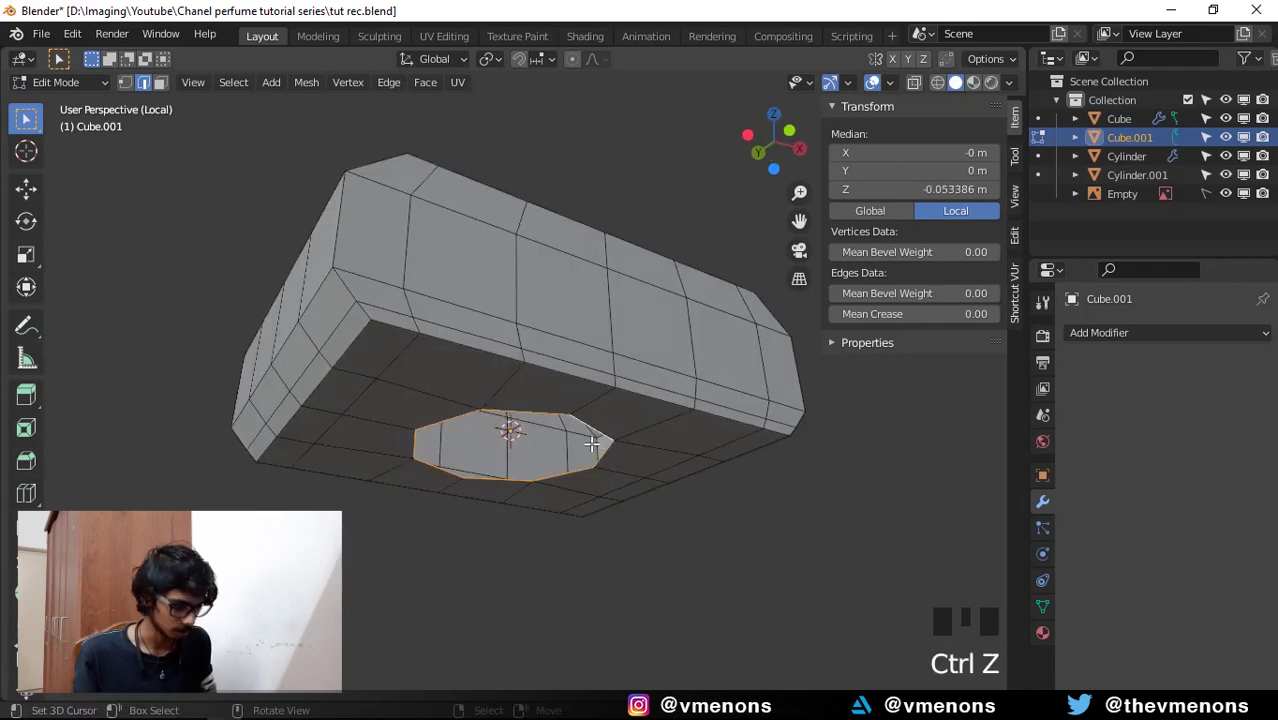
In front view with X-ray on, extrude the cap's bottom face down along Z into a neck.
key("KP_1")
key("alt+z")
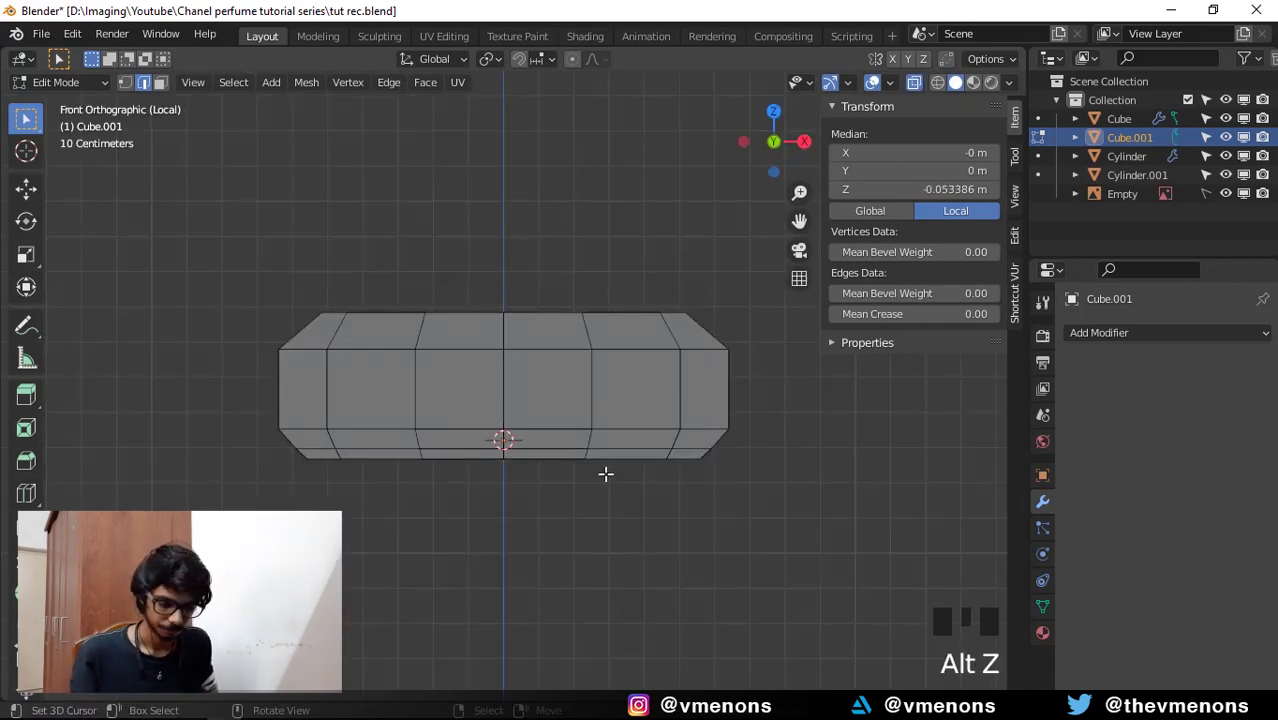
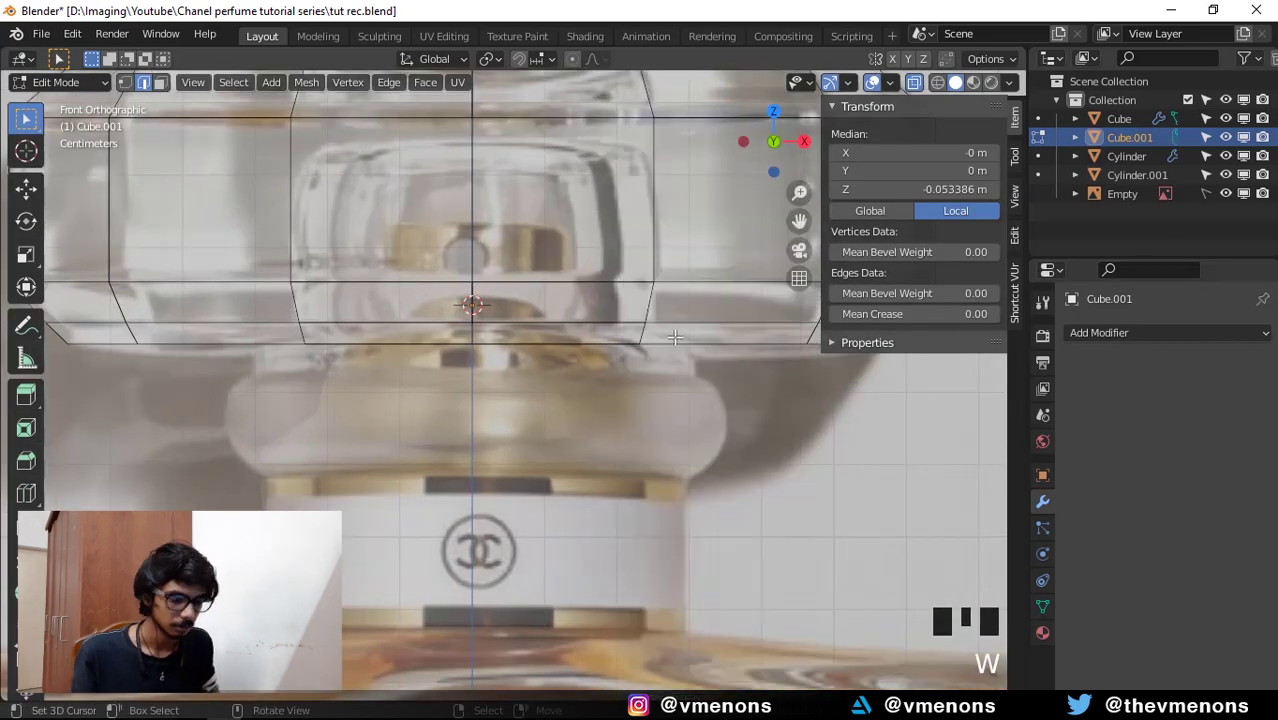
key("e")
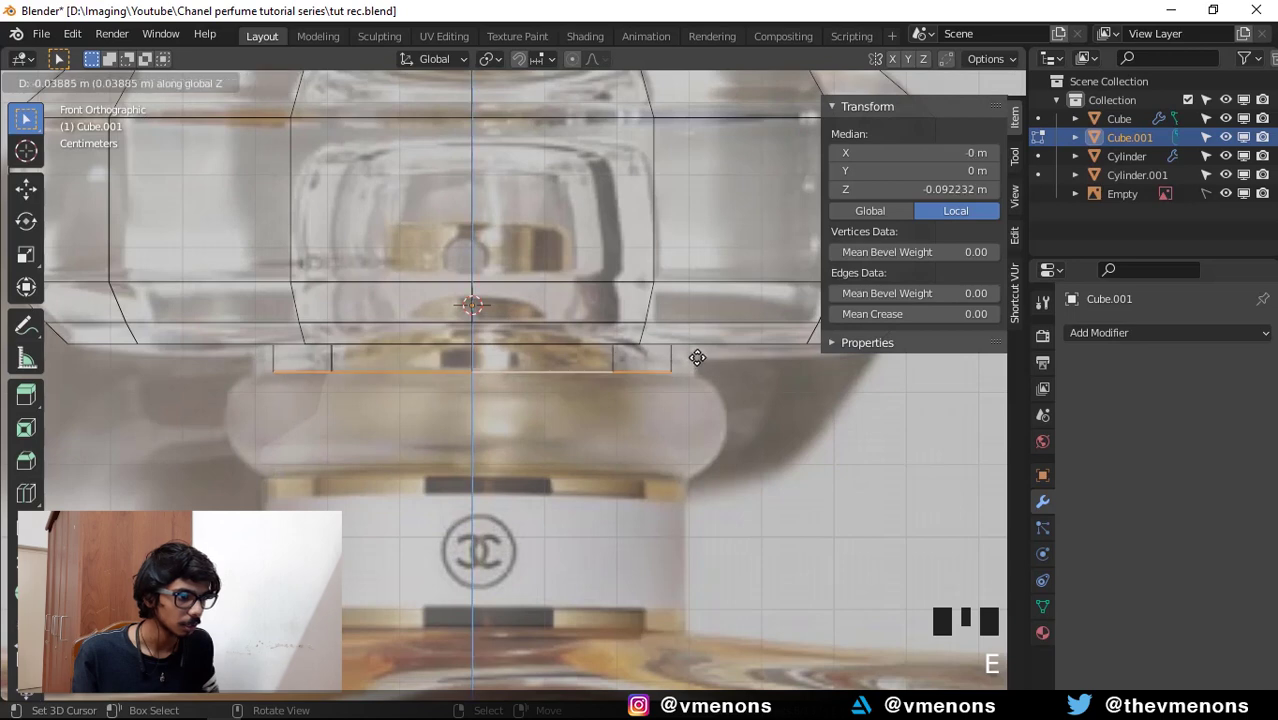
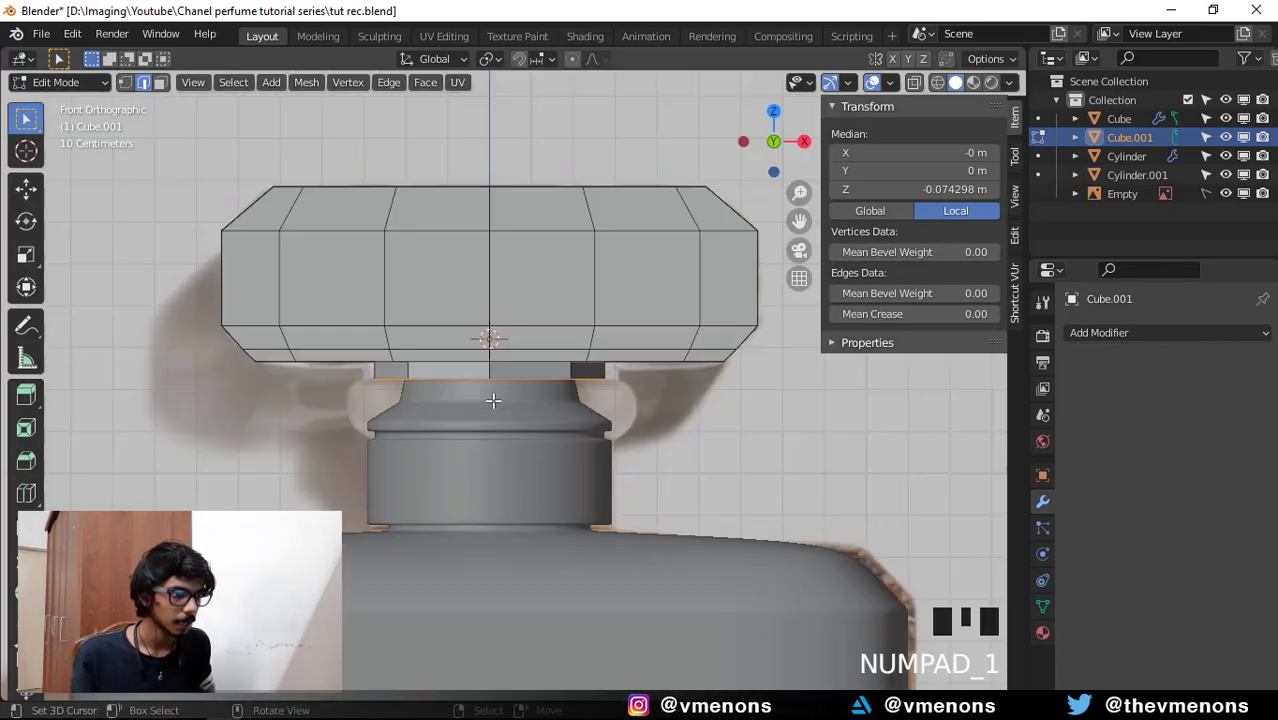
Resize the neck's bottom face against the reference and extend it down toward the bottle.
scroll("up", 3)
left_click_drag(562, 399, 665, 400)
key("alt+z")
key("s")
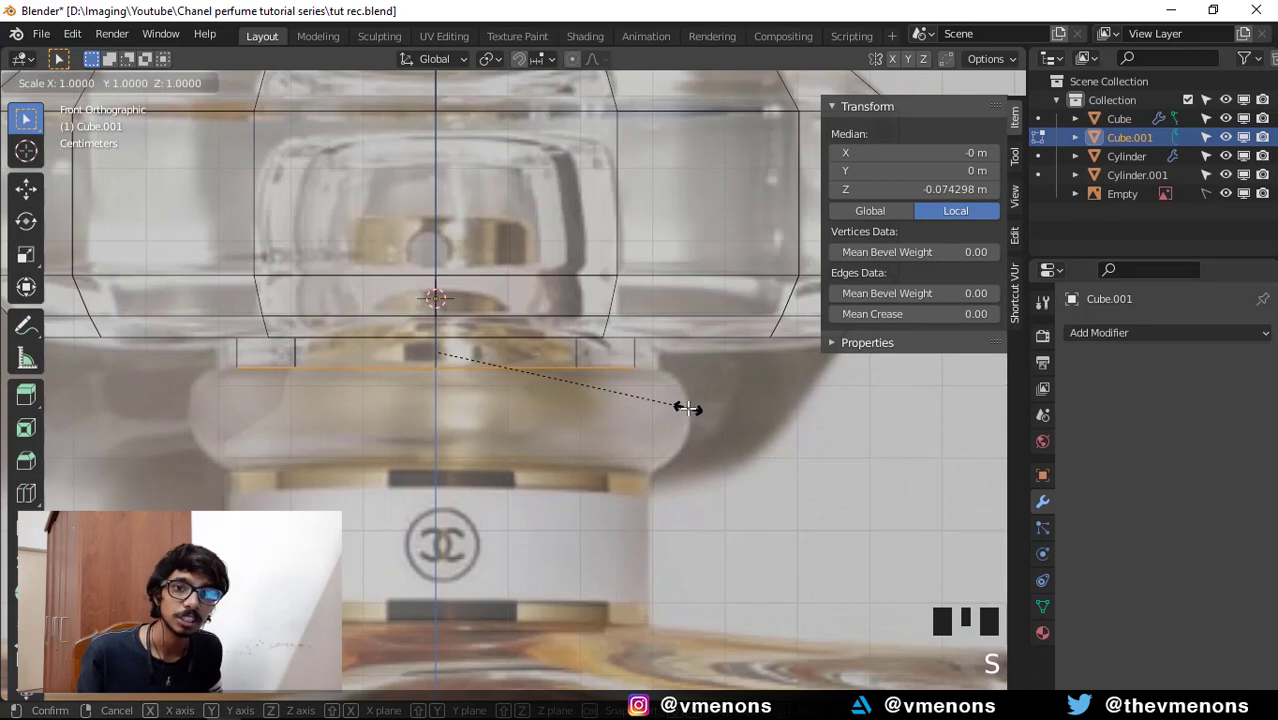
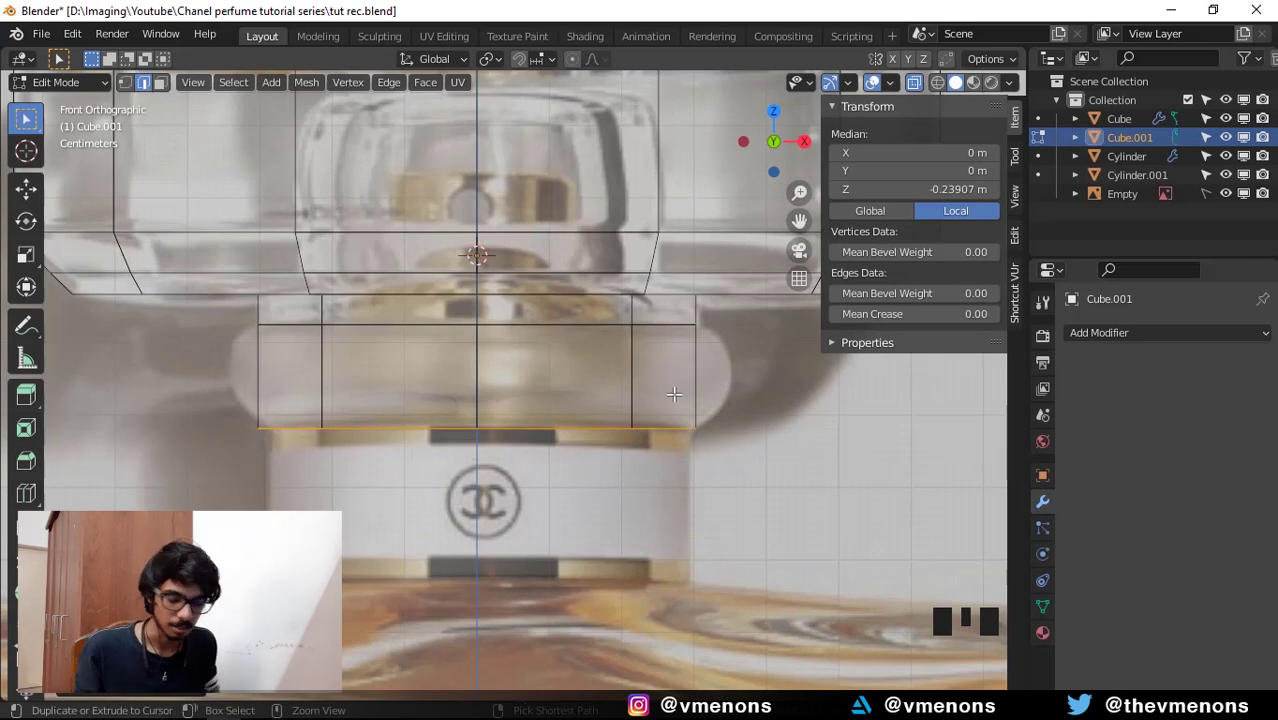
Add a loop cut around the neck's middle and scale it outward into a faceted bulge.
key("ctrl+r")
key("s")
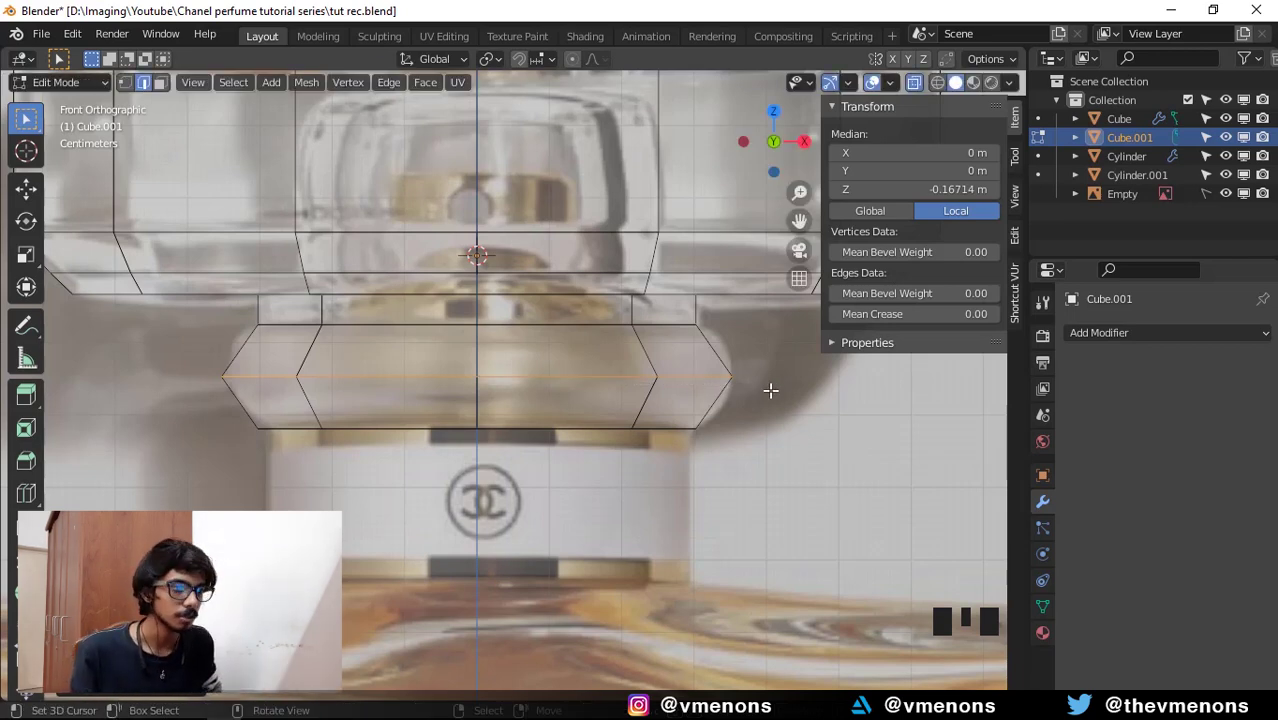
scroll("down", 3)
middle_click(738, 426)
scroll("down", 3)
middle_click(747, 407)
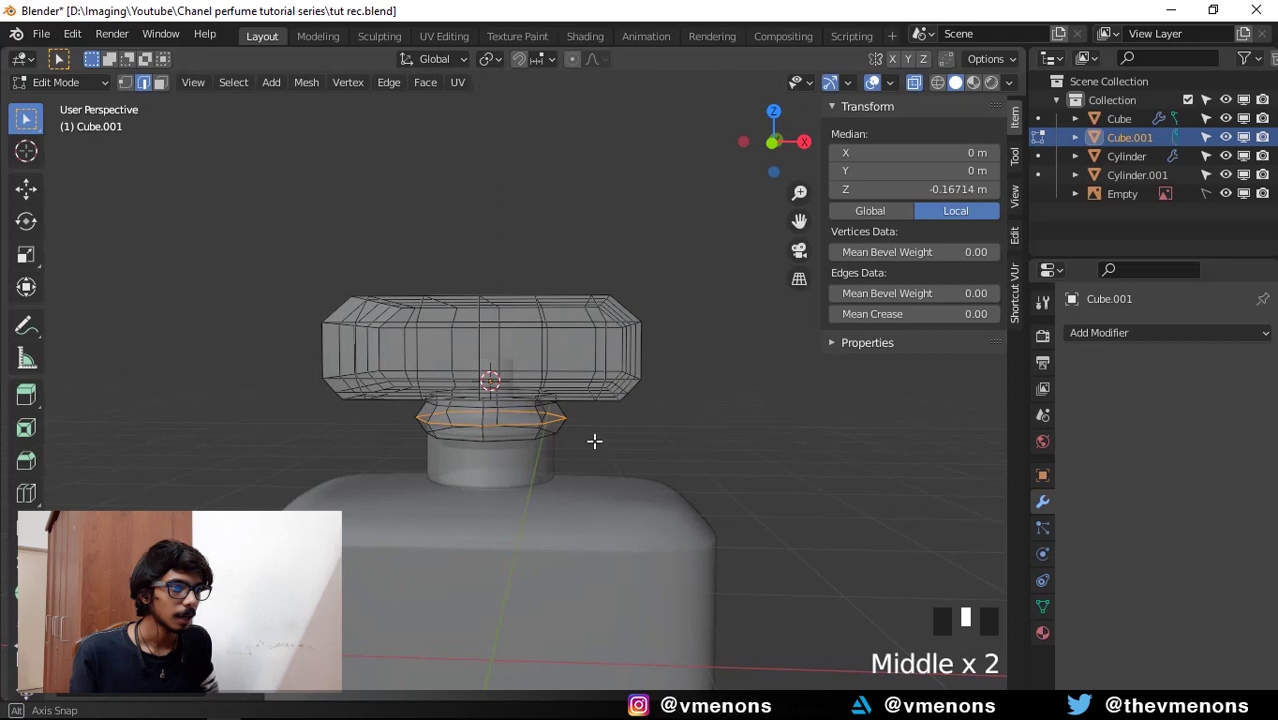
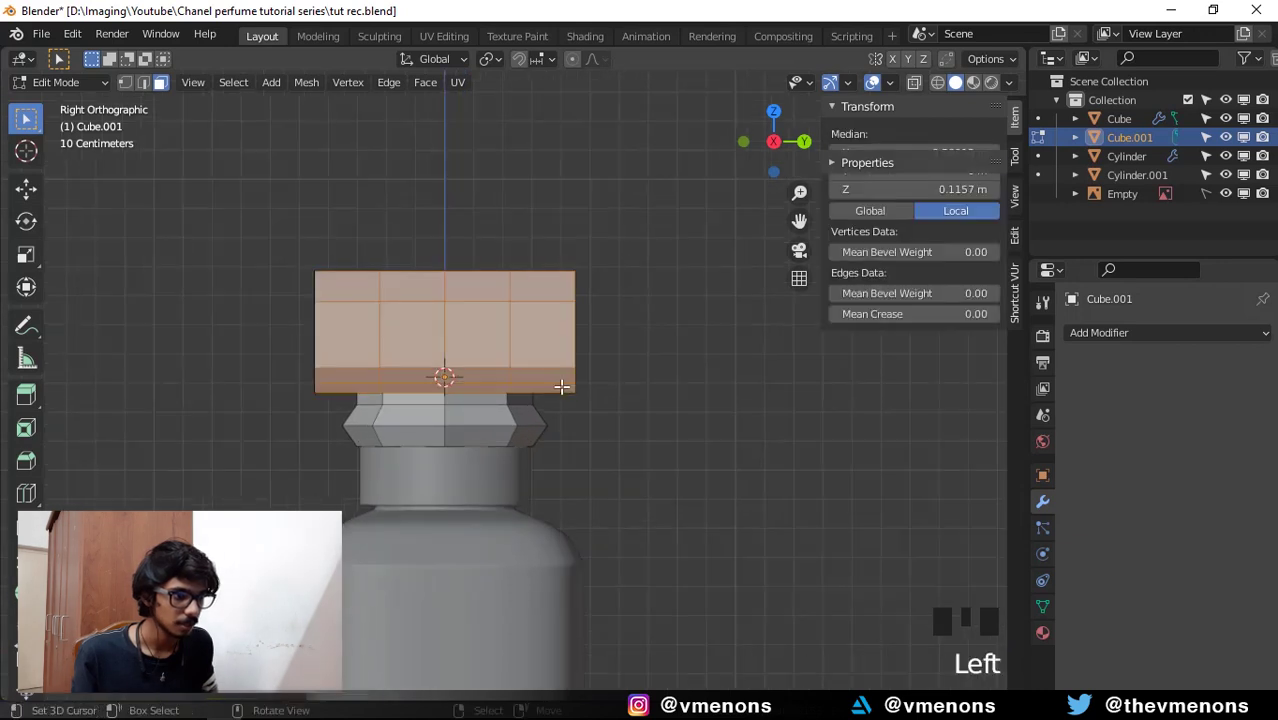
Scale the cap's upper block slimmer front to back (S Y) from side view.
key("ctrl+KP_3")
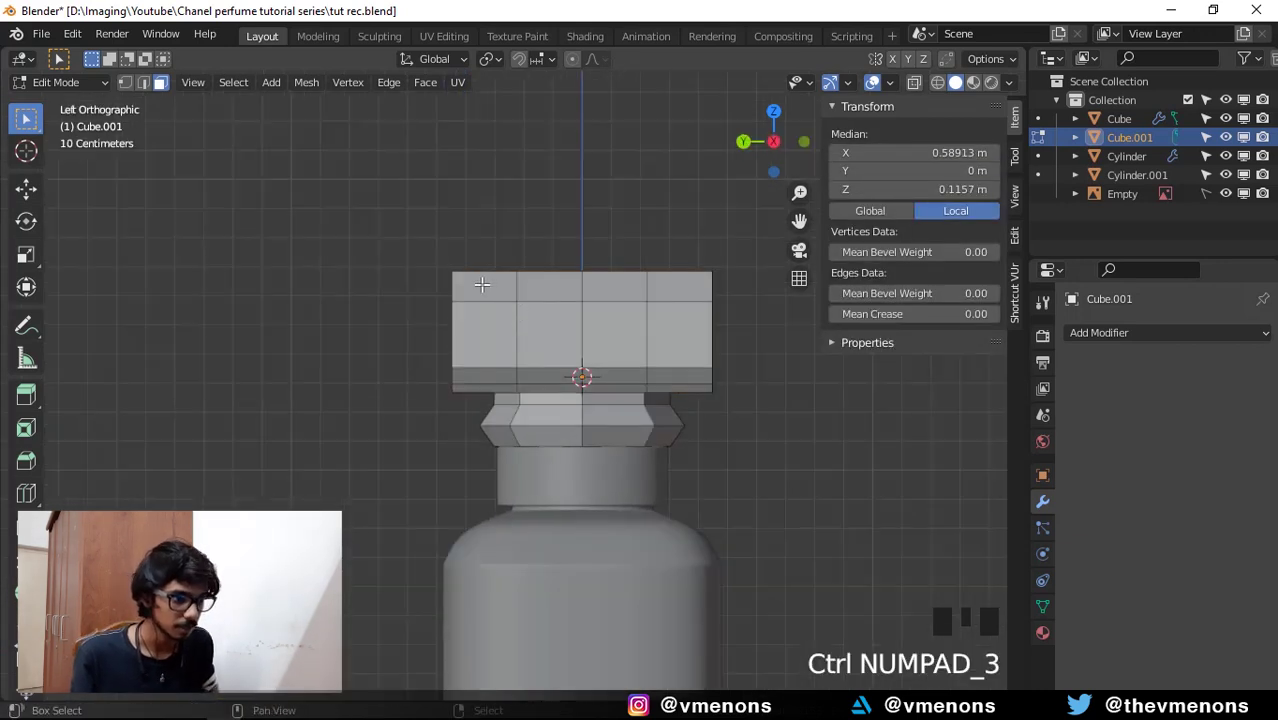
left_click_drag(474, 277, 613, 353)
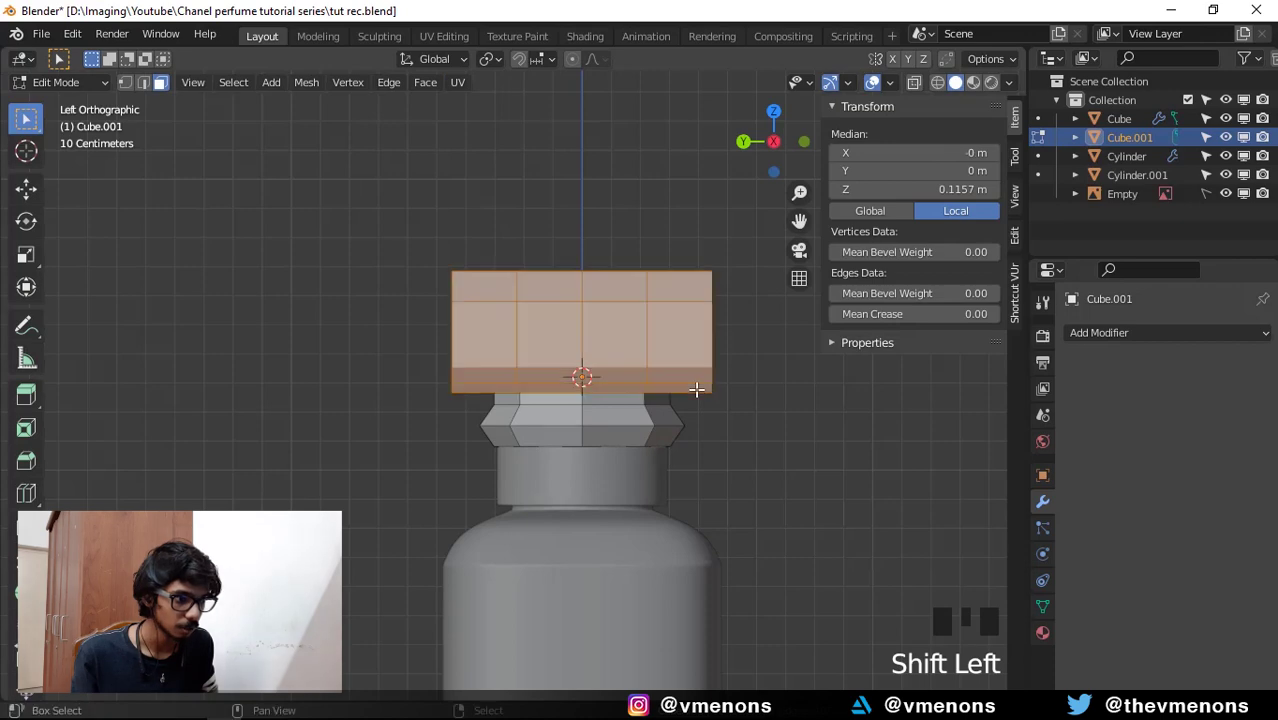
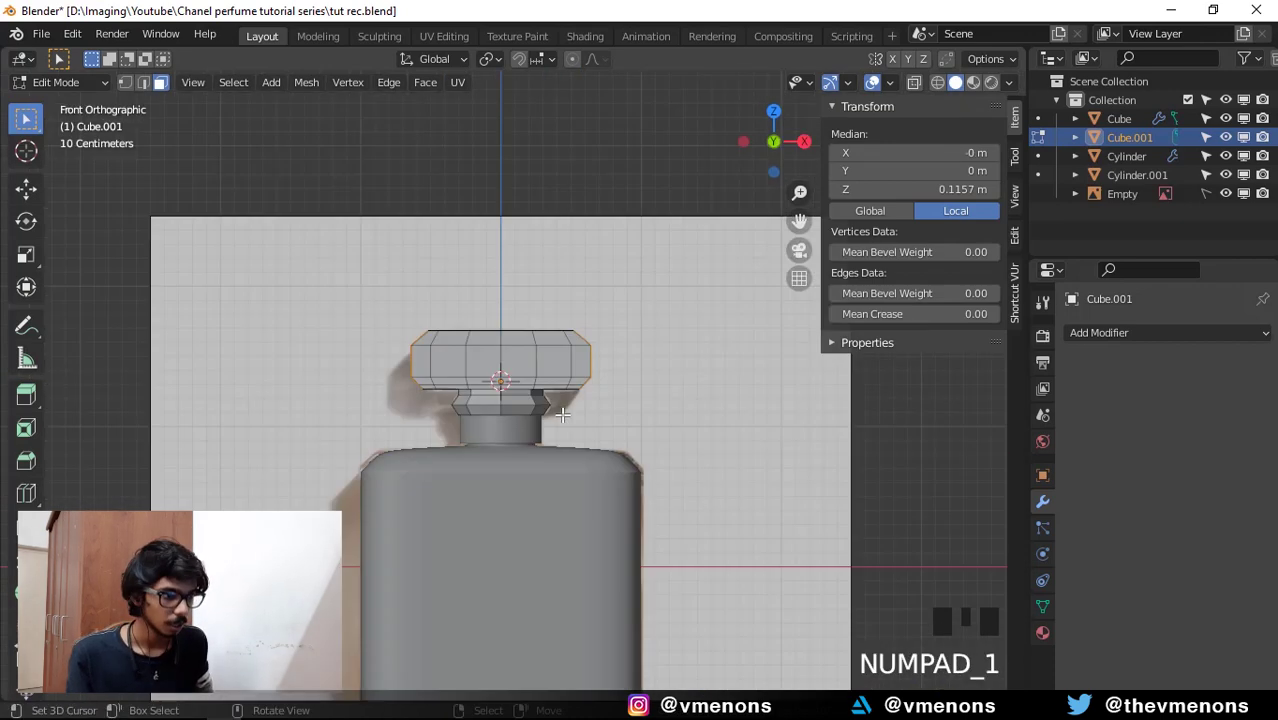
key("KP_Enter")
key("KP_3")
scroll("up", 3)
key("s")
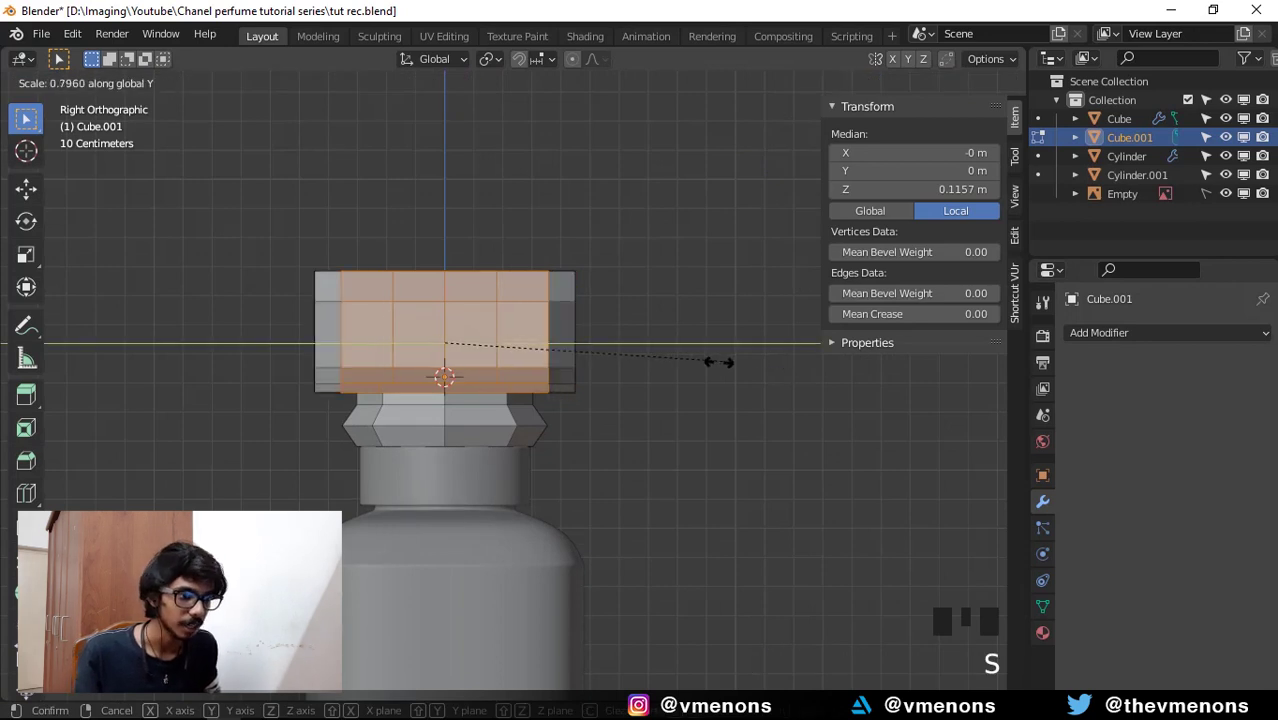
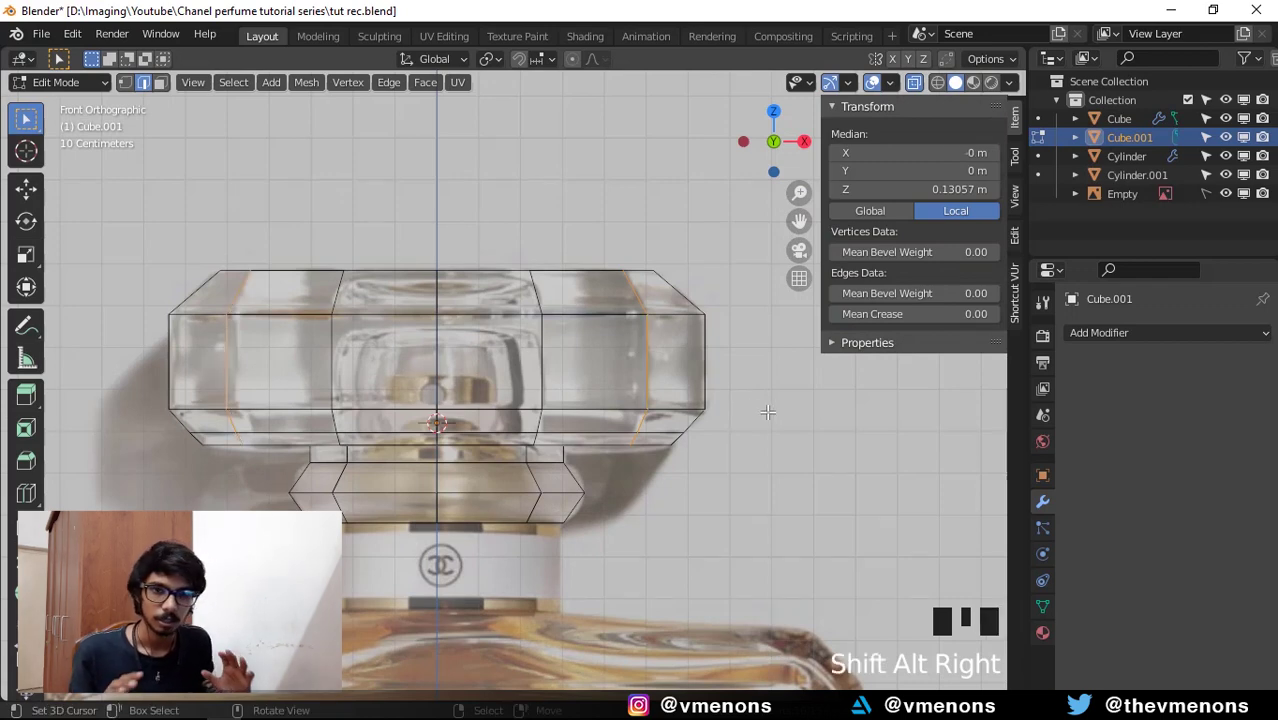
Narrow the cap's side edges slightly along X, then return to Object Mode.
key("s")
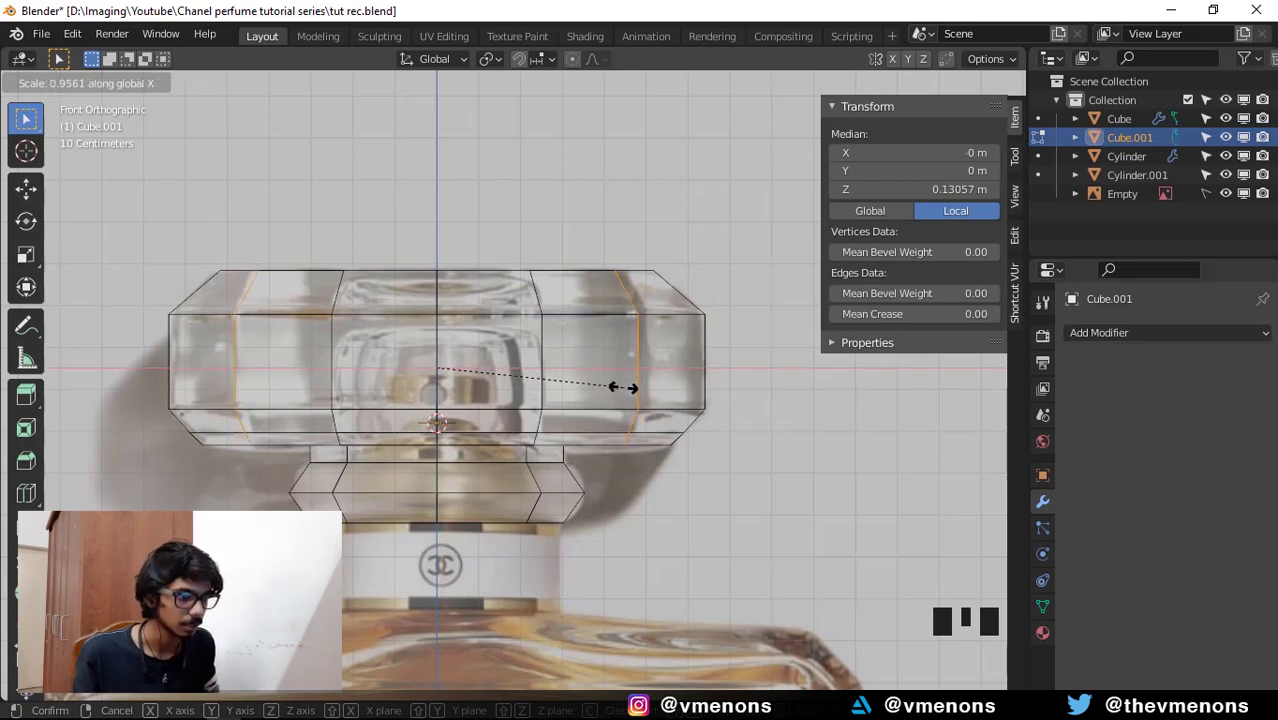
key("Tab")
scroll("down", 3)
left_click_drag(651, 433, 637, 448)
key("alt+z")
left_click_drag(637, 486, 668, 388)
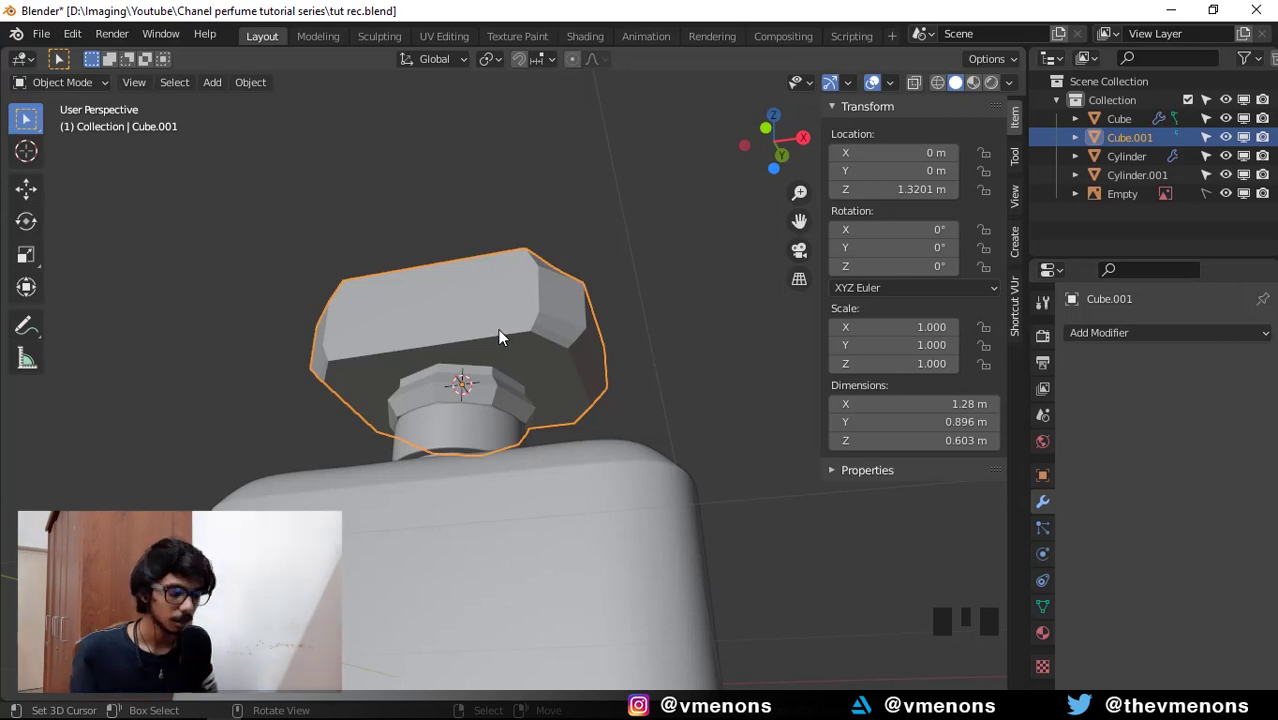
key("KP_1")
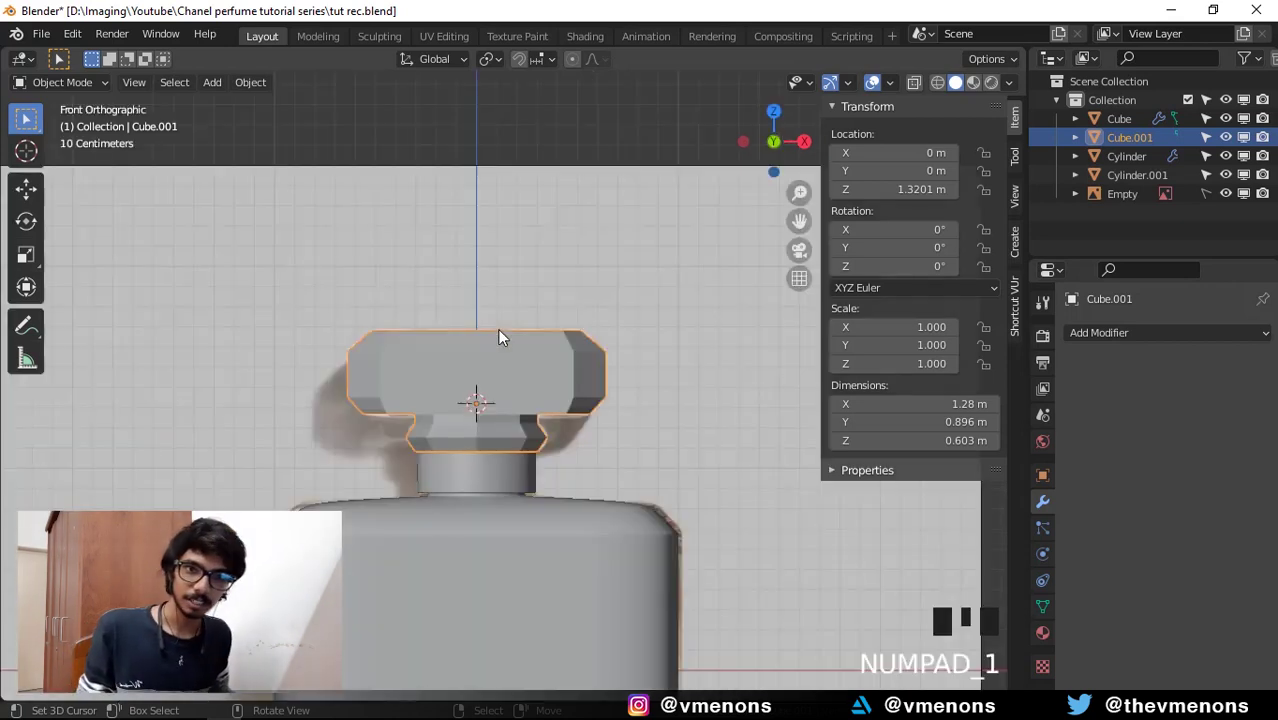
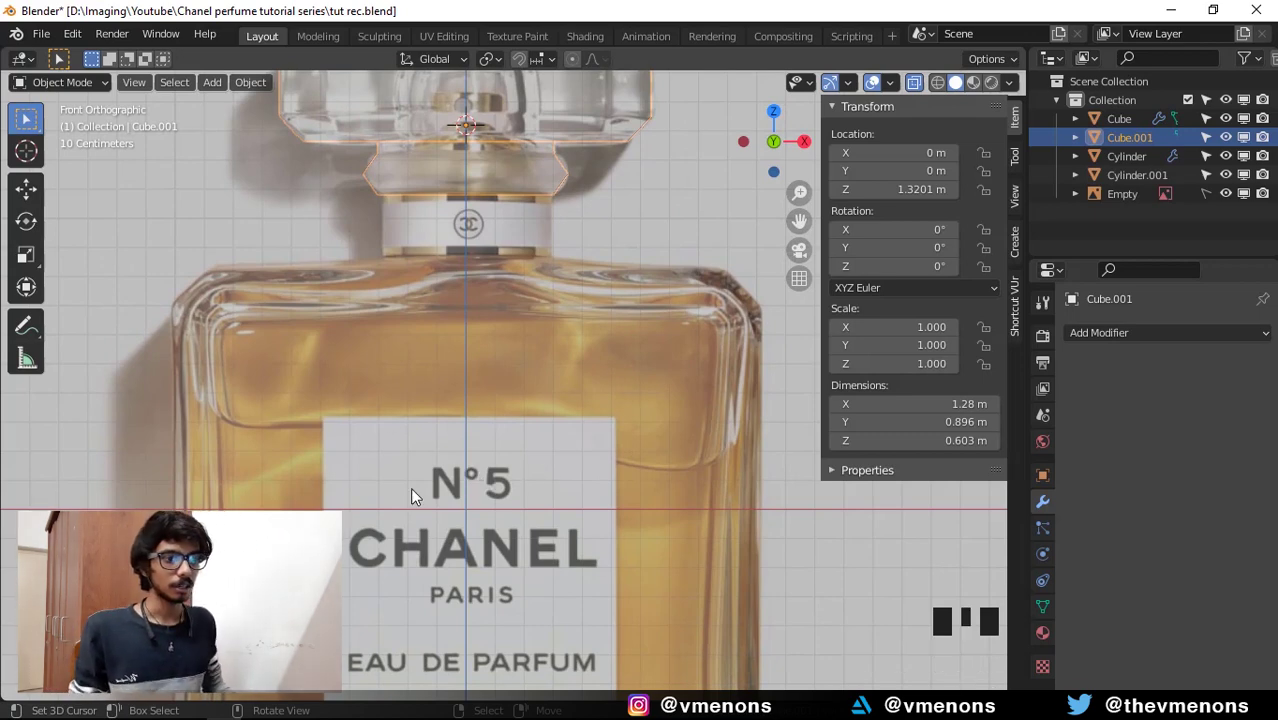
scroll("down", 3)
left_click_drag(608, 445, 686, 367)
scroll("up", 3)
middle_click(679, 324)
scroll("up", 3)
left_click_drag(672, 310, 698, 294)
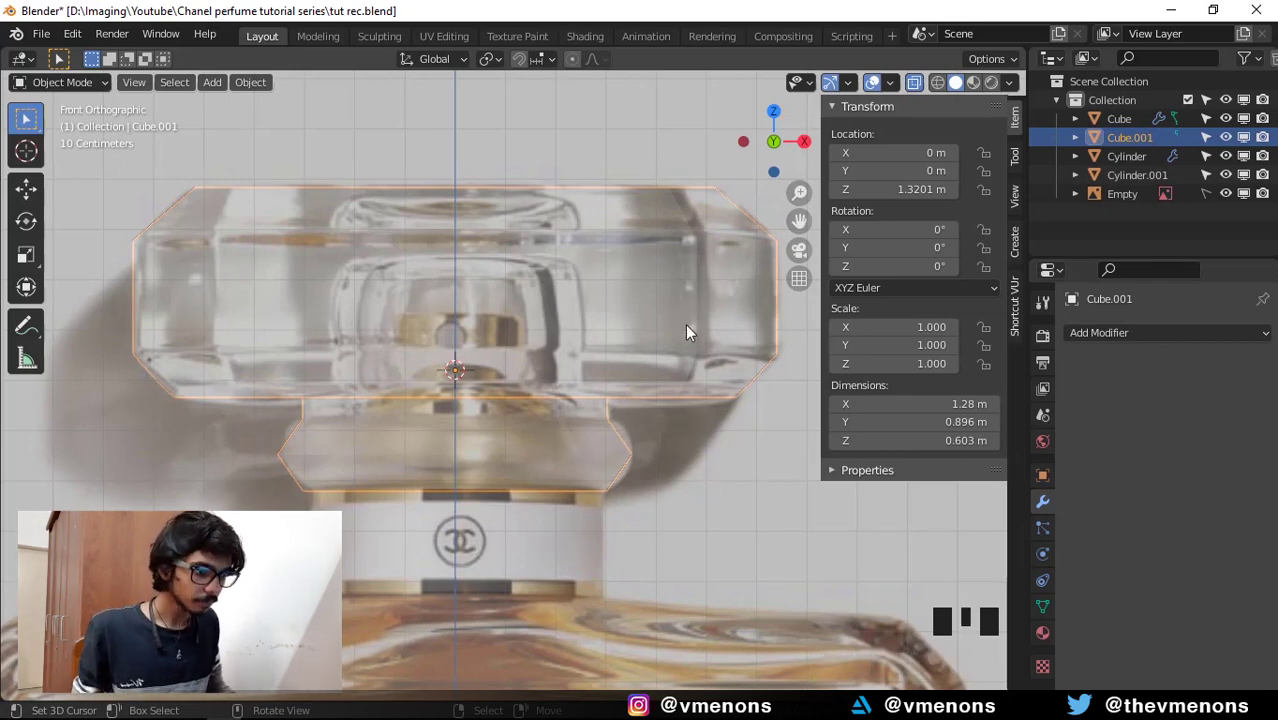
scroll("up", 3)
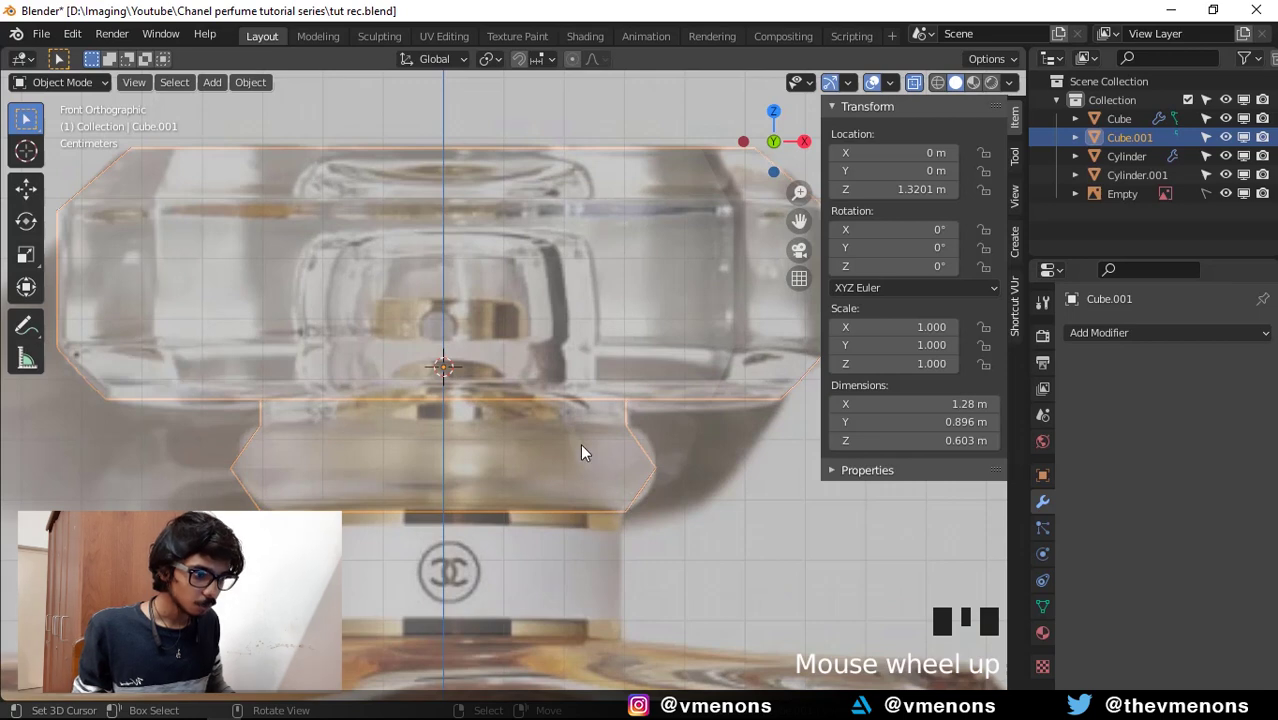
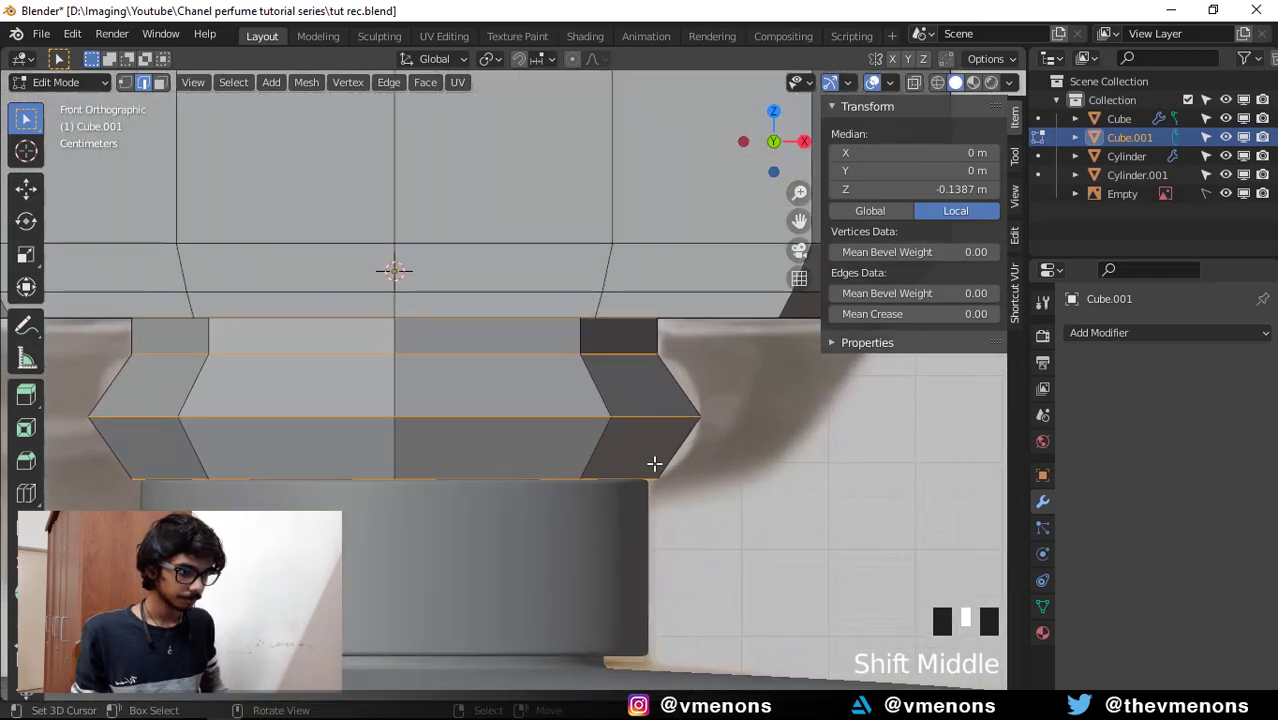
With X-ray on, widen the neck's edge rings horizontally (S Shift+Z) to the reference.
key("alt+z")
scroll("up", 3)
scroll("down", 3)
key("s")
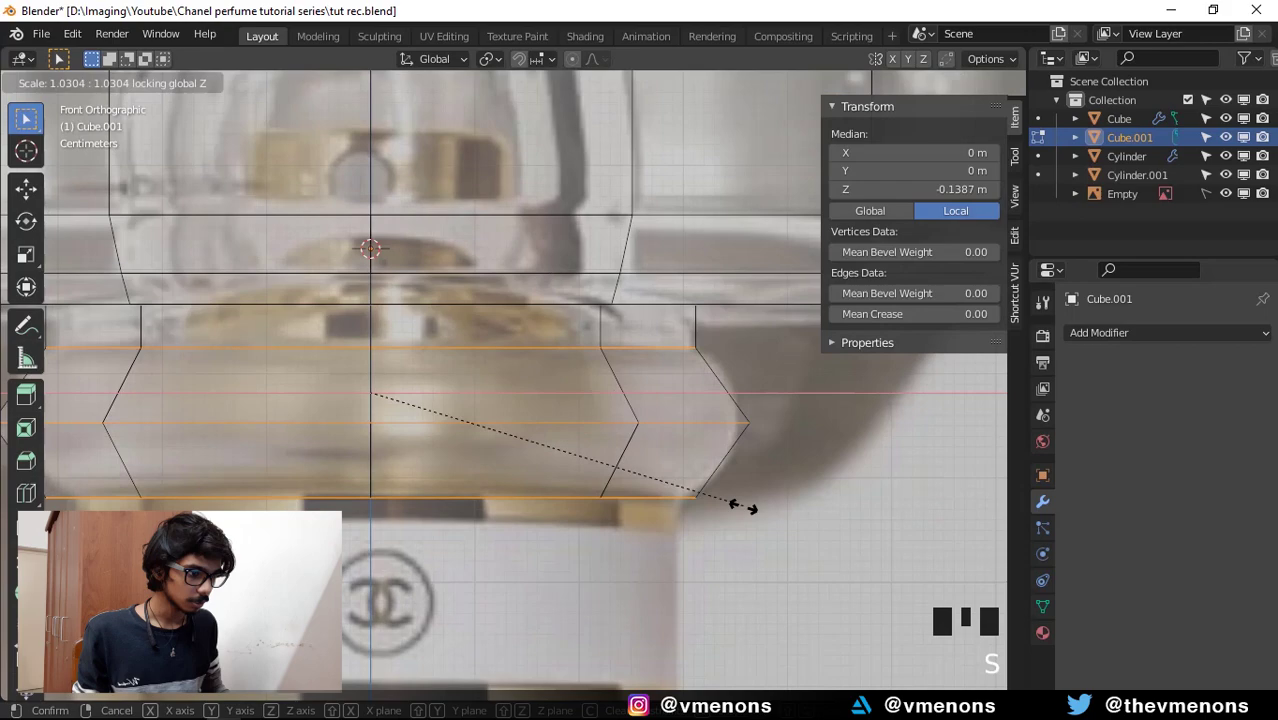
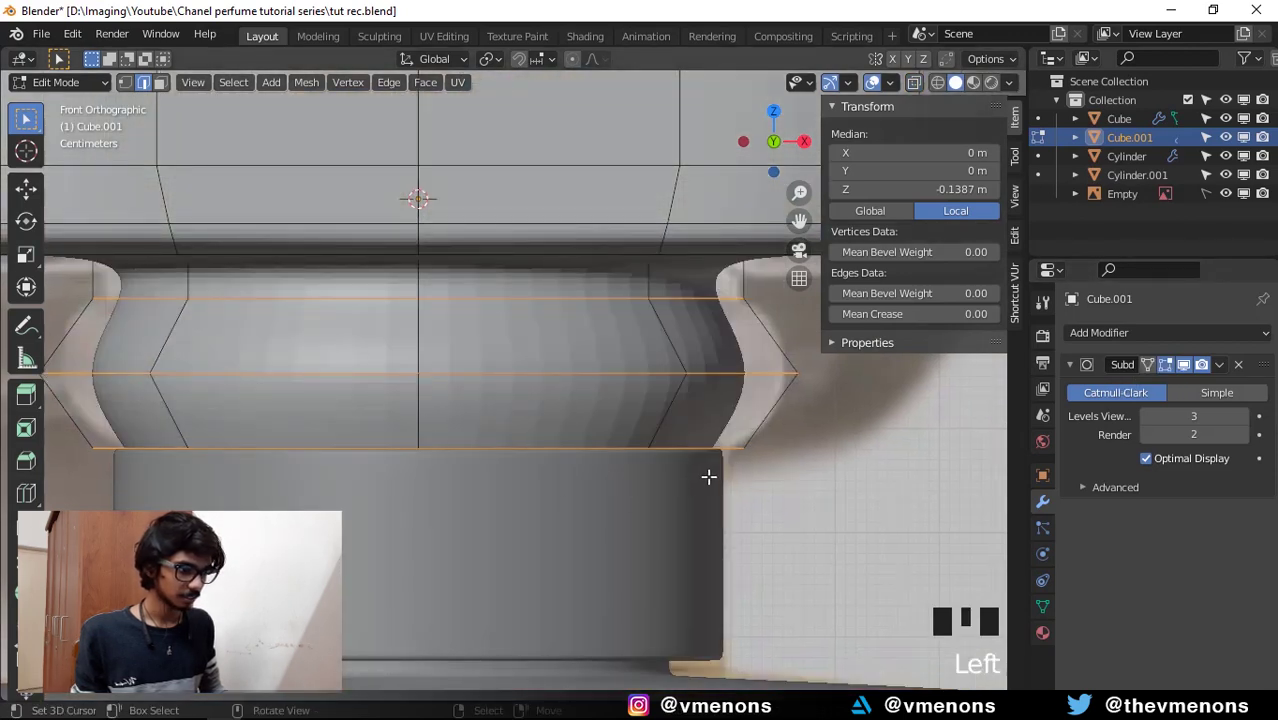
Widen the cap's lower rim loops horizontally with X-ray on to match the flared base.
key("Tab")
key("Tab")
key("alt+z")
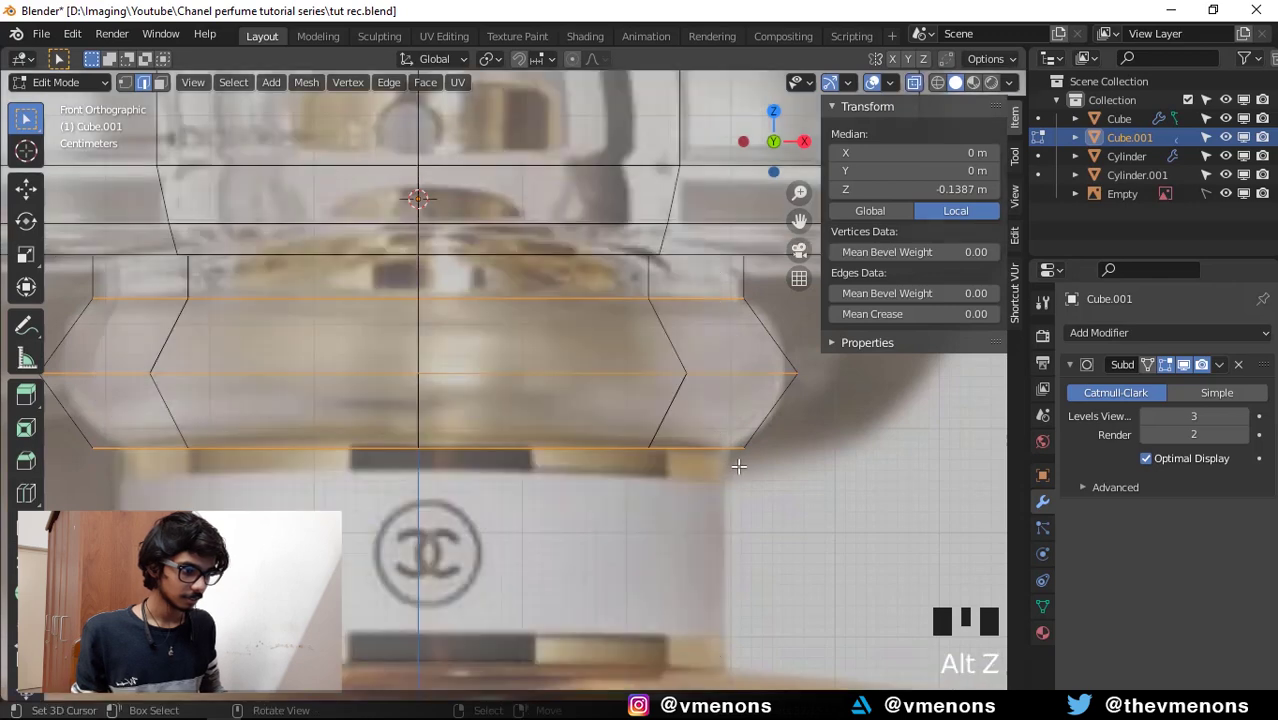
scroll("up", 3)
left_click_drag(704, 458, 837, 438)
key("s")
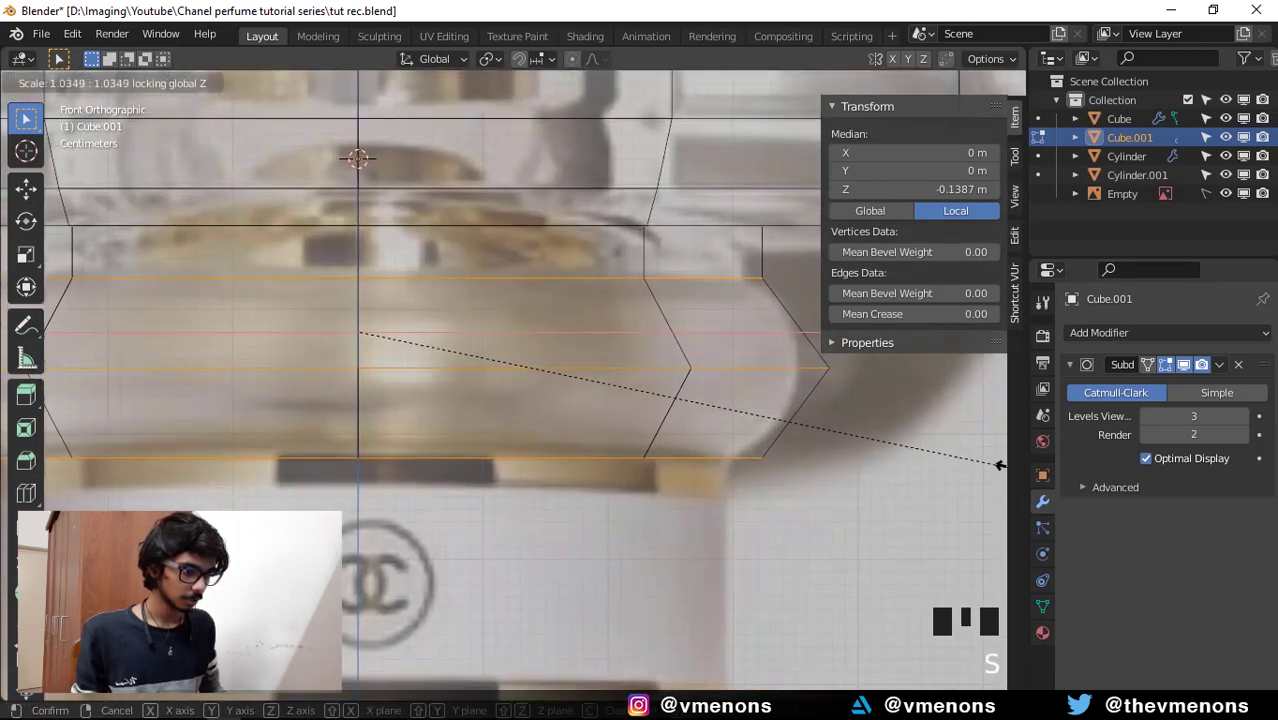
key("Tab")
key("alt+z")
Check the rim from an angle, widen it slightly more, and return to front view.
scroll("down", 3)
left_click_drag(724, 454, 648, 333)
scroll("up", 3)
left_click_drag(637, 334, 705, 401)
key("Tab")
key("s")
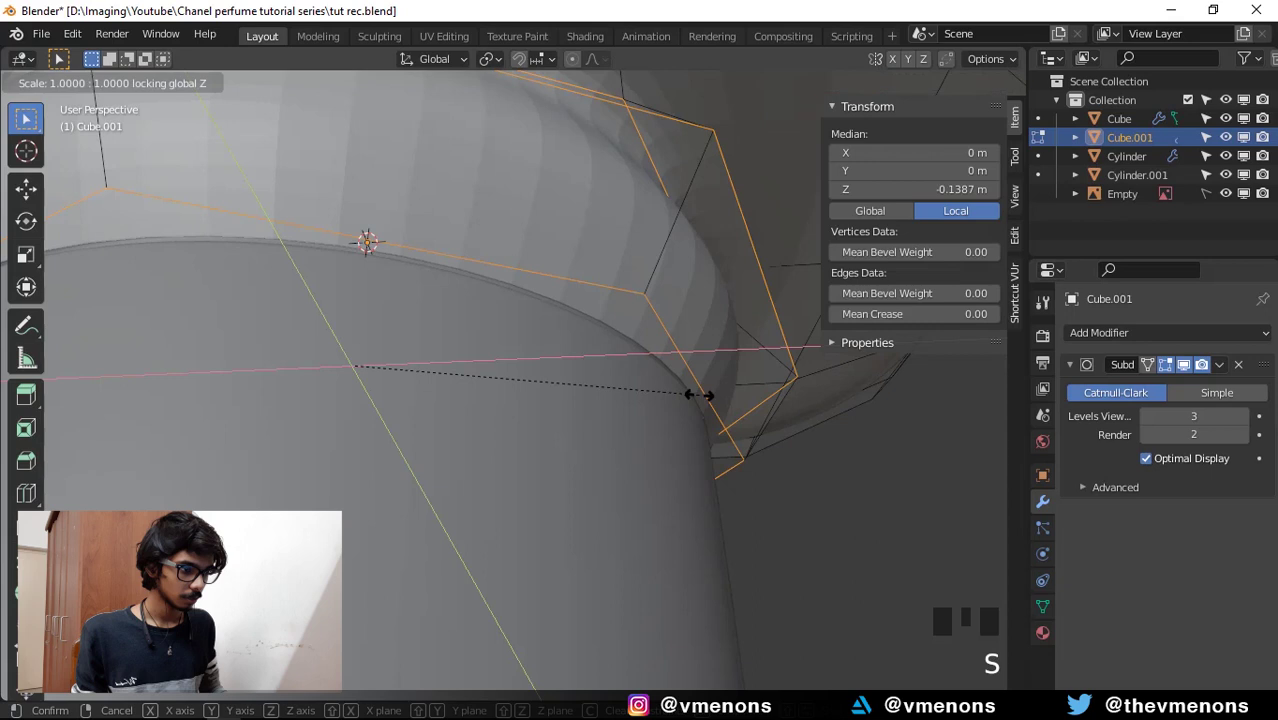
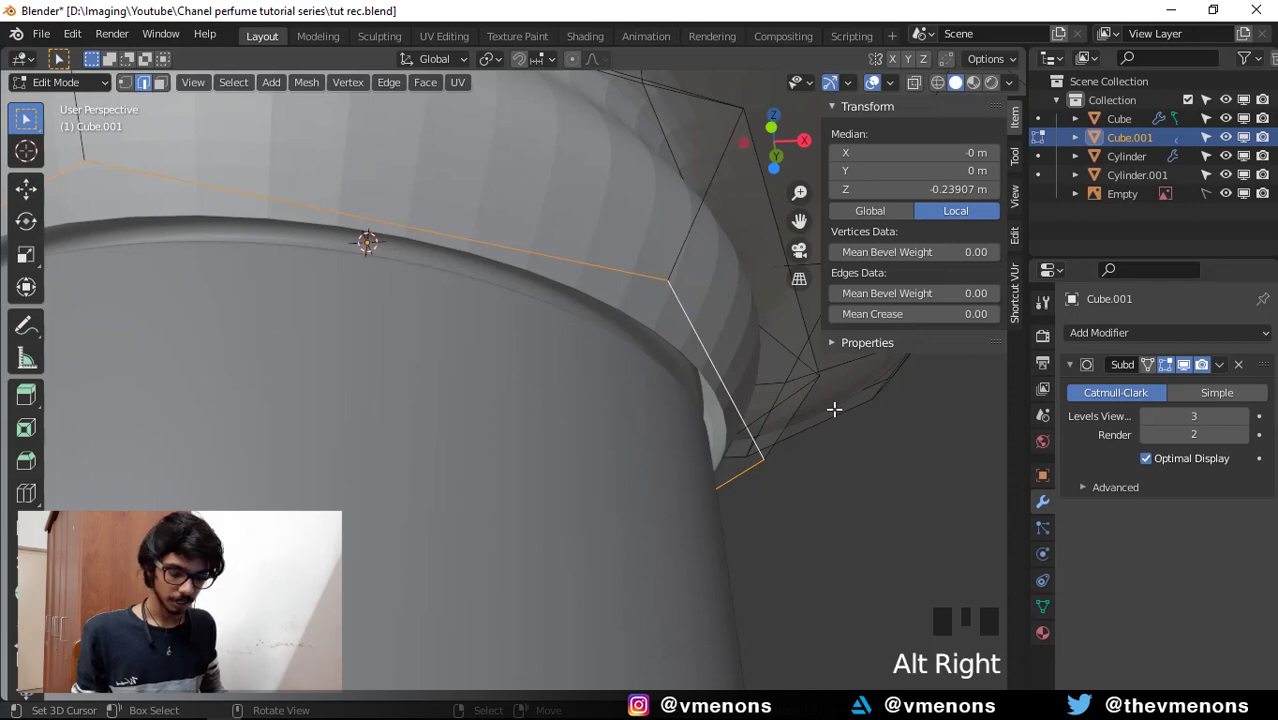
key("e")
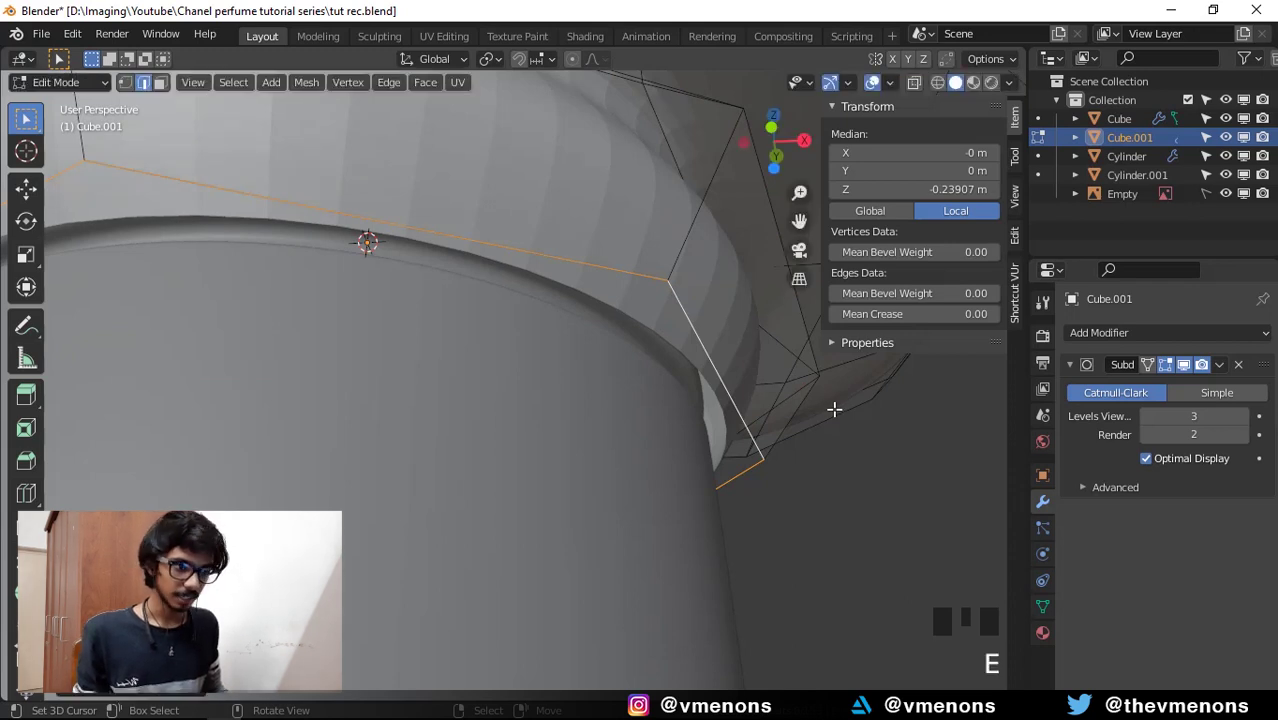
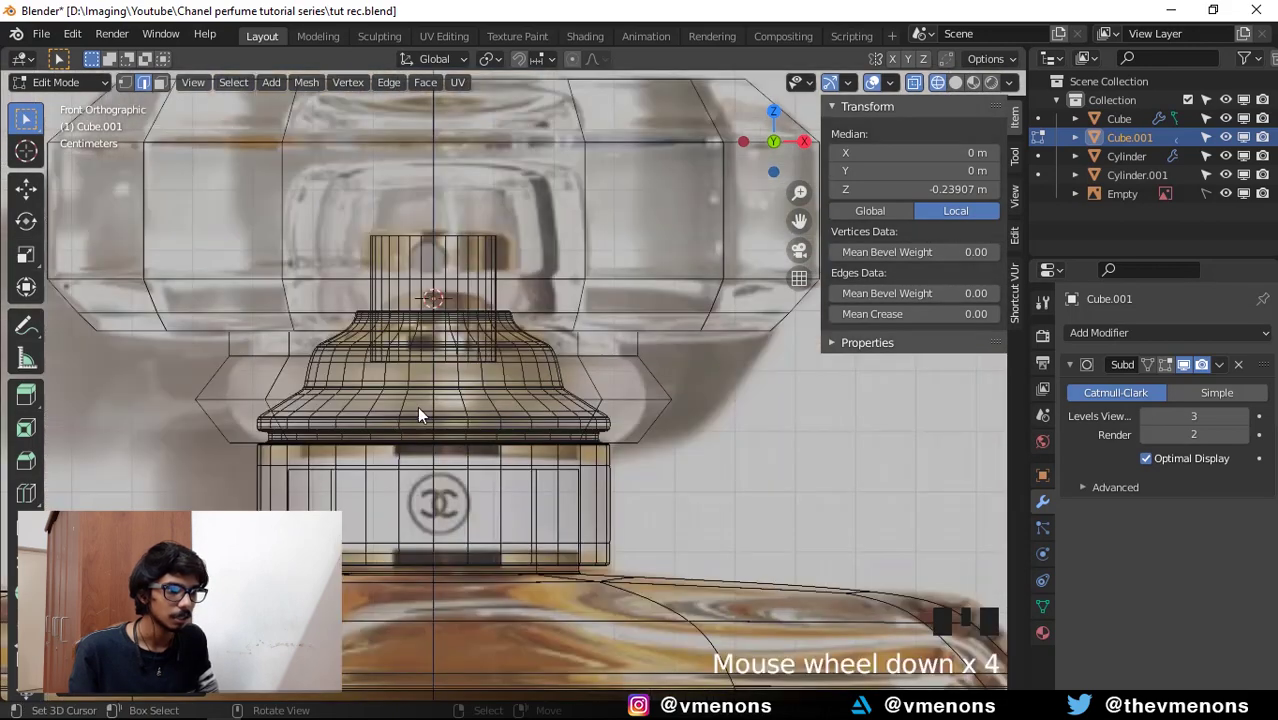
Extrude the rim's top loop upward and narrow it to the neck outline.
scroll("up", 3)
left_click_drag(606, 445, 727, 529)
scroll("up", 3)
key("Tab")
key("Tab")
key("e")
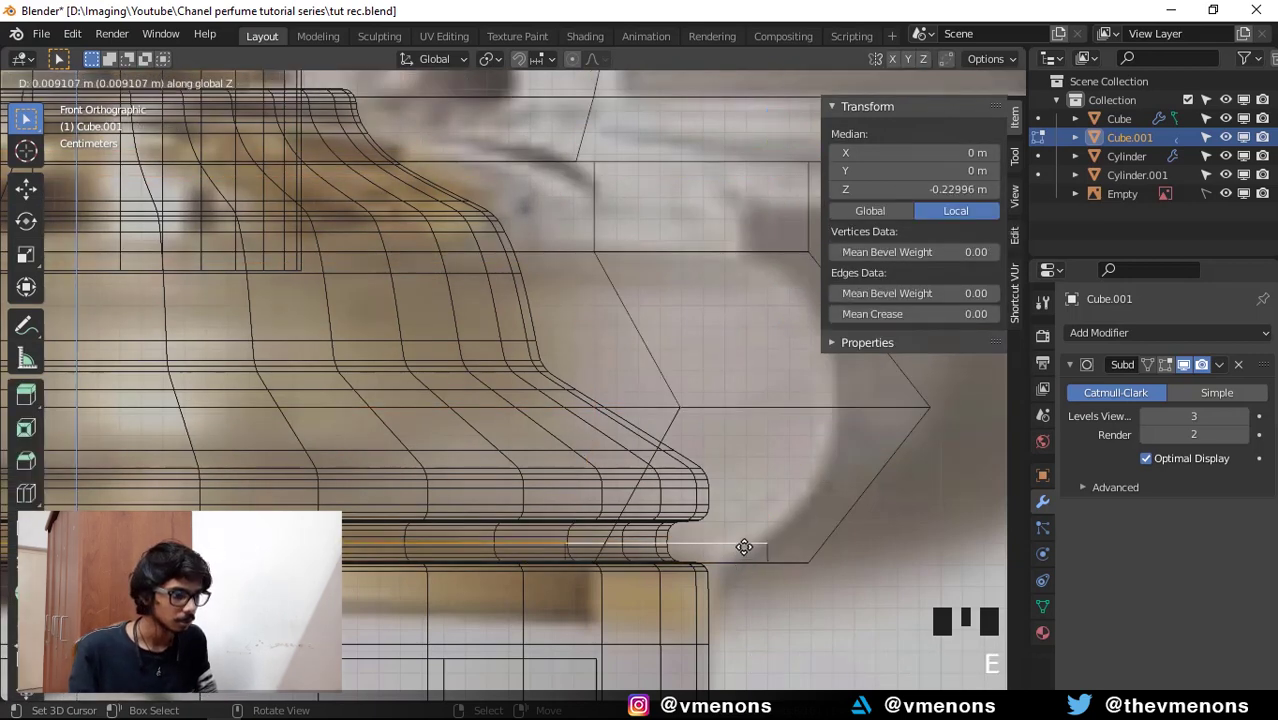
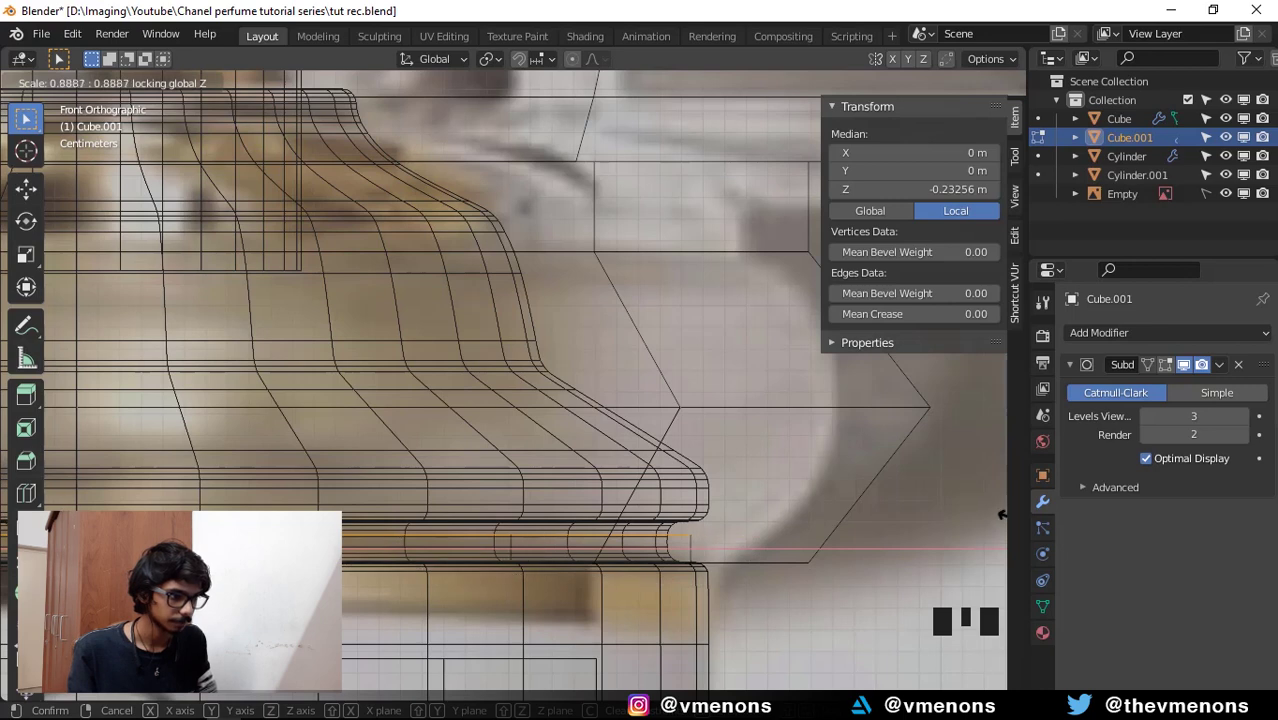
key("g")
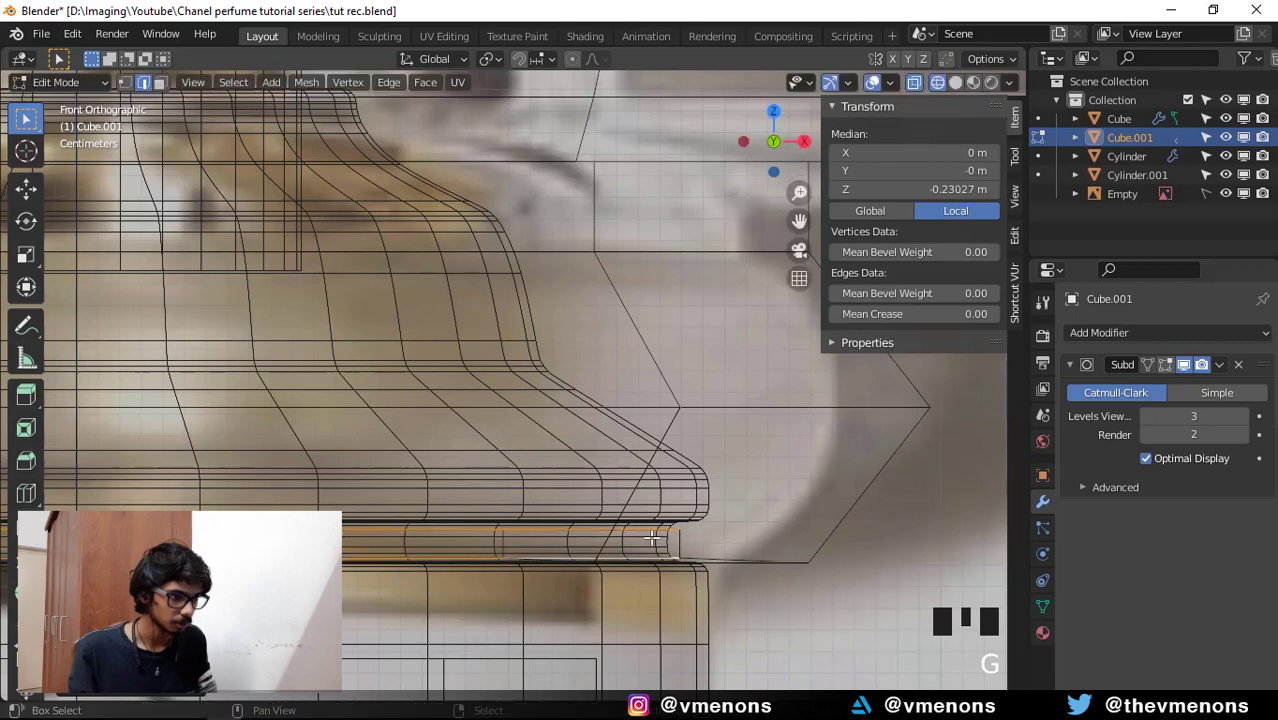
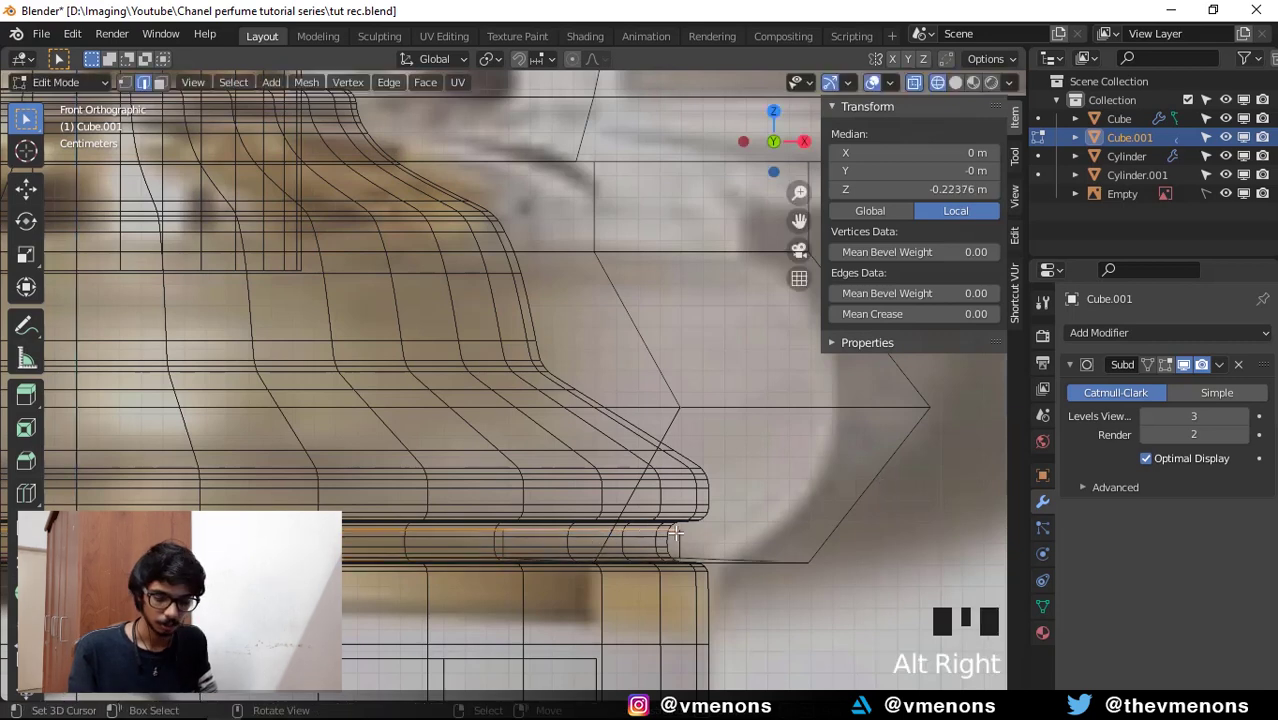
key("e")
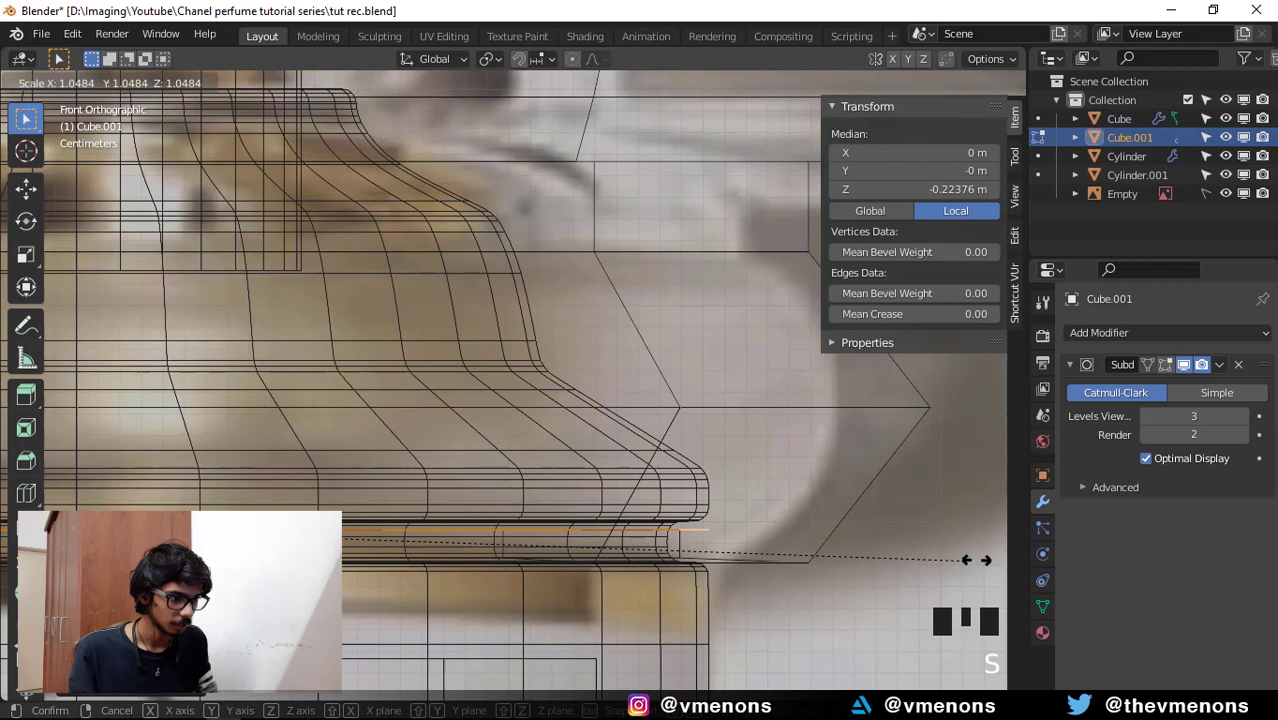
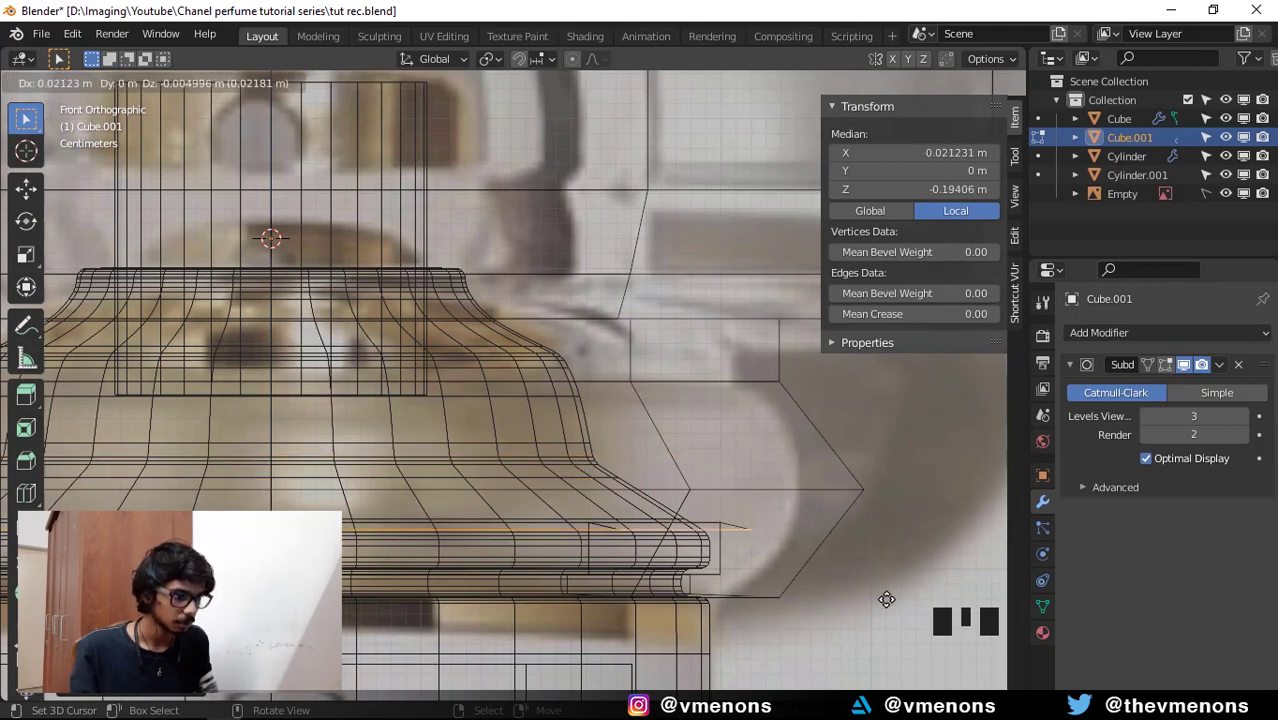
Undo and redo the loop's horizontal scaling until it follows the reference neck.
key("ctrl+z")
key("ctrl+z")
left_click_drag(815, 532, 764, 588)
key("s")
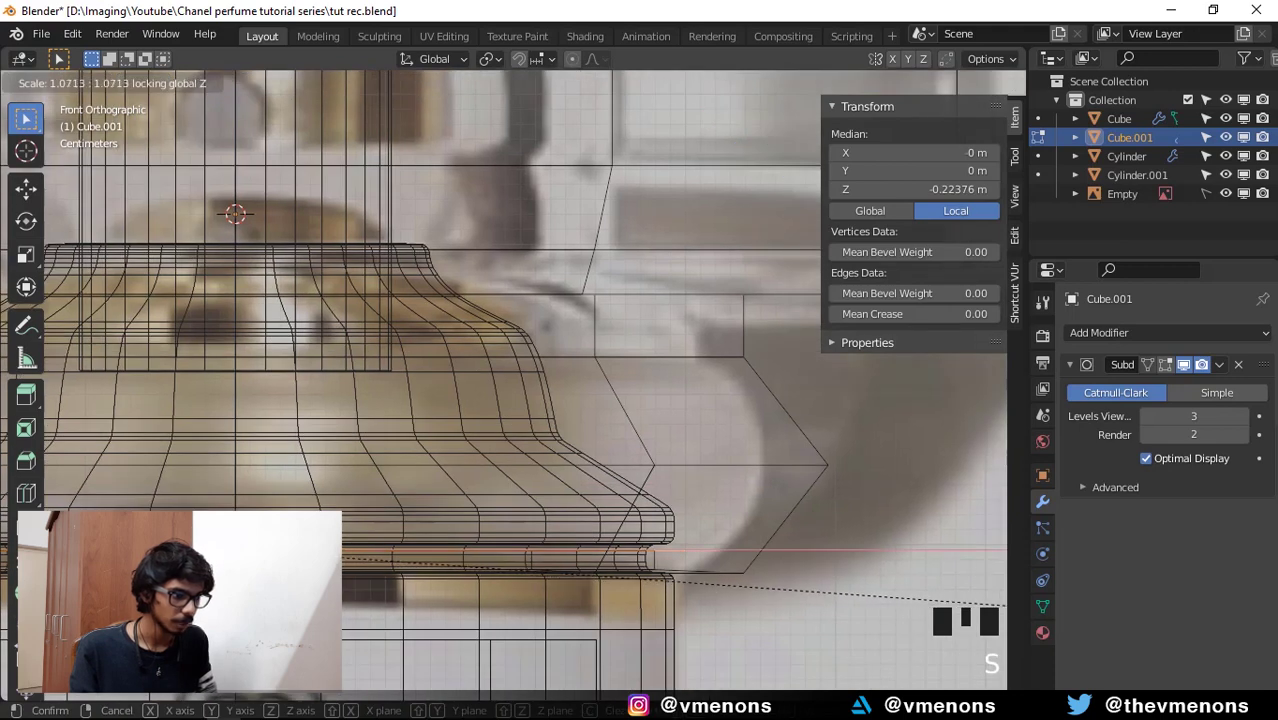
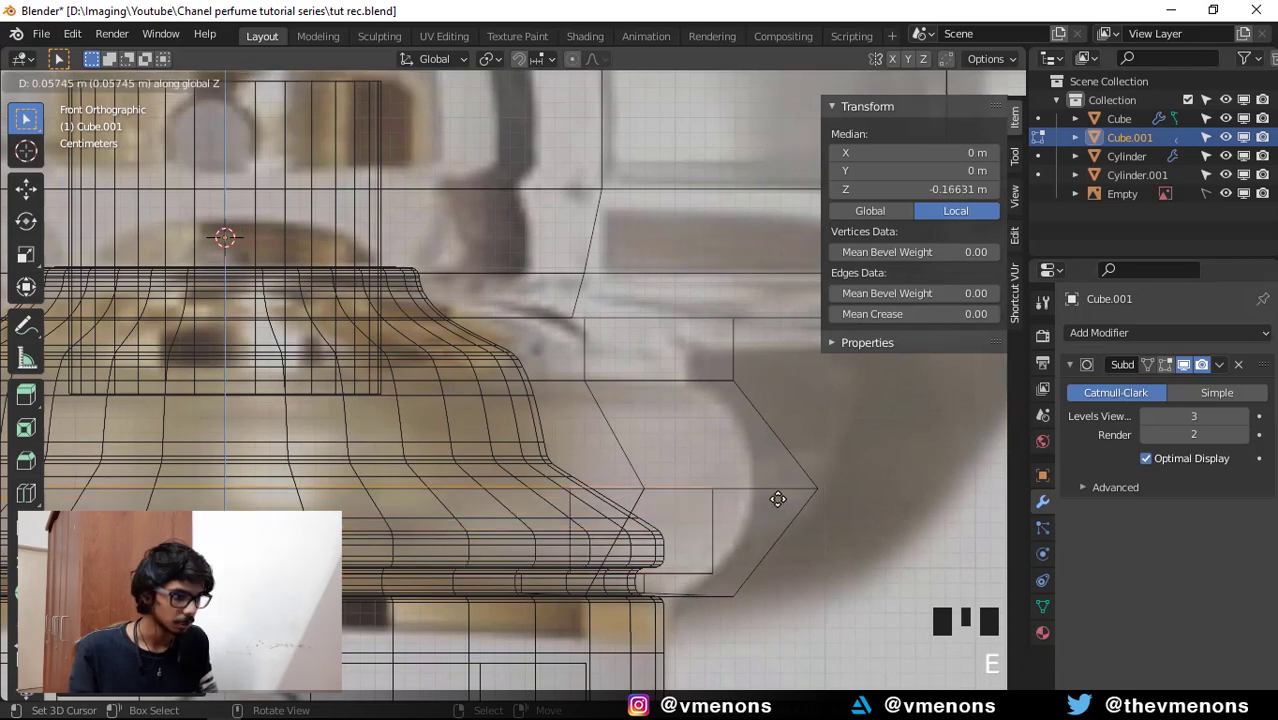
key("s")
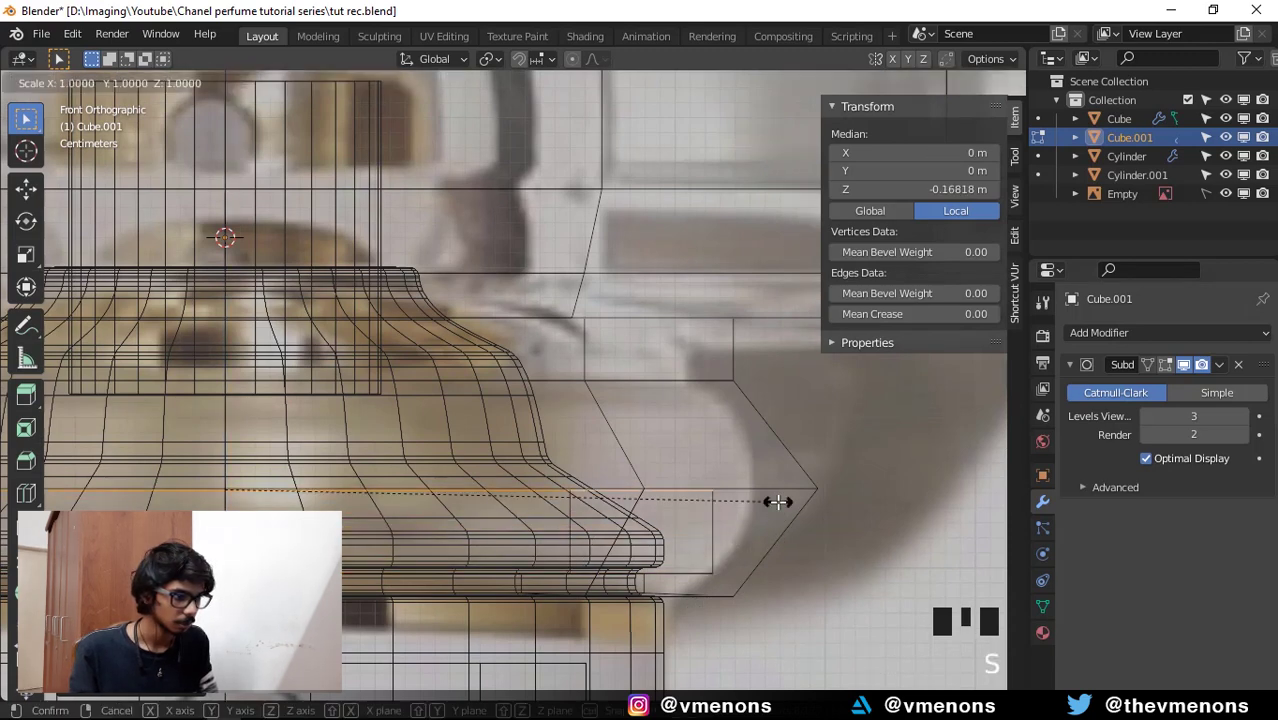
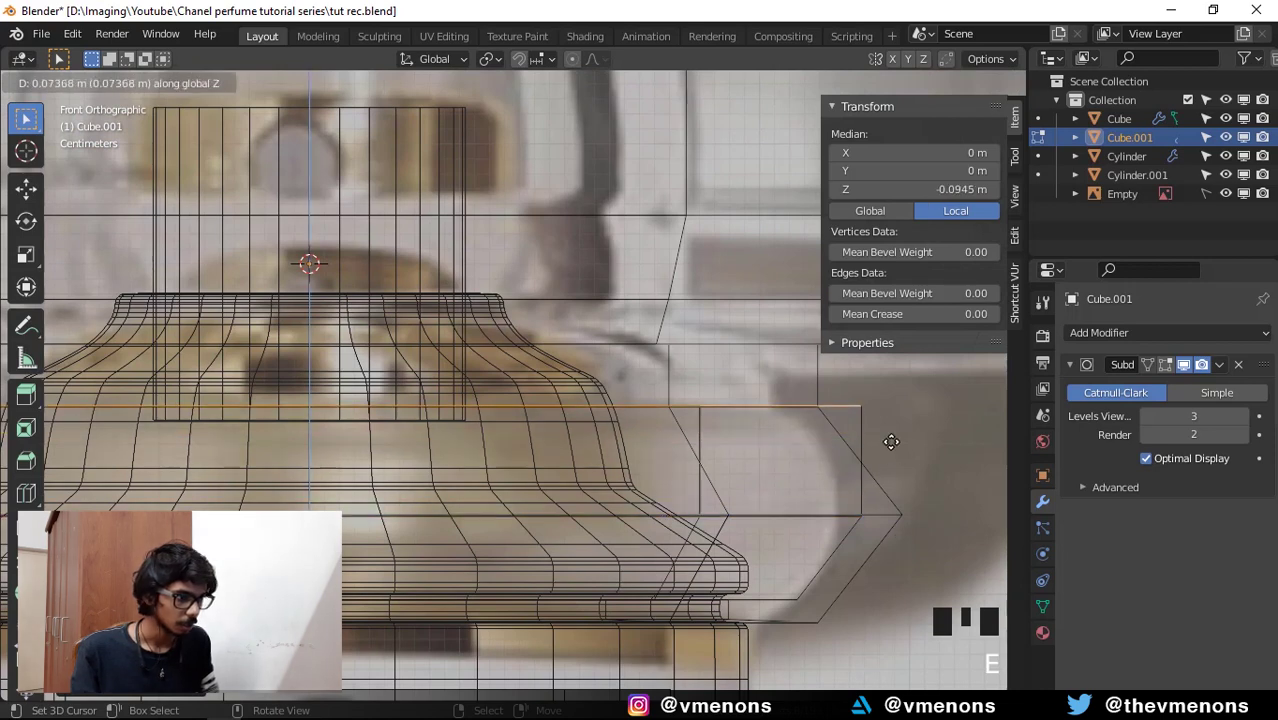
key("s")
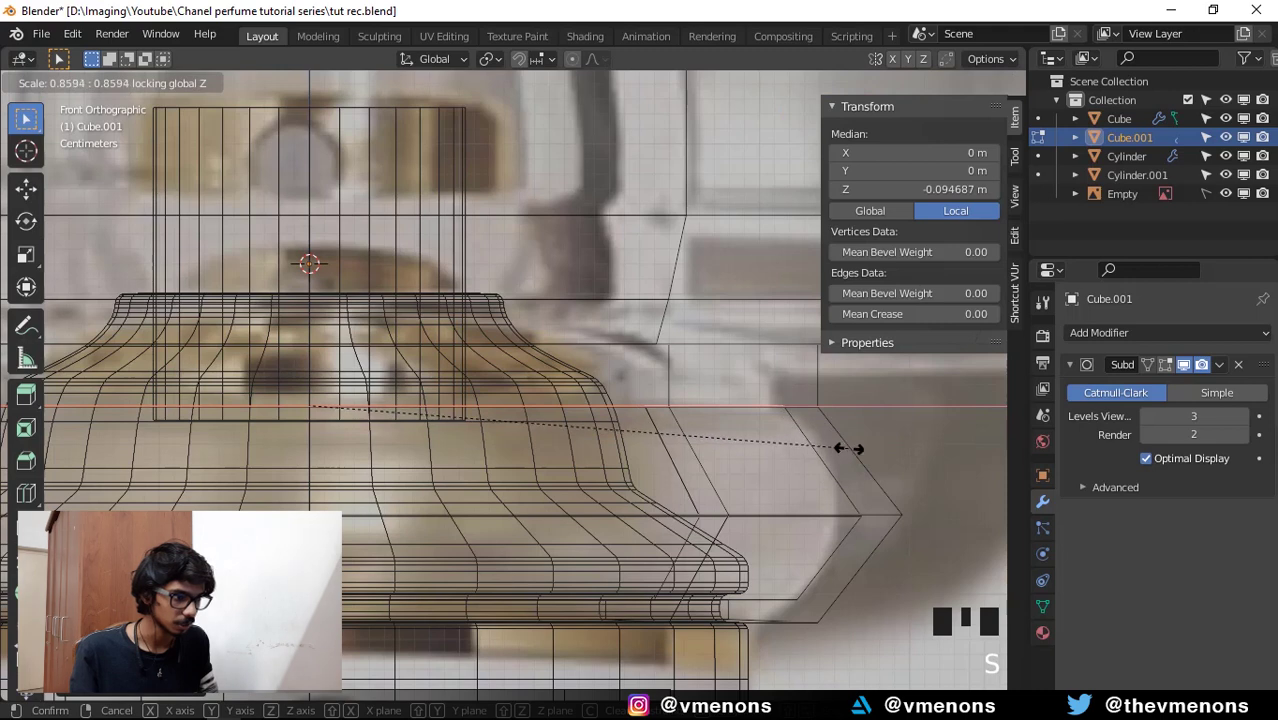
Extrude two more loops up the neck, narrowing each to the outline.
left_click_drag(673, 433, 867, 496)
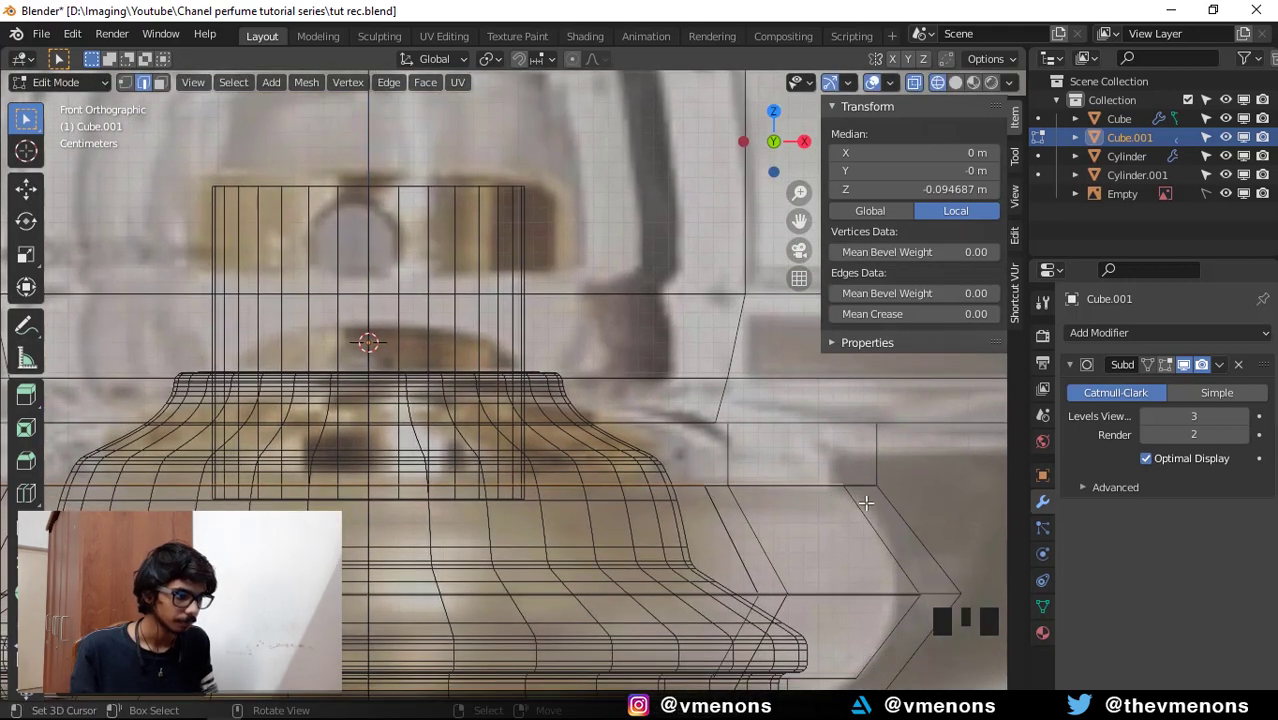
key("e")
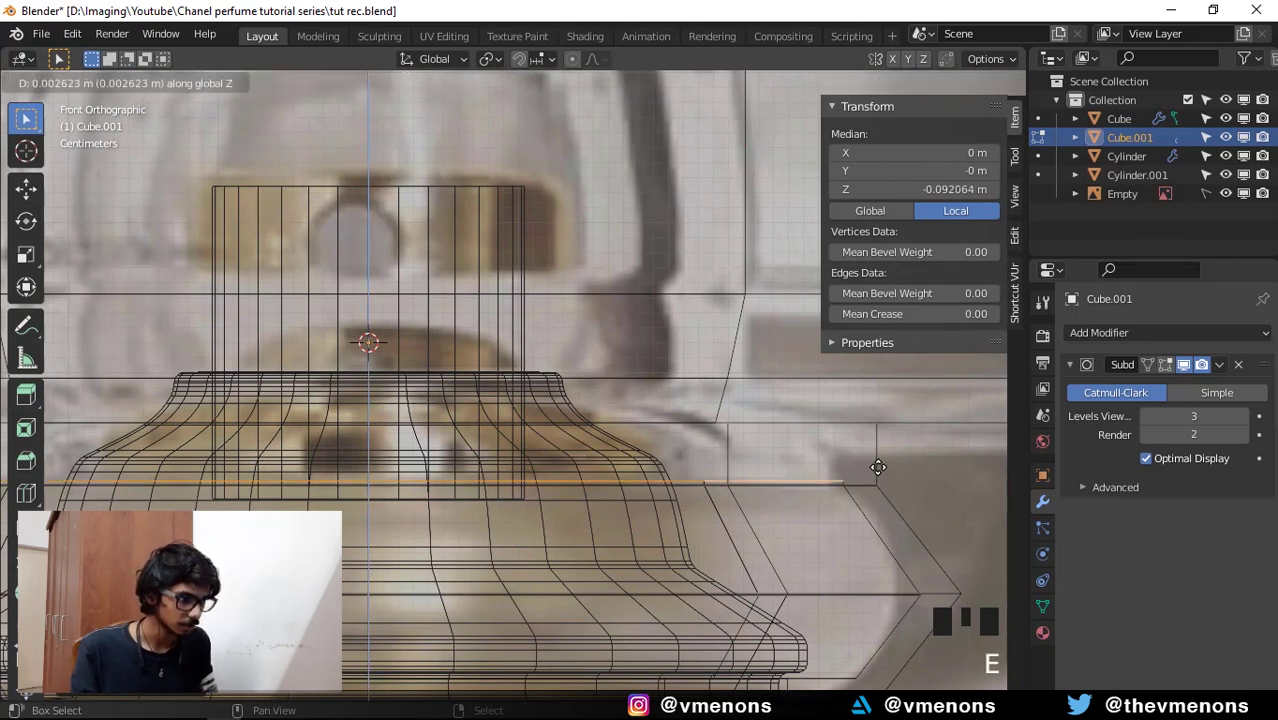
key("s")
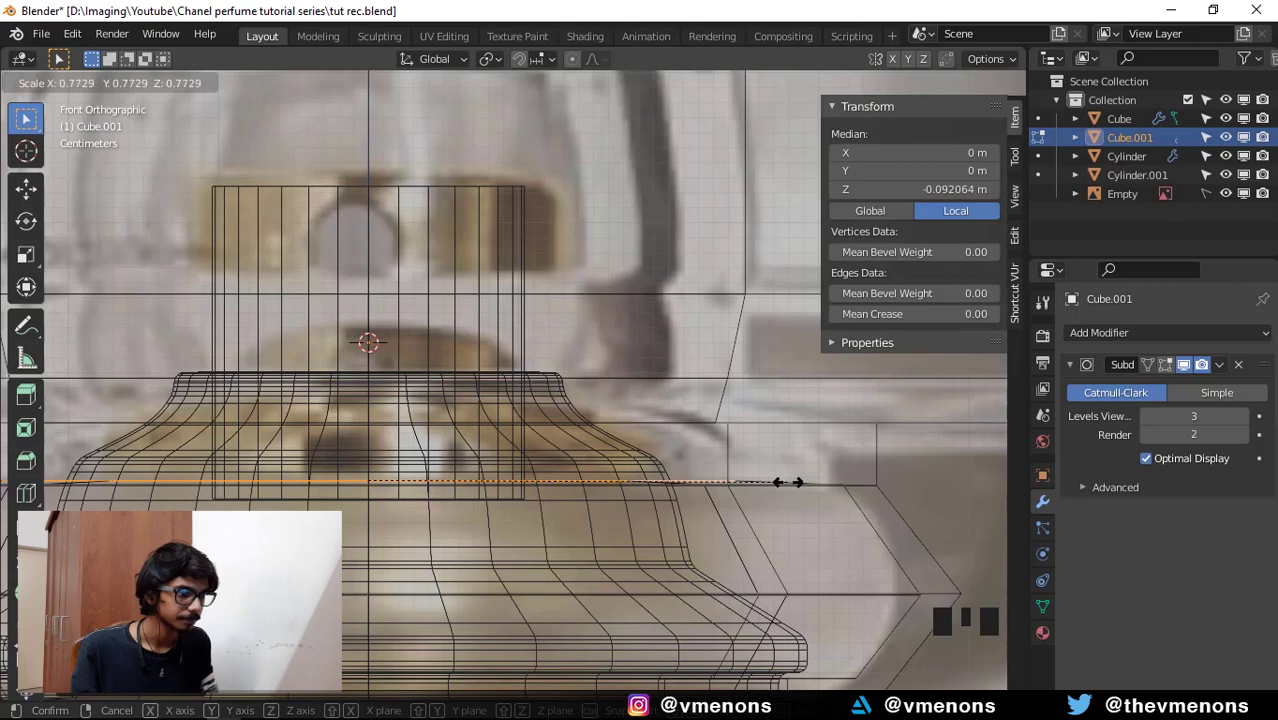
key("e")
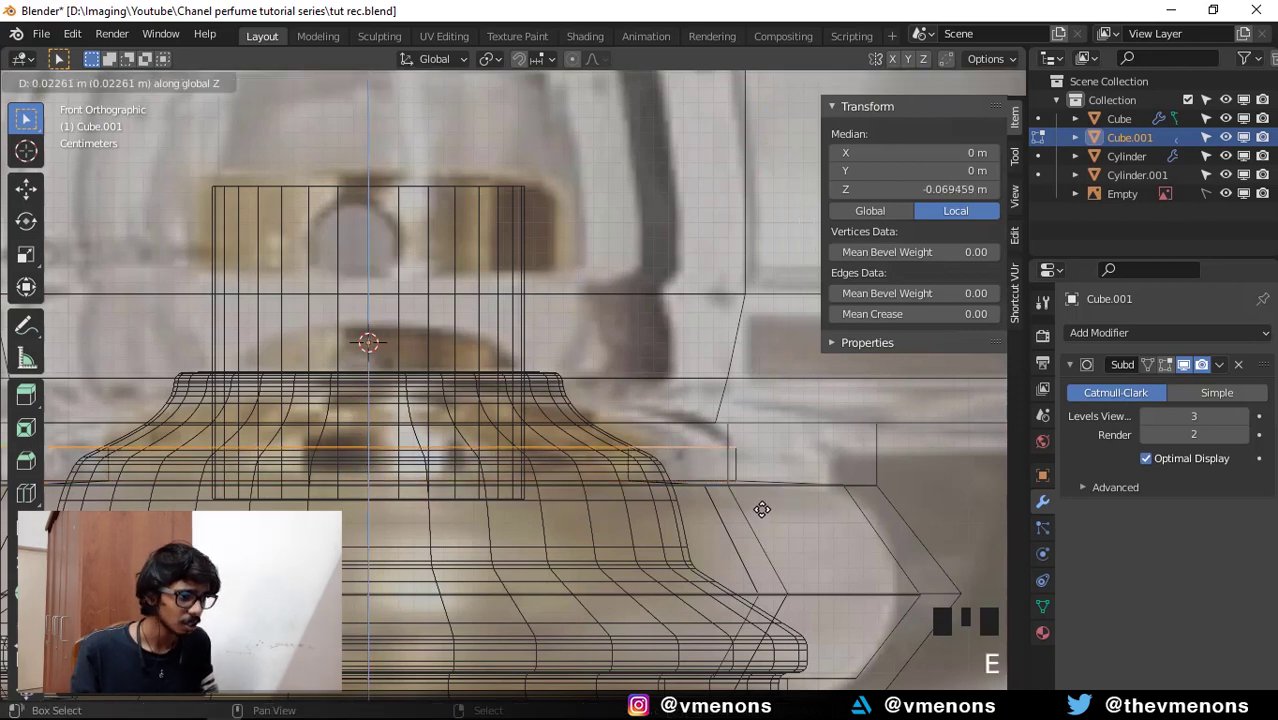
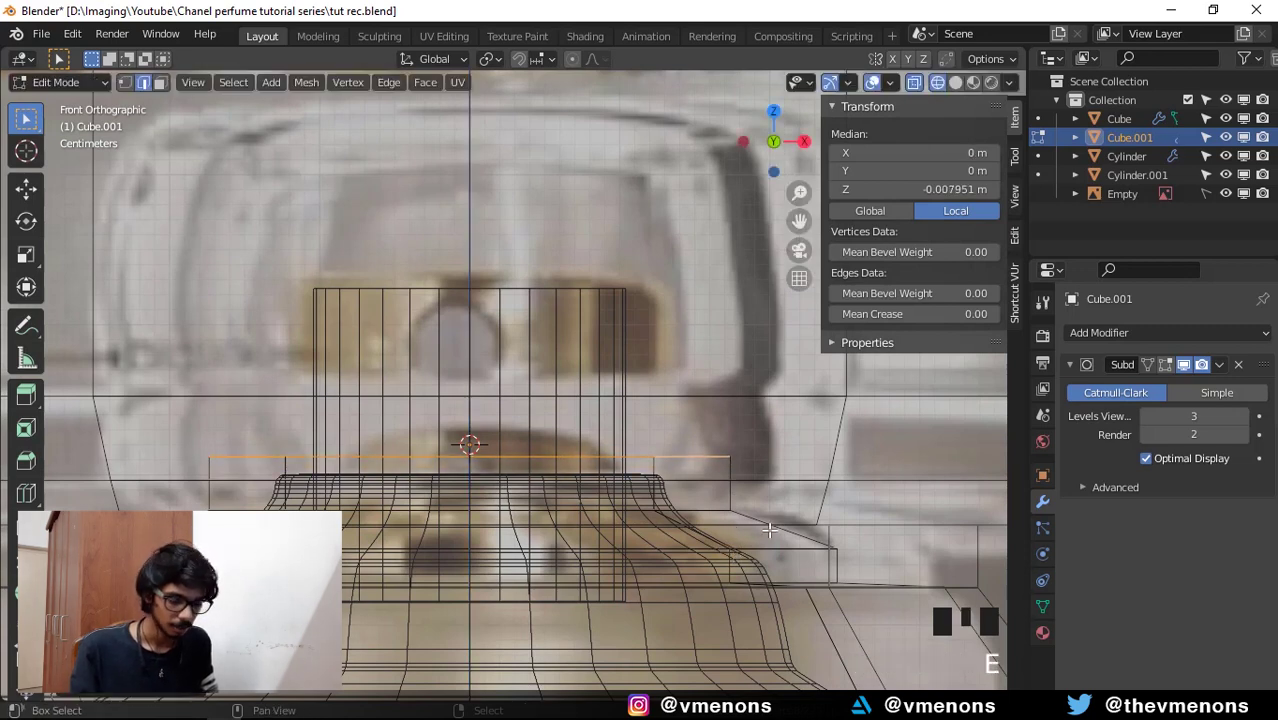
Extrude another loop higher up the neck and taper it inward.
key("e")
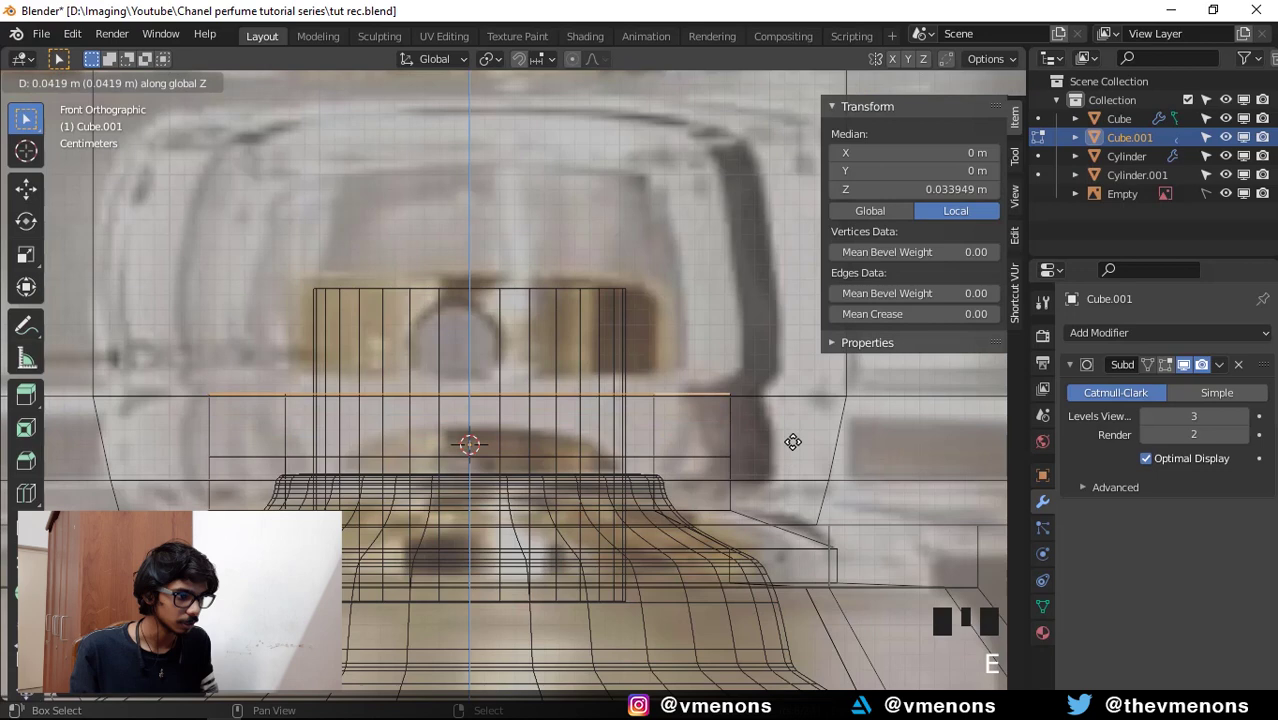
key("s")
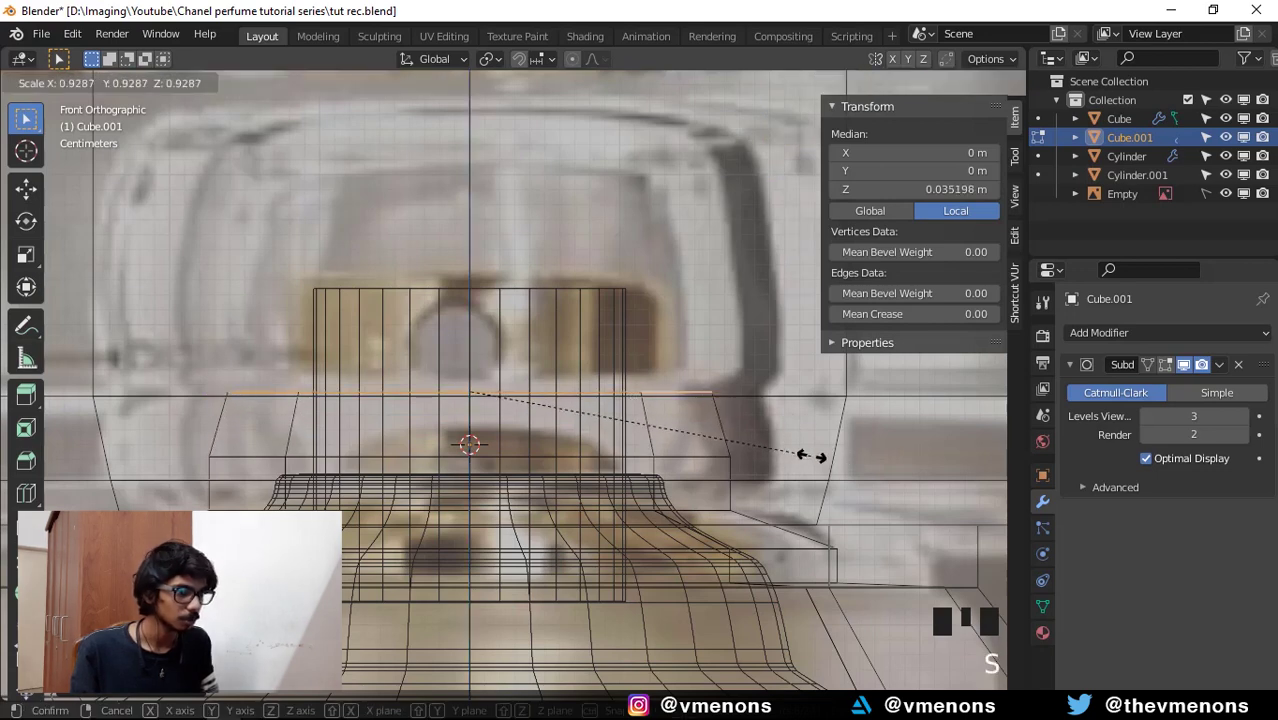
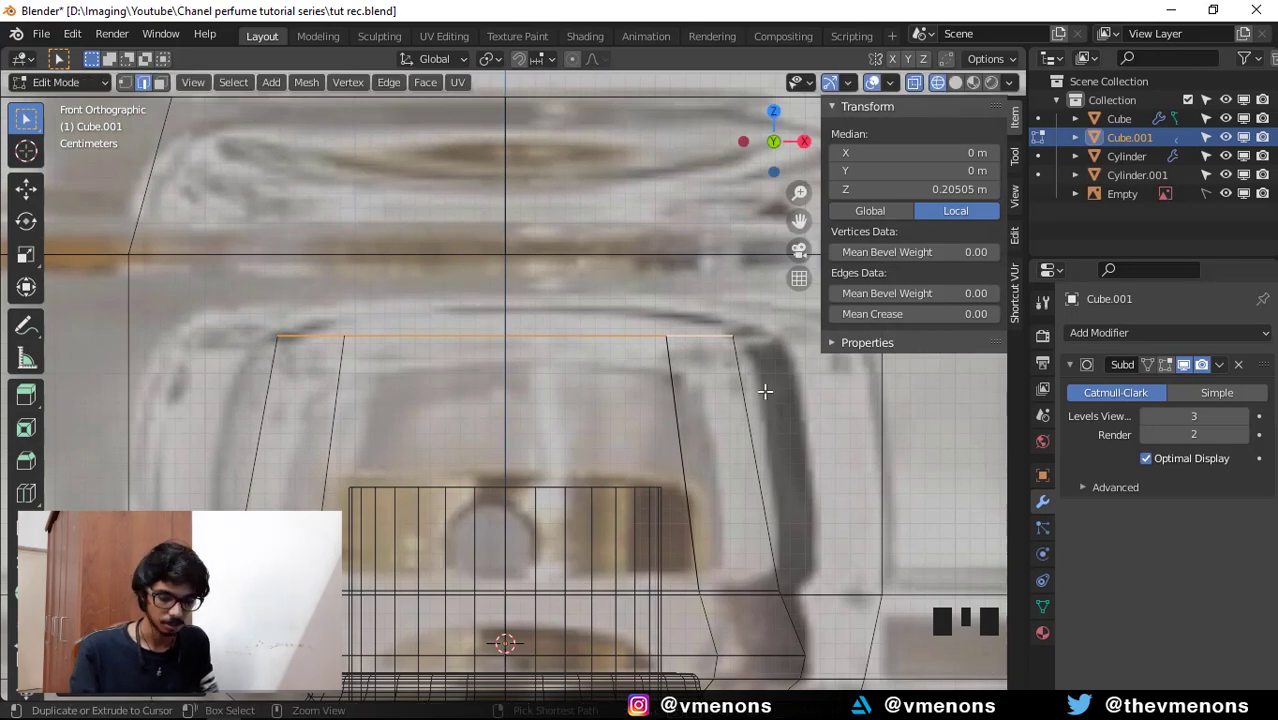
Slide and rescale the cap's top and bottom corner loops into angled bevels.
key("ctrl+r")
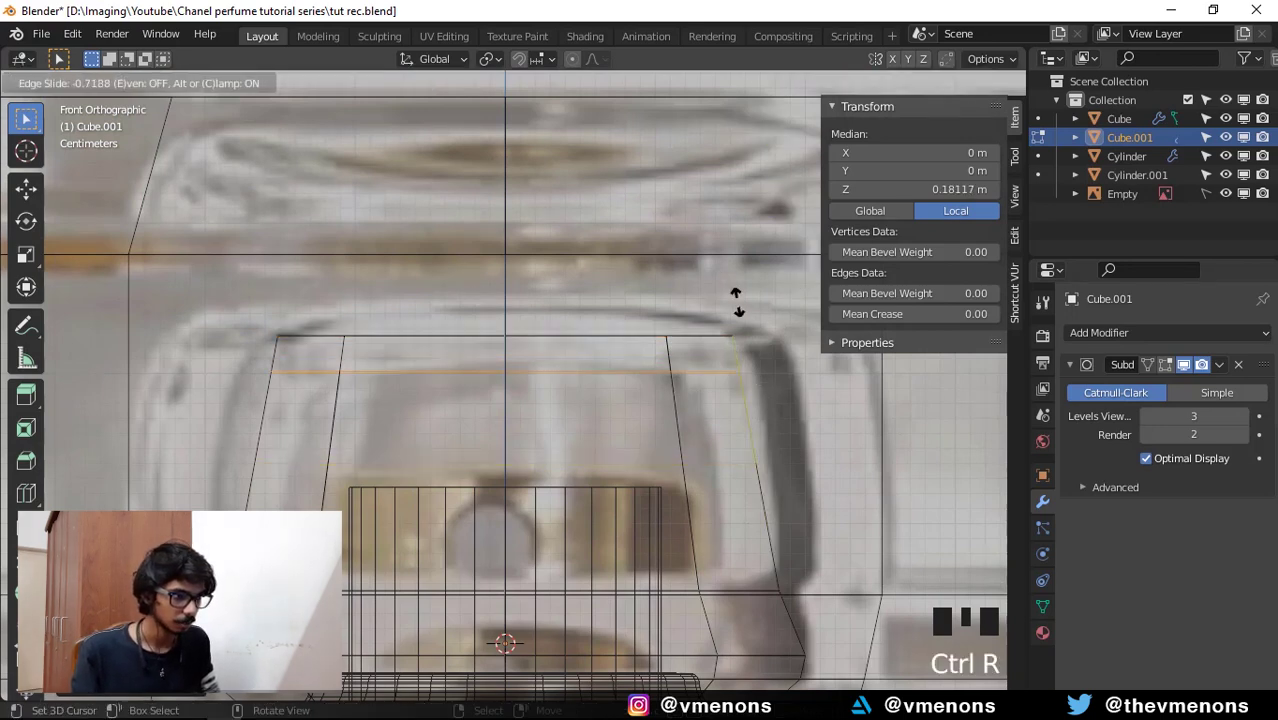
key("s")
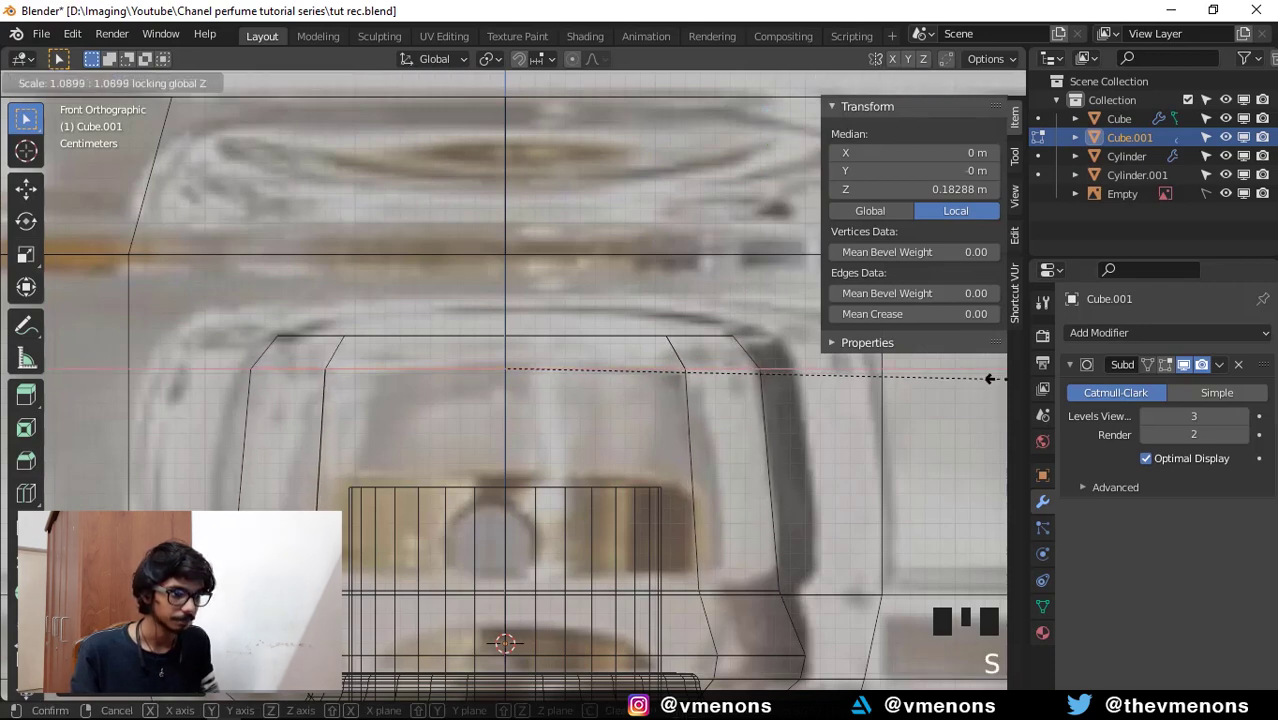
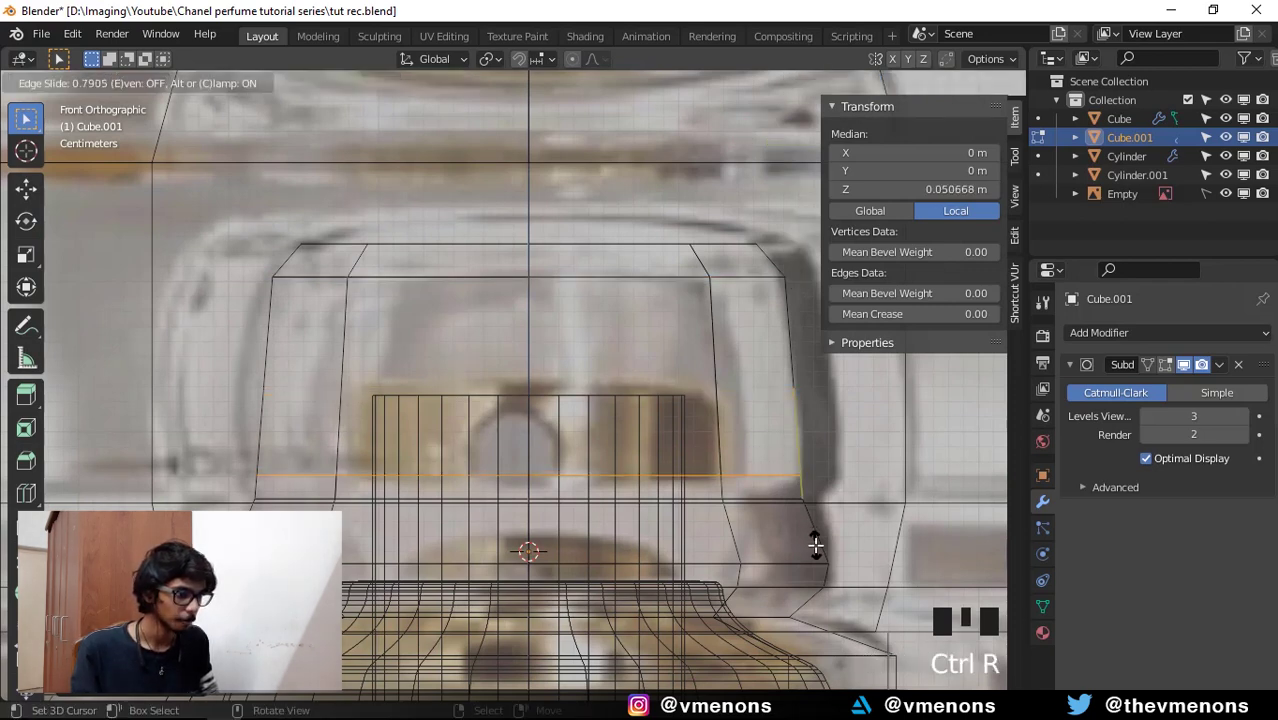
left_click_drag(775, 481, 870, 496)
key("s")
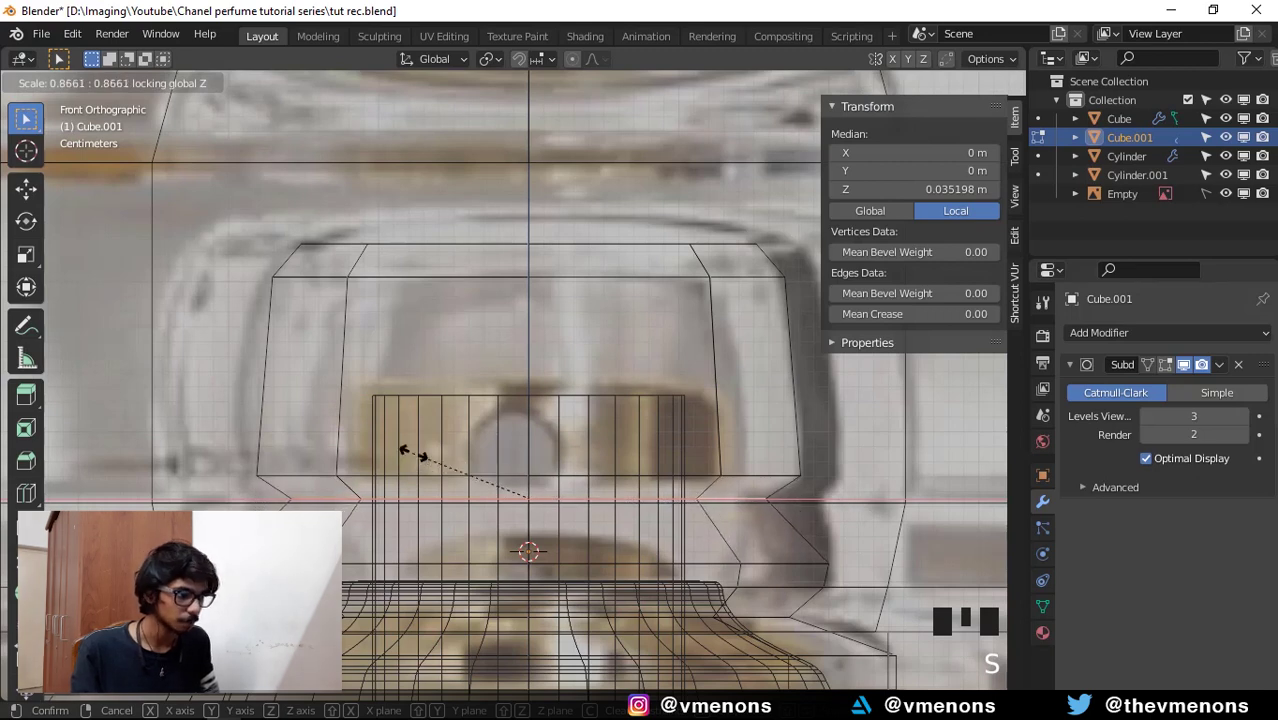
Cut a new edge ring near the cap's bottom and frame the whole neck.
key("ctrl+r")
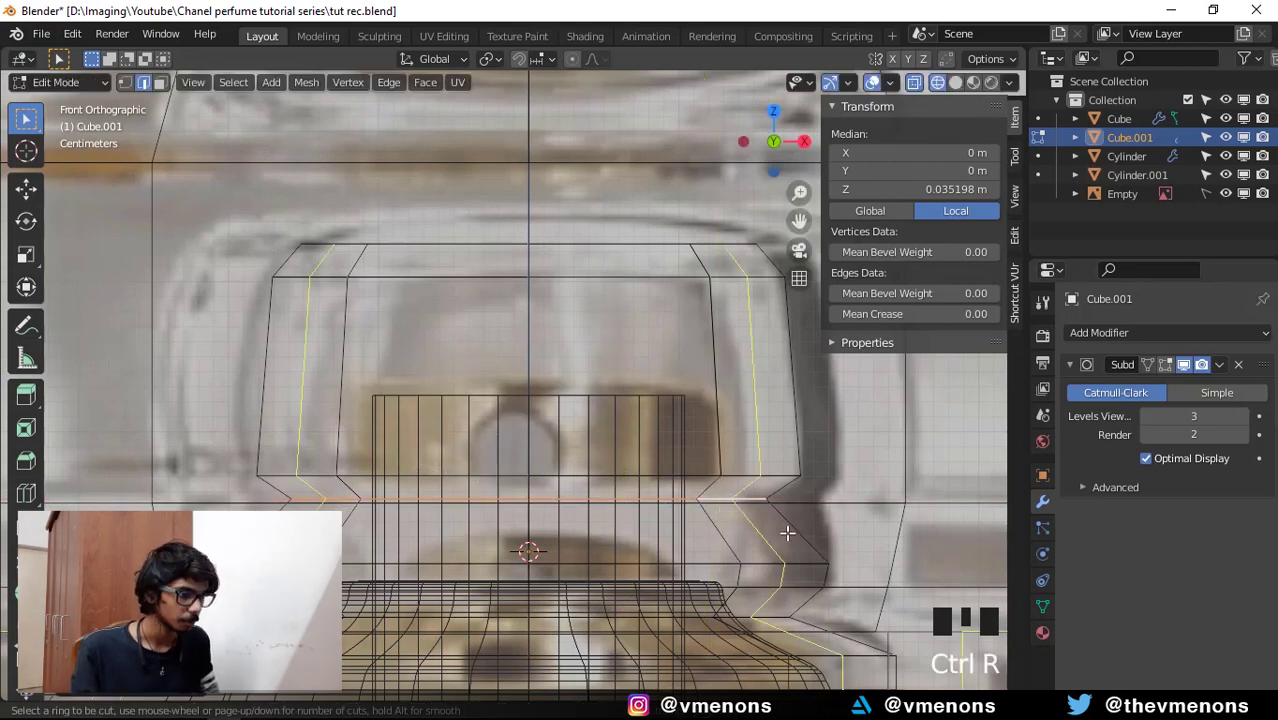
key("s")
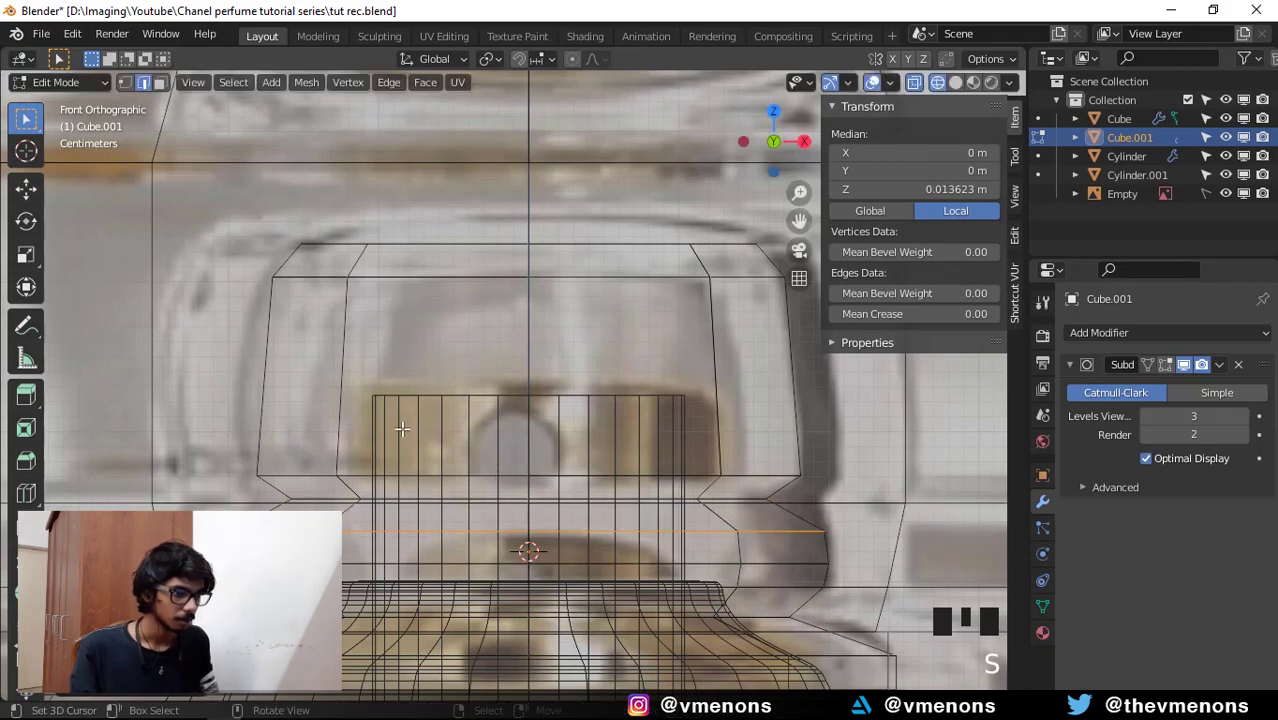
scroll("down", 3)
left_click_drag(438, 441, 619, 487)
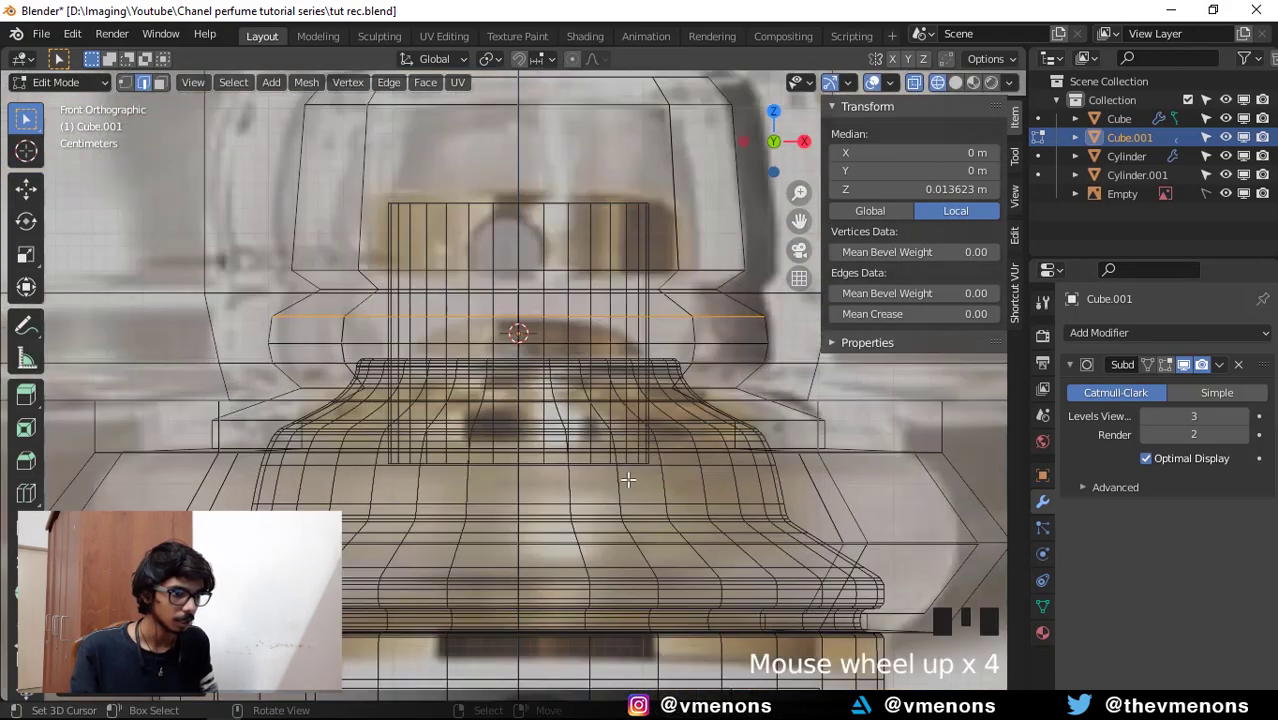
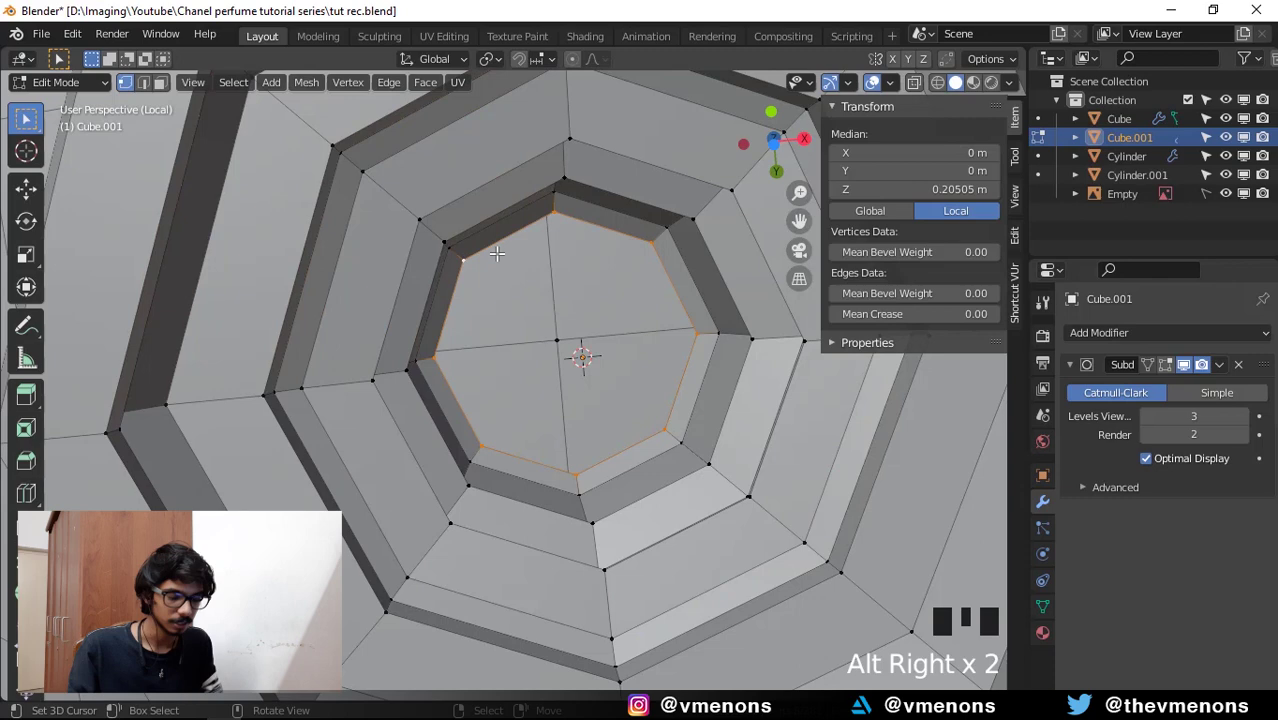
Split the underside's central octagon through its centre, viewed from below.
key("f")
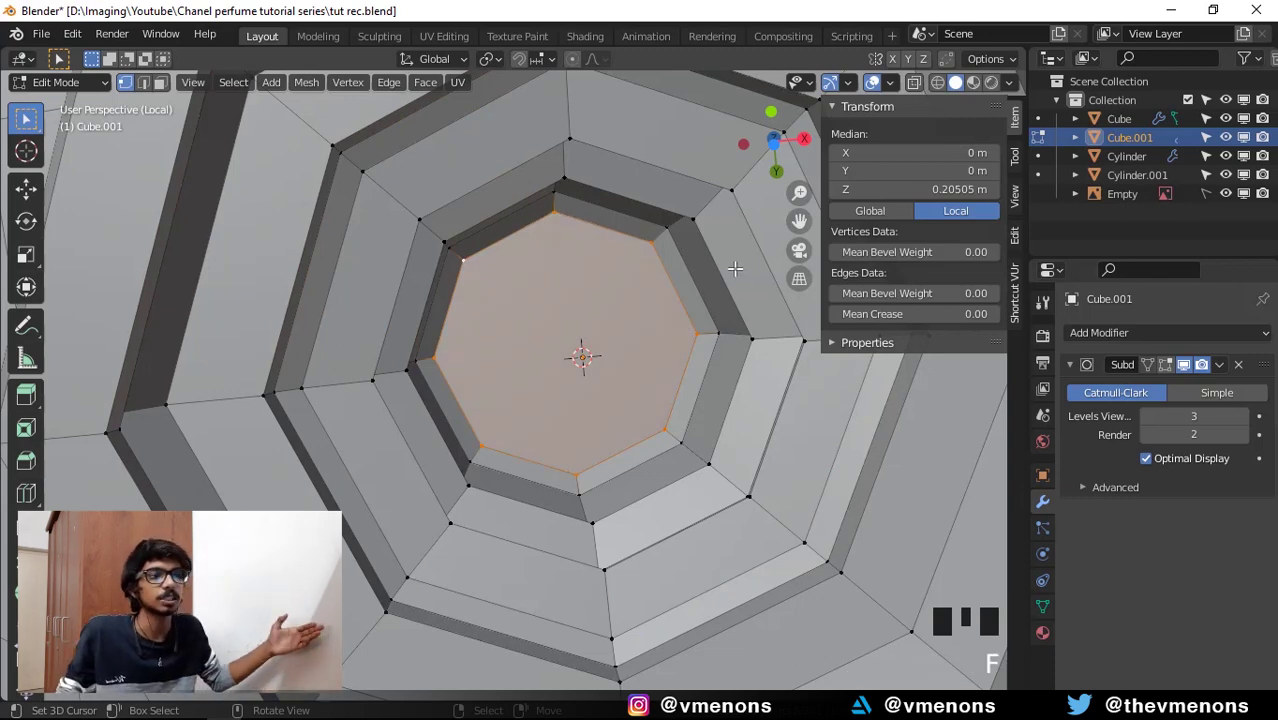
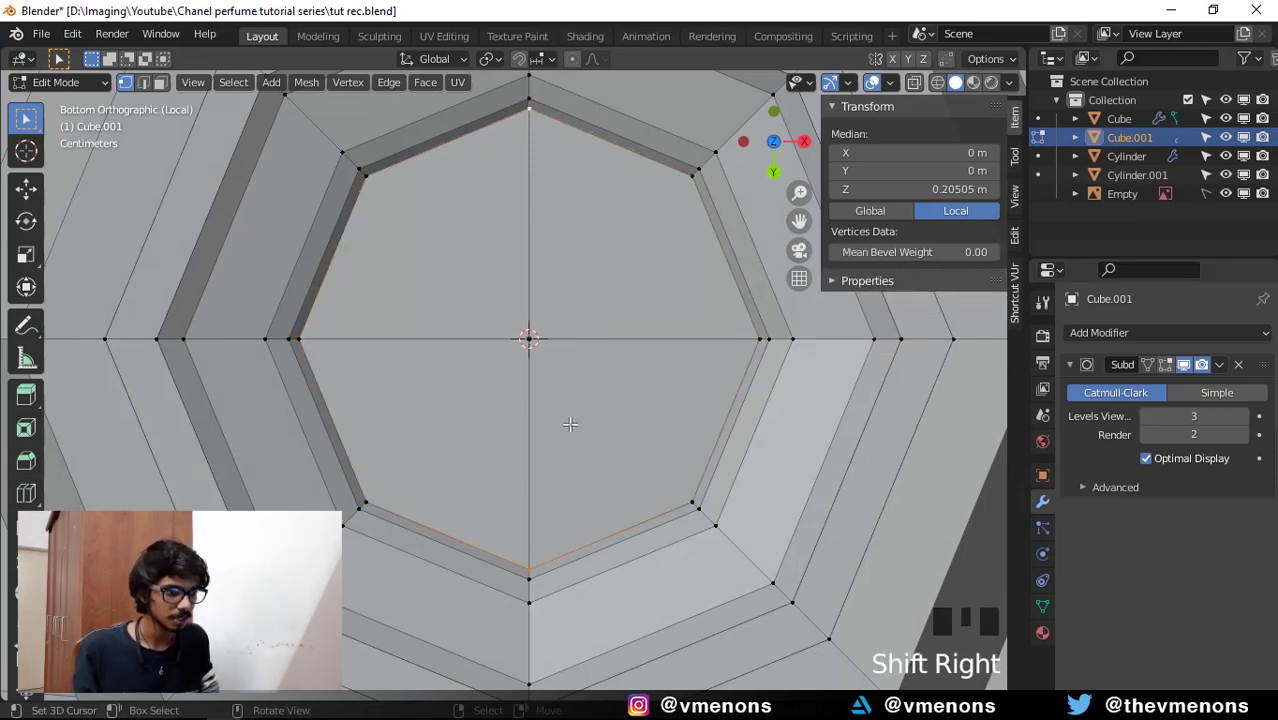
key("f")
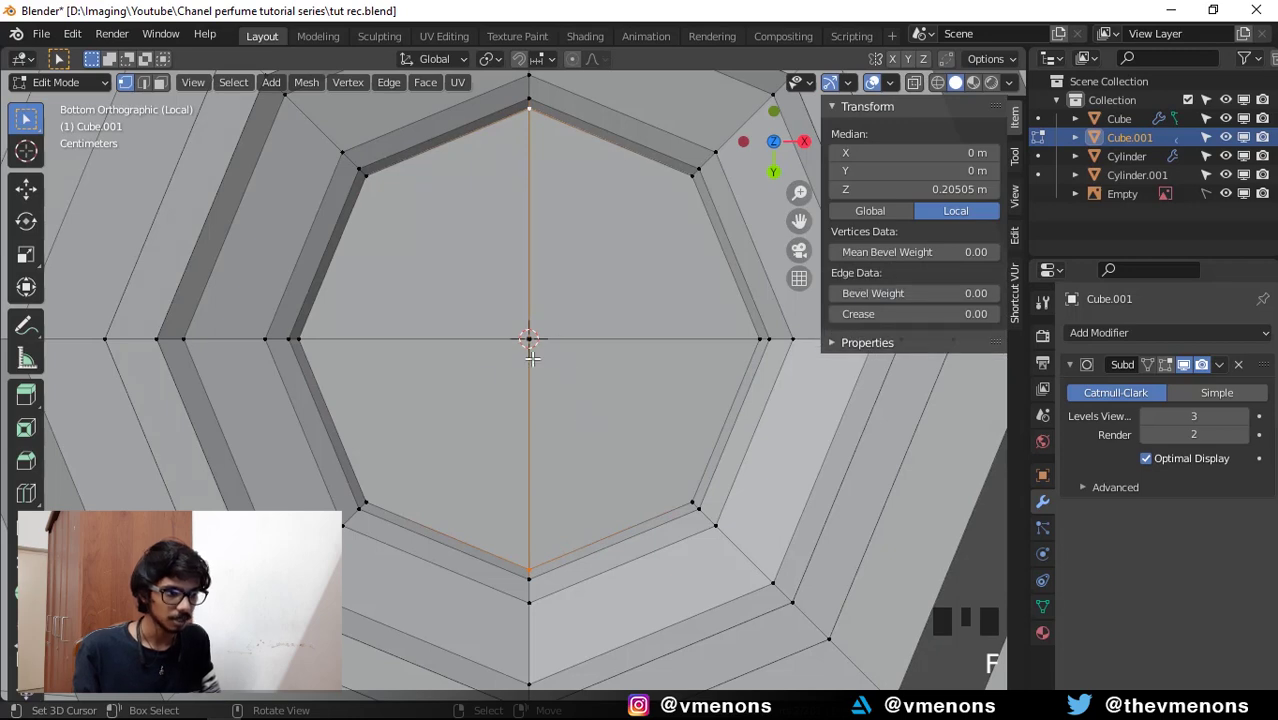
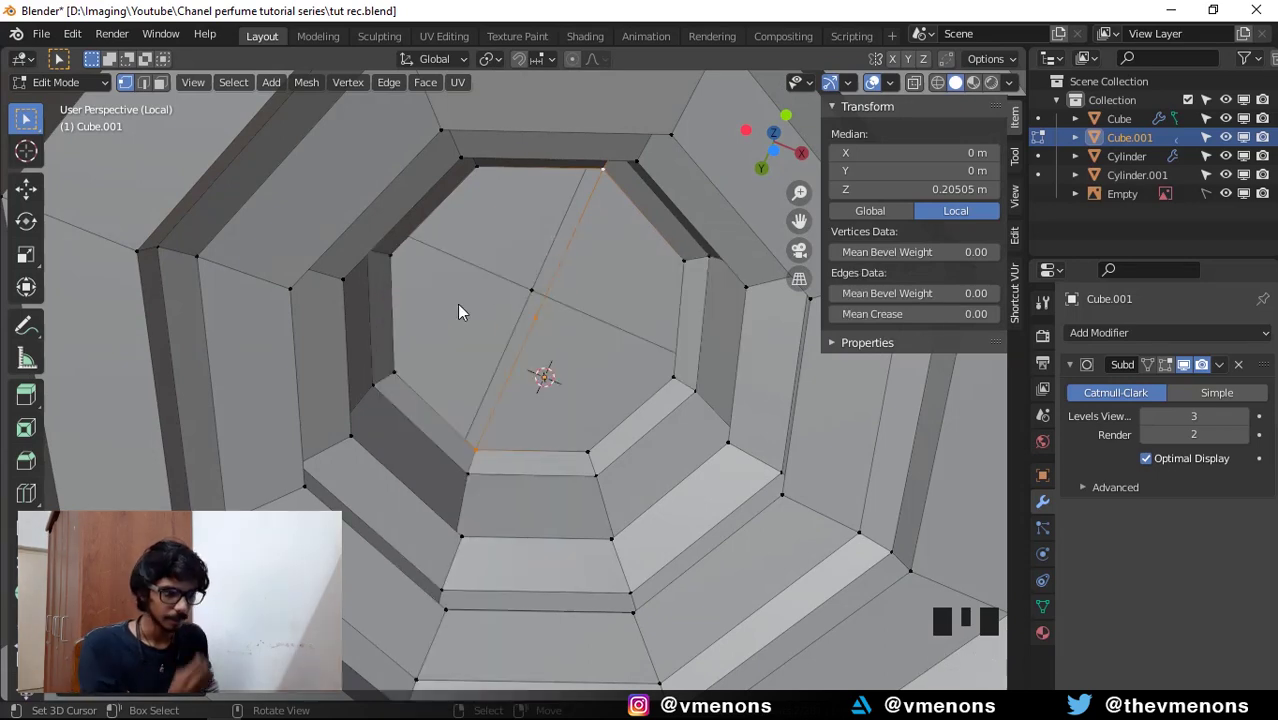
key("ctrl+KP_7")
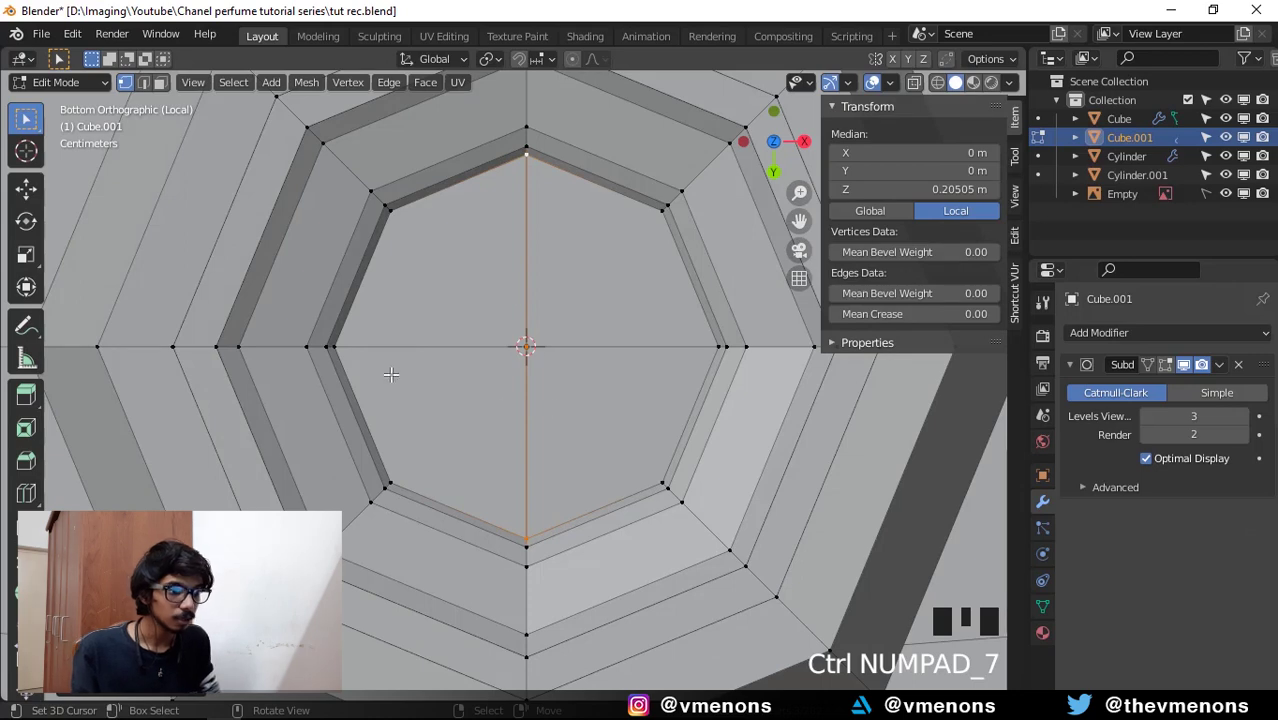
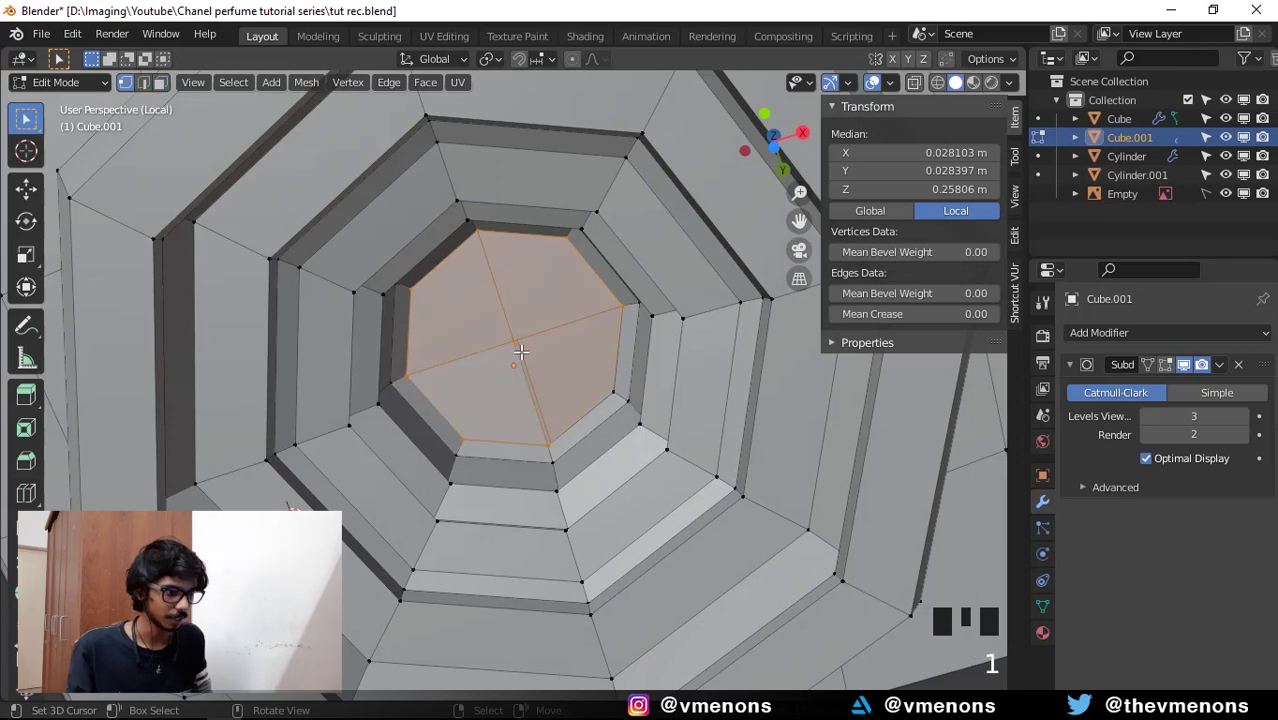
key("KP_1")
key("ctrl+KP_7")
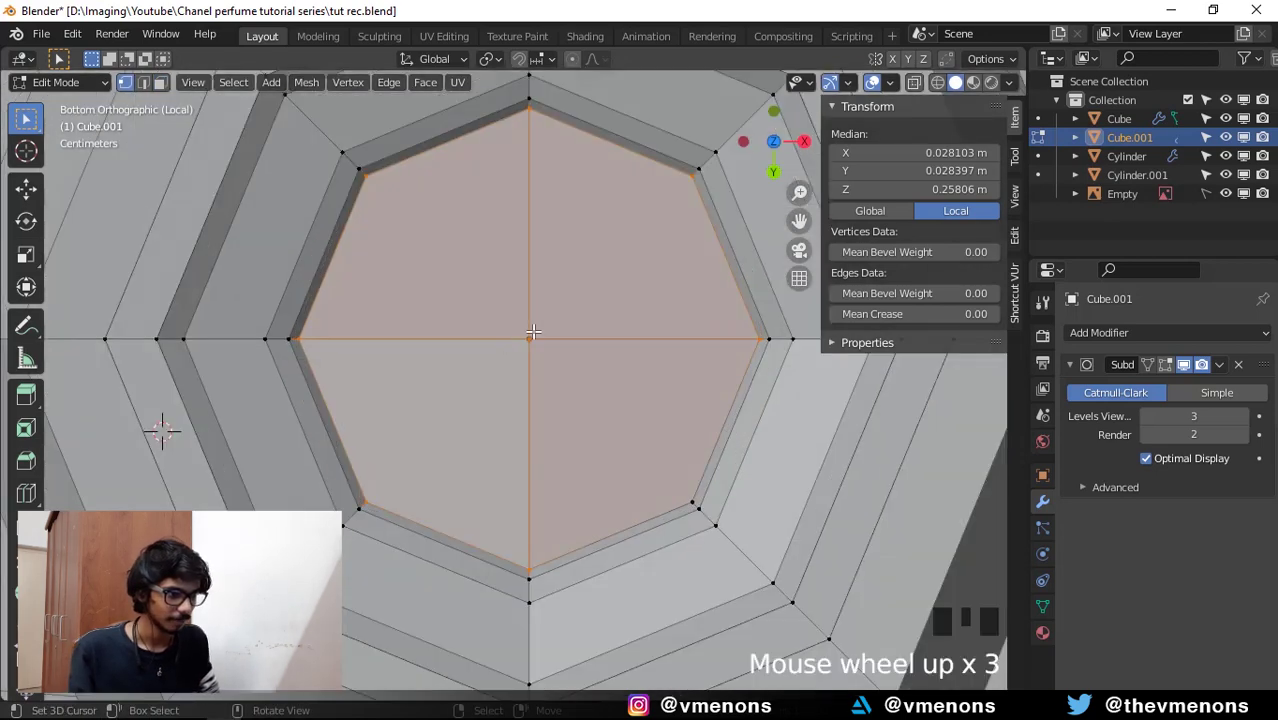
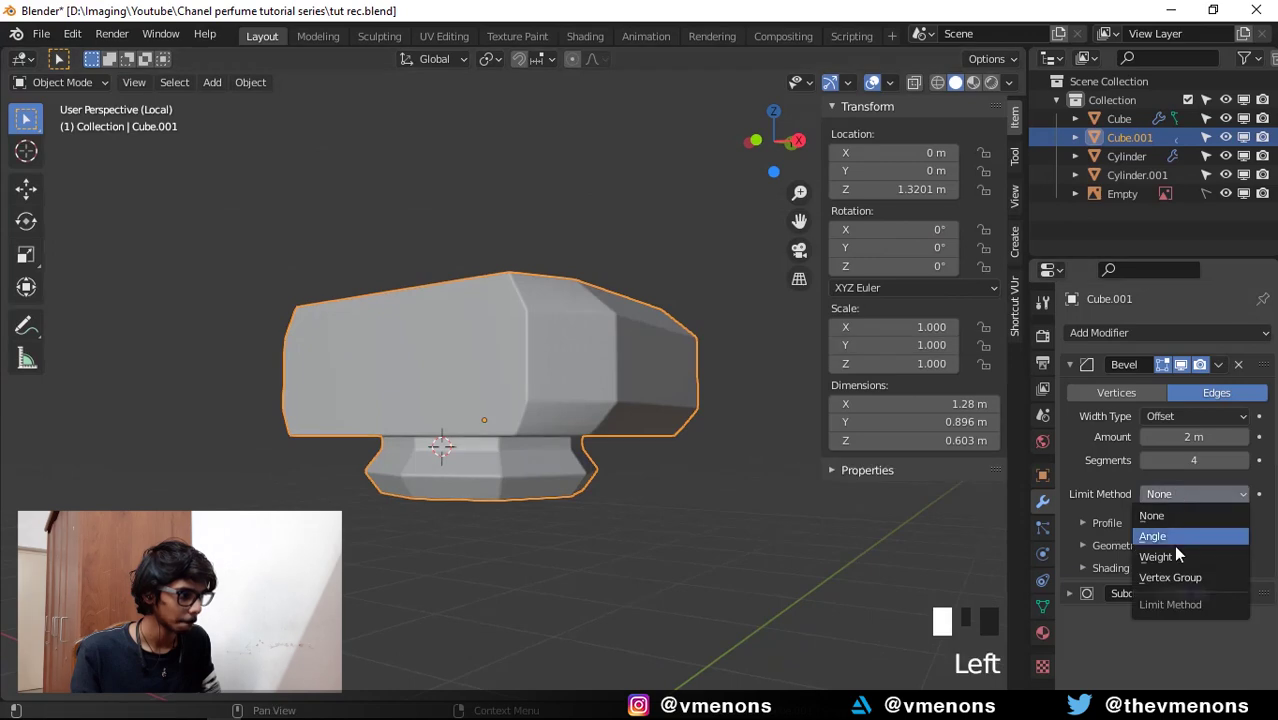
Return to Edit Mode on the cap mesh after setting the modifiers.
key("Tab")
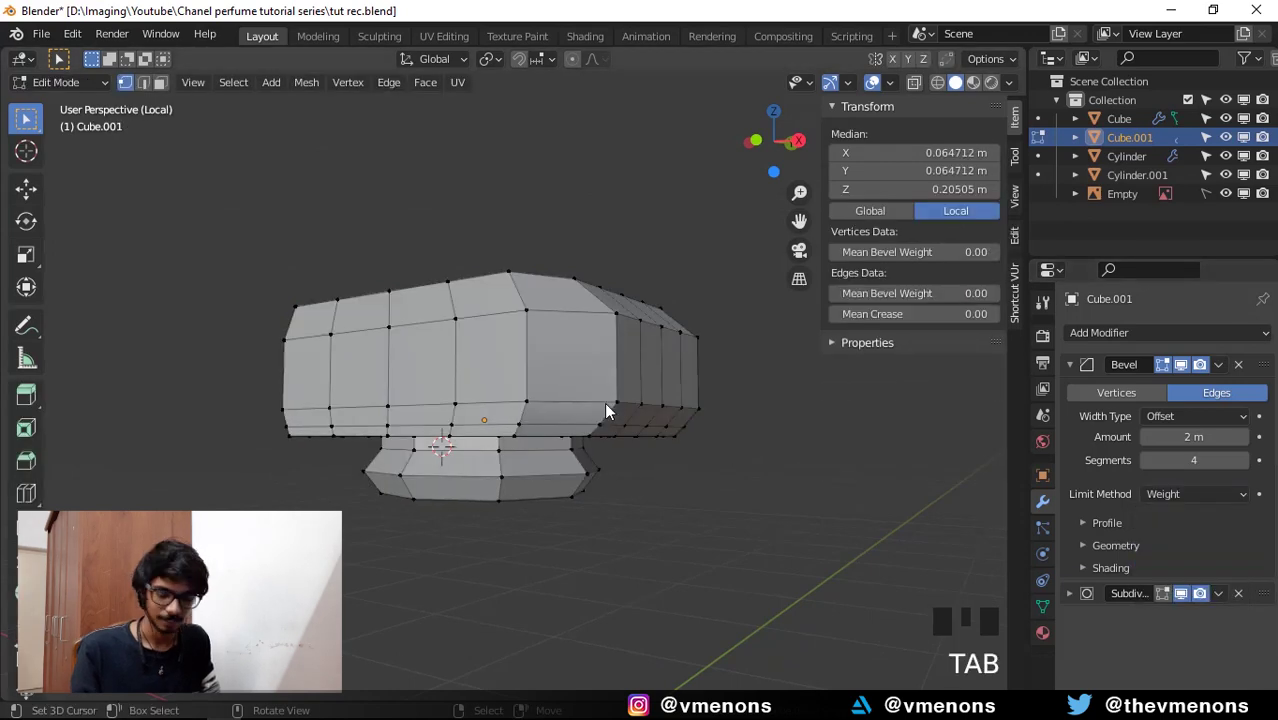
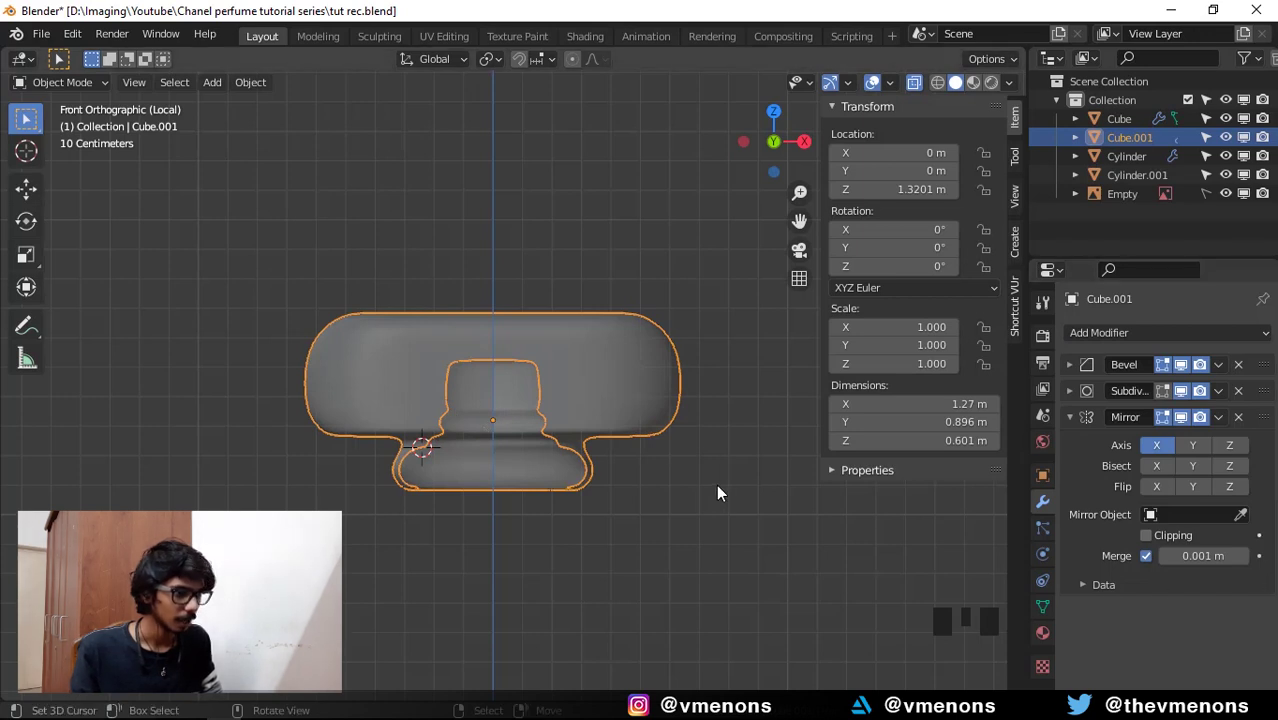
Leave X-ray front view and orbit to inspect the cap from below.
key("alt+z")
left_click_drag(660, 504, 1236, 447)
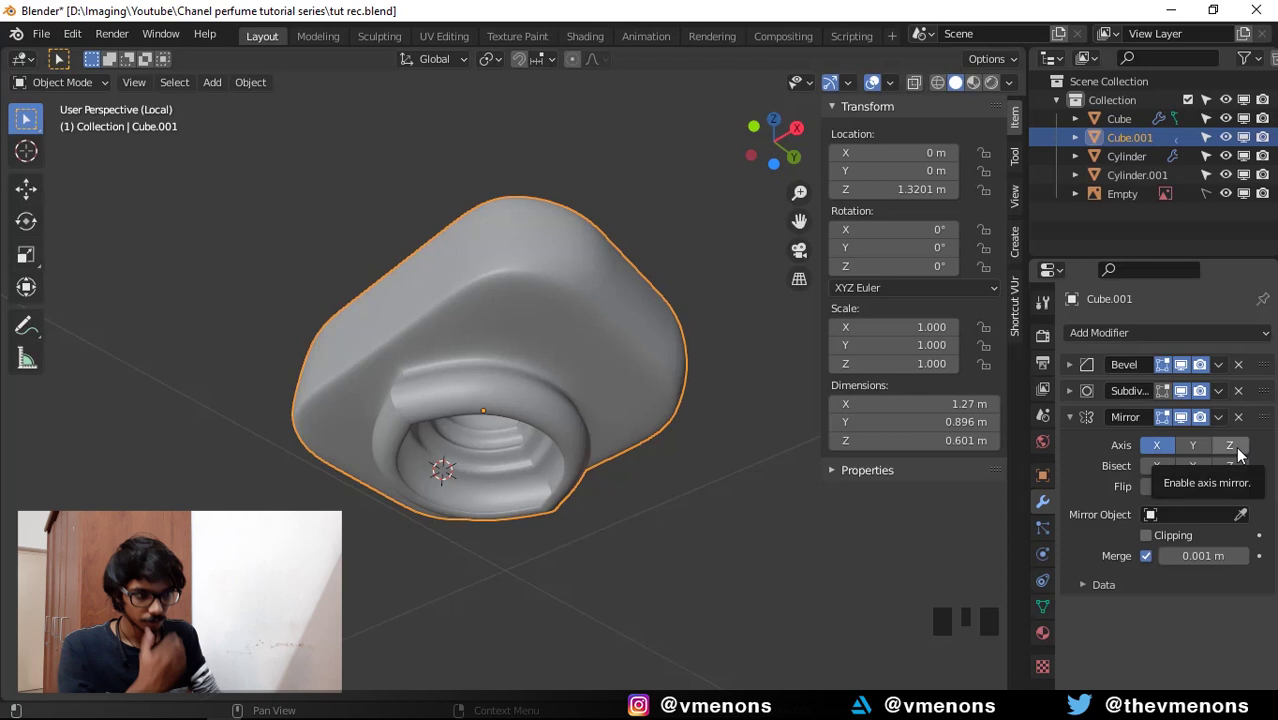
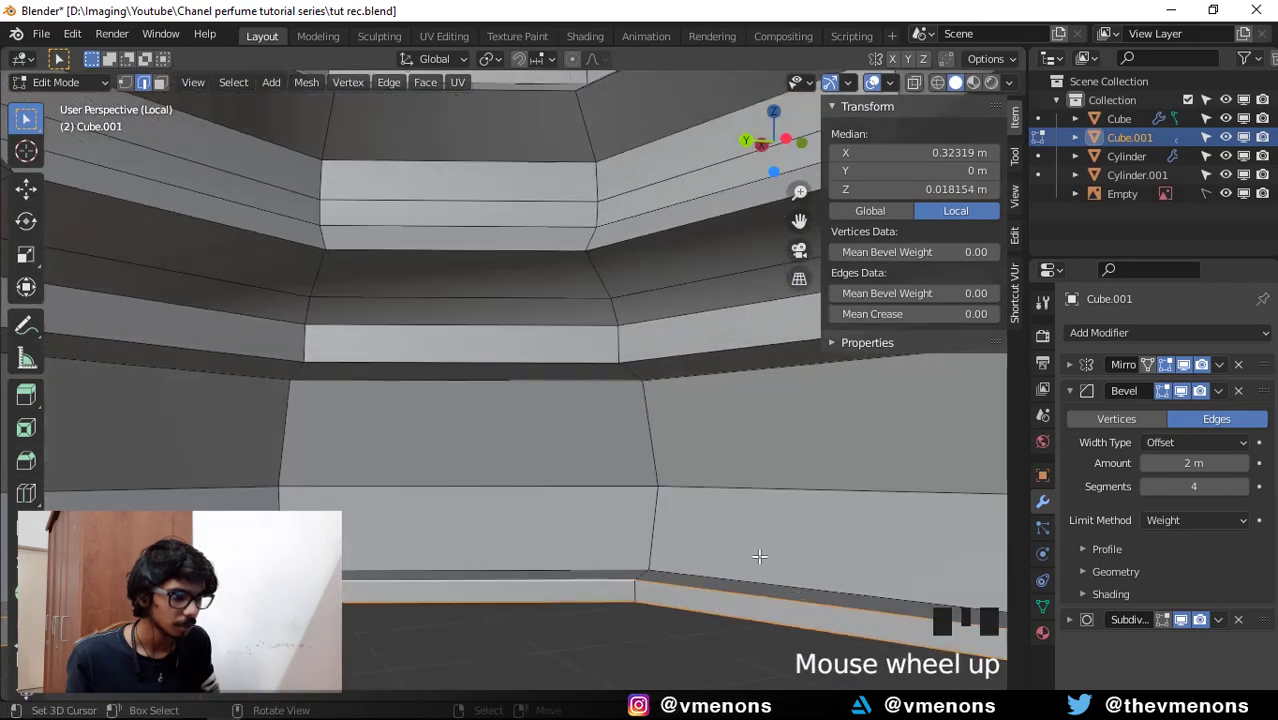
Select edge loops on the underside's stepped inner rings while orbiting close in.
left_click_drag(712, 501, 677, 485)
right_click(677, 485)
left_click_drag(664, 485, 625, 282)
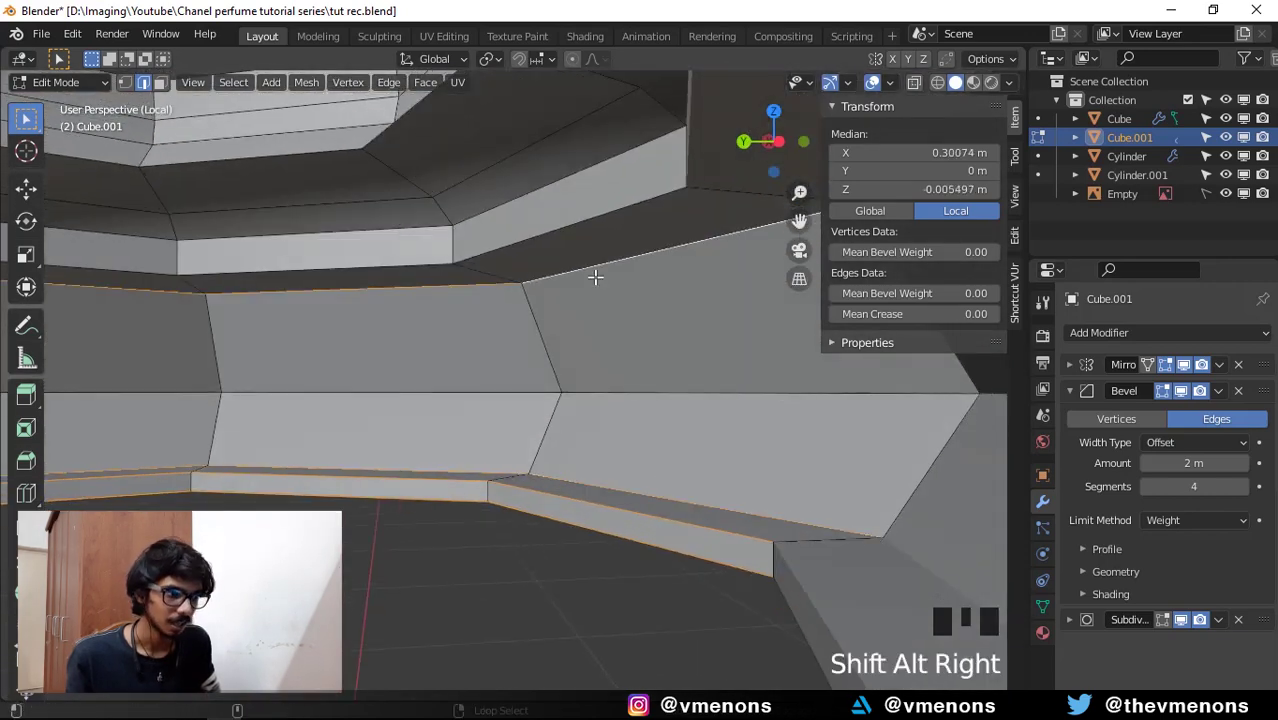
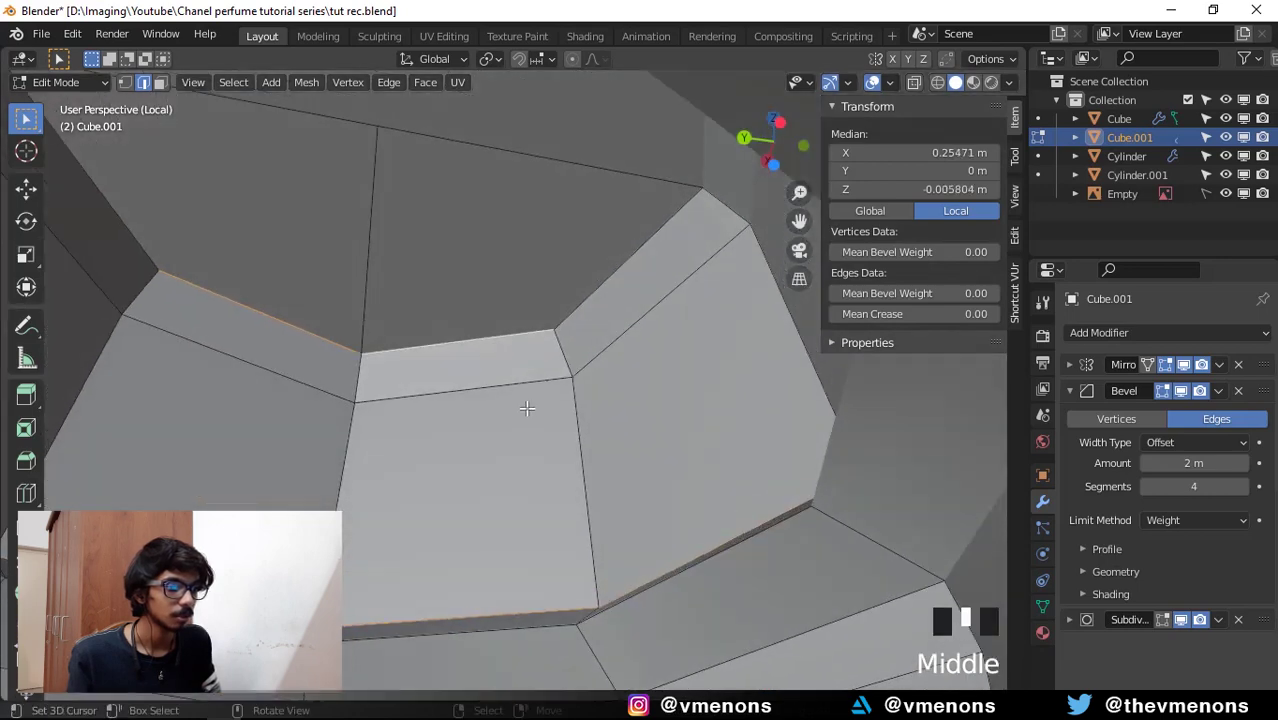
scroll("down", 3)
left_click_drag(578, 372, 780, 472)
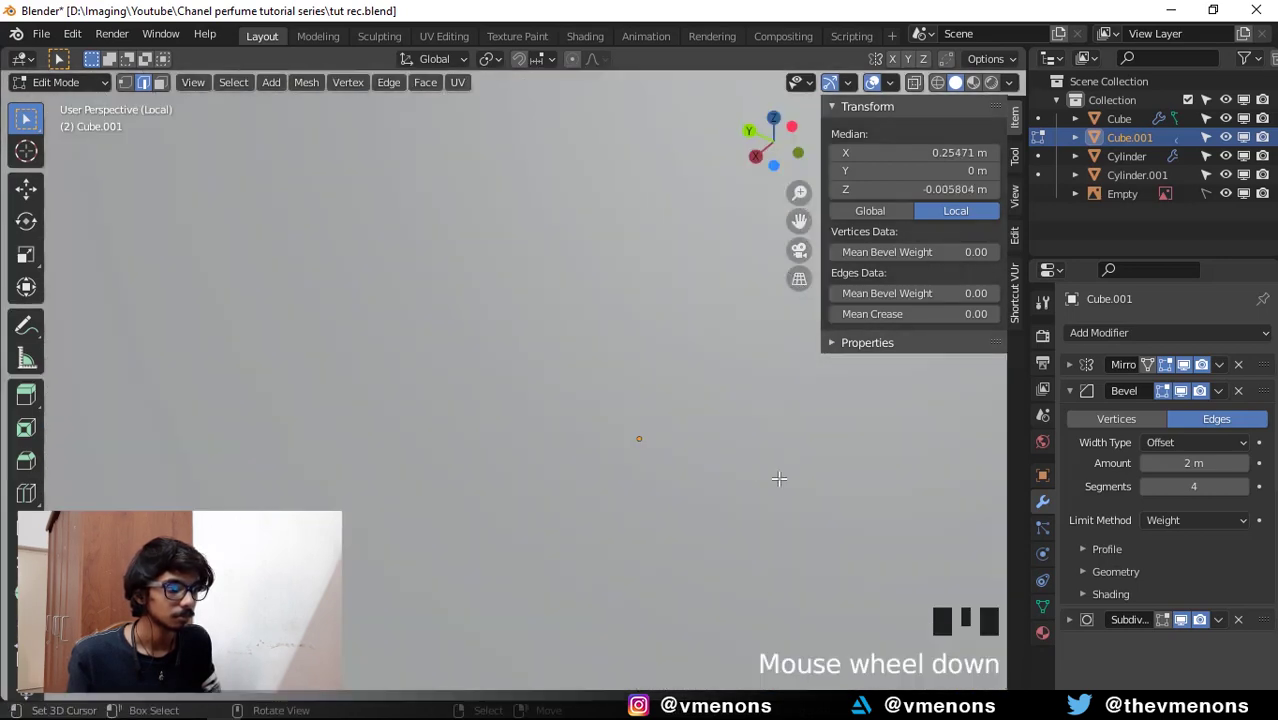
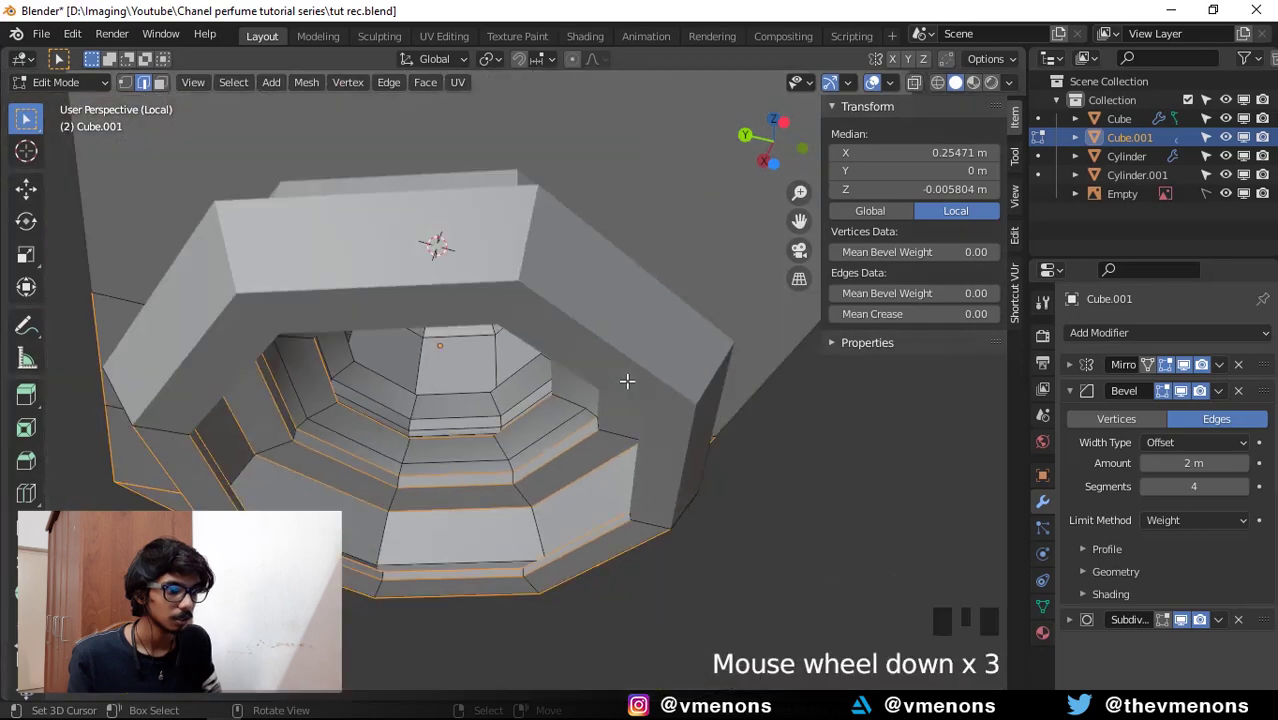
Bevel-weight the cap and neck rim loops and return to Object Mode to see the rounded cap.
key("KP_1")
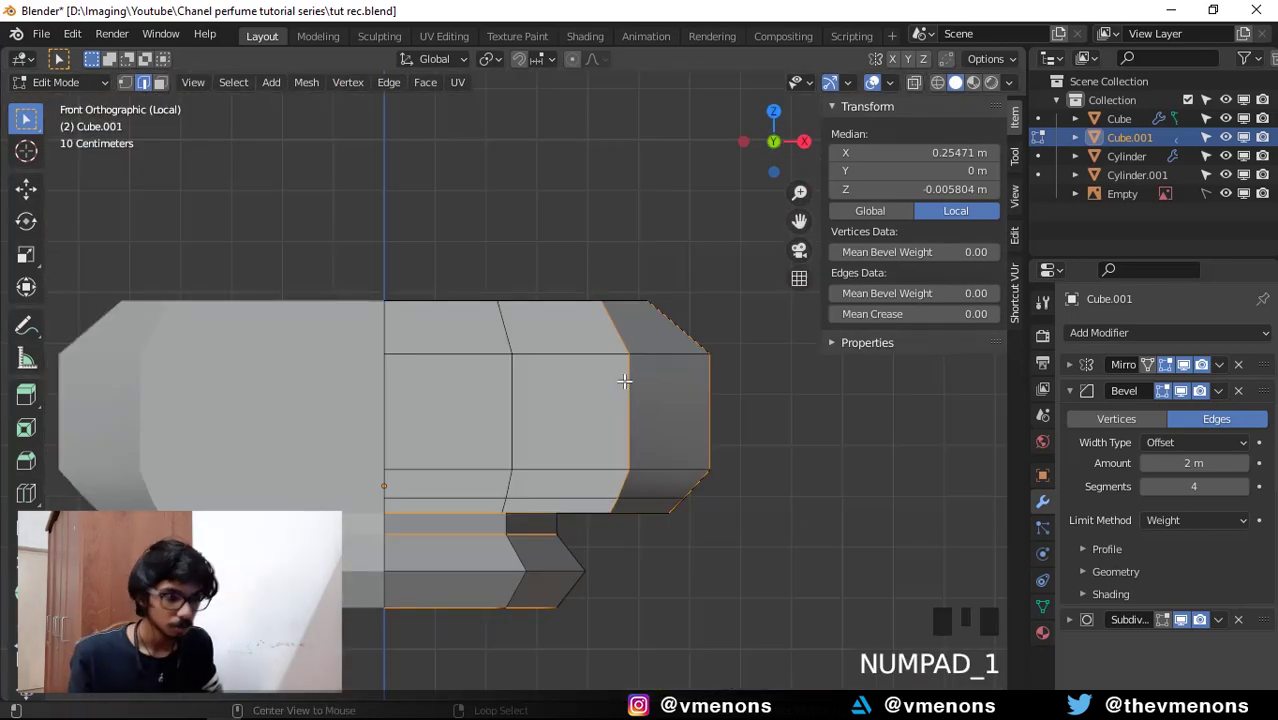
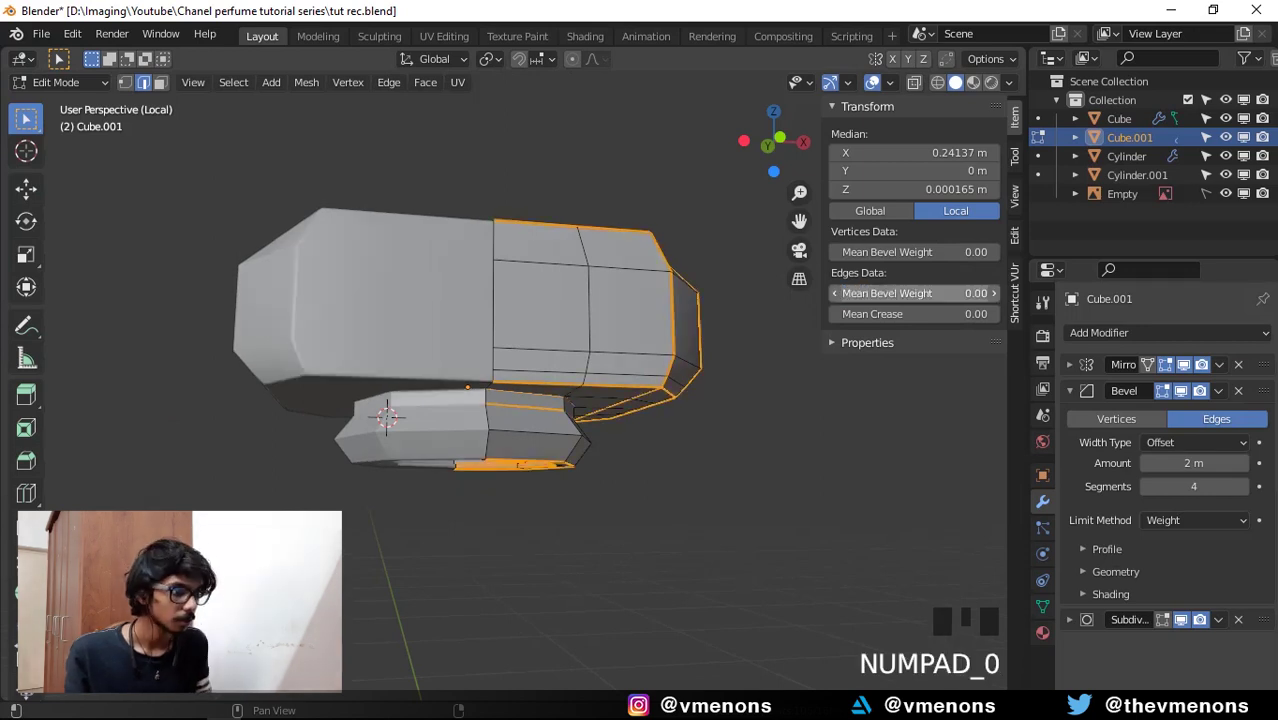
key("Tab")
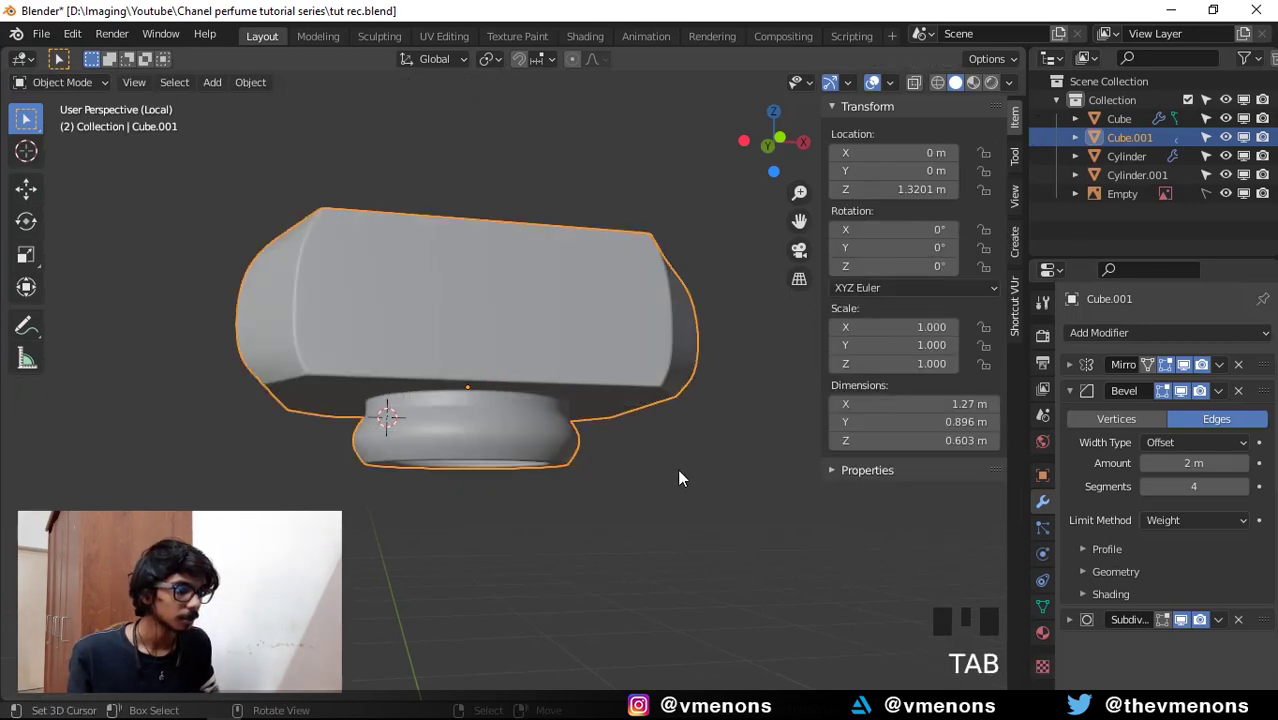
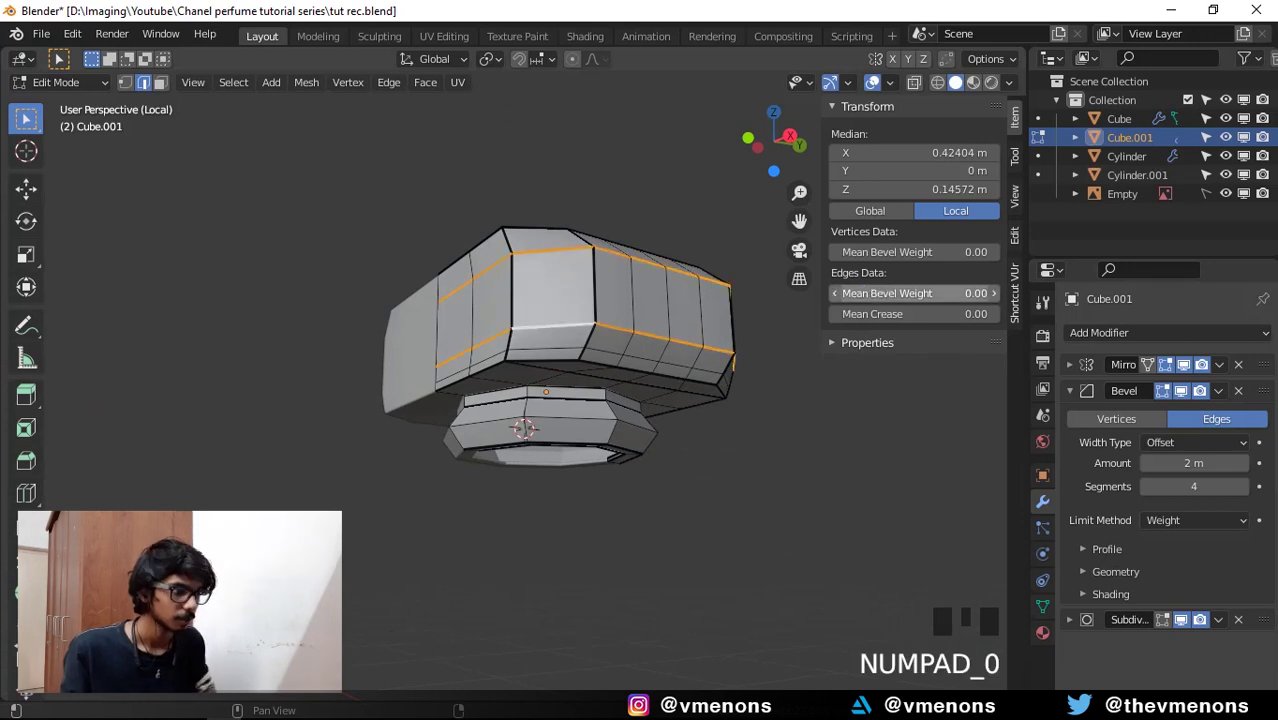
Sharpen the cap's bevel into crisp chamfers and orbit to inspect the corners.
key("Tab")
left_click_drag(611, 416, 734, 540)
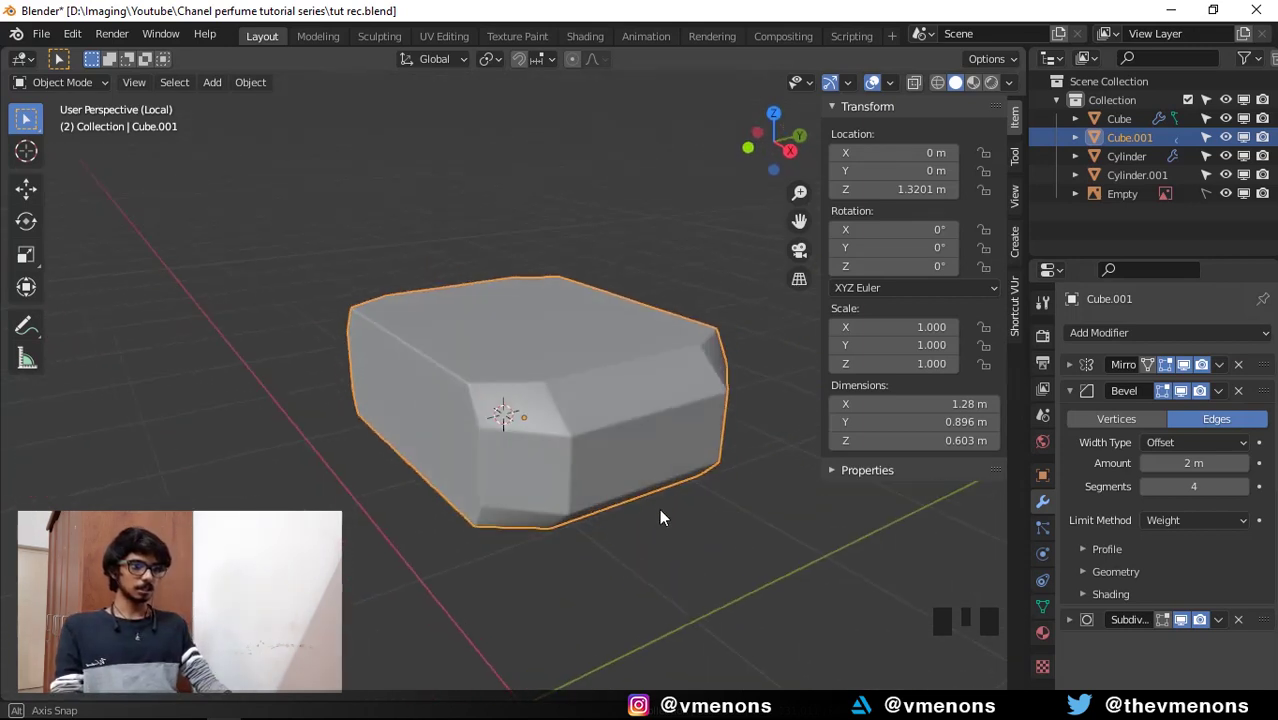
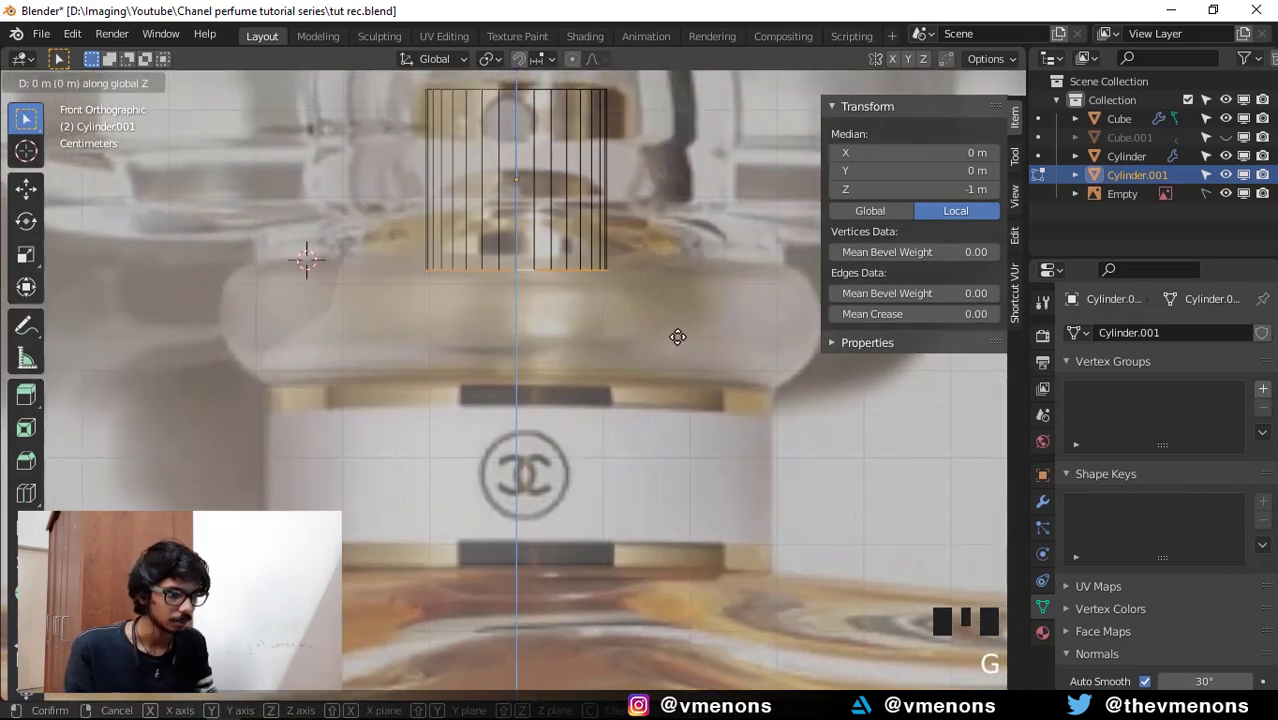
Extrude the cylinder's bottom ring down along Z and narrow it to match the neck.
left_click_drag(673, 273, 685, 249)
key("e")
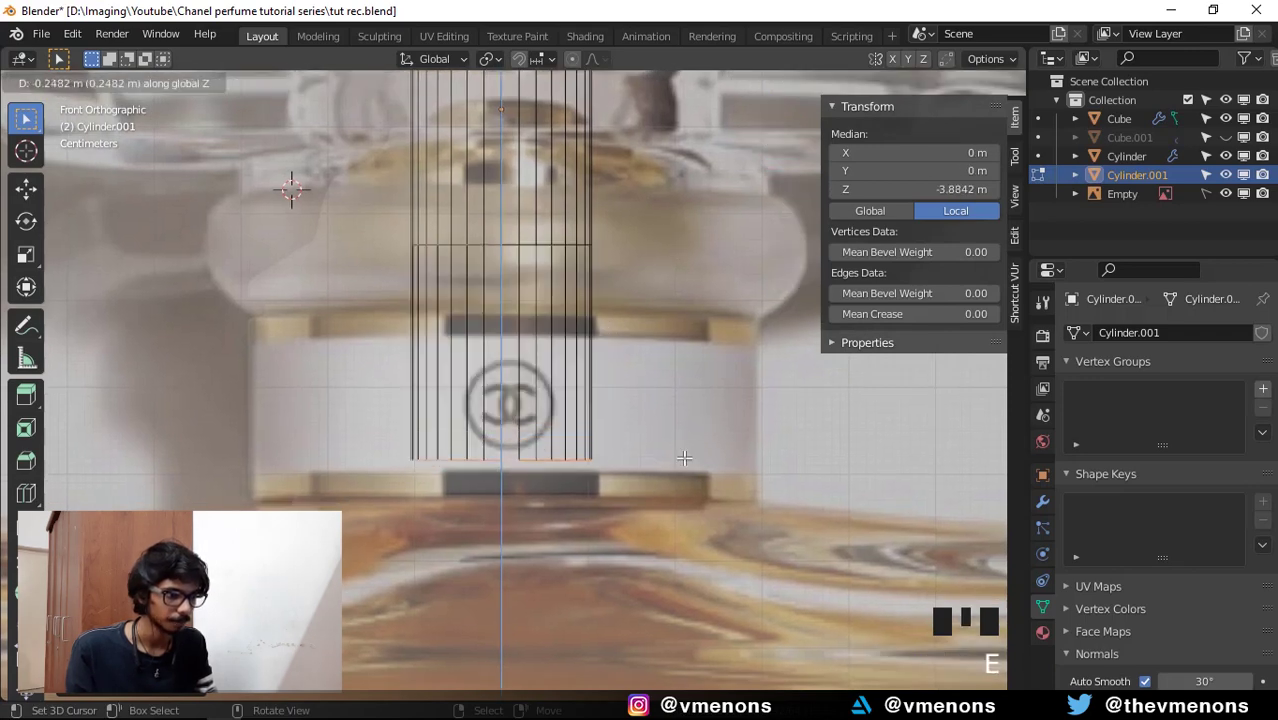
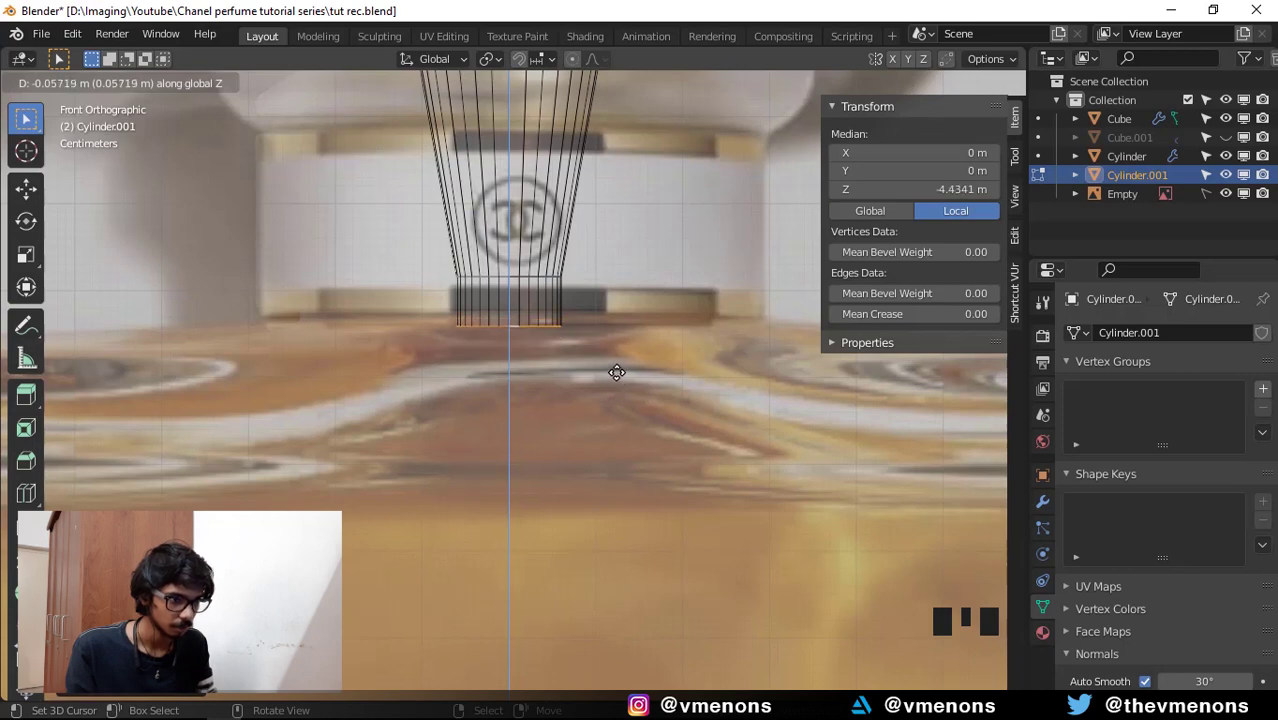
Extrude further bottom rings, widening one into a bulge then tapering to a narrow rim.
key("e")
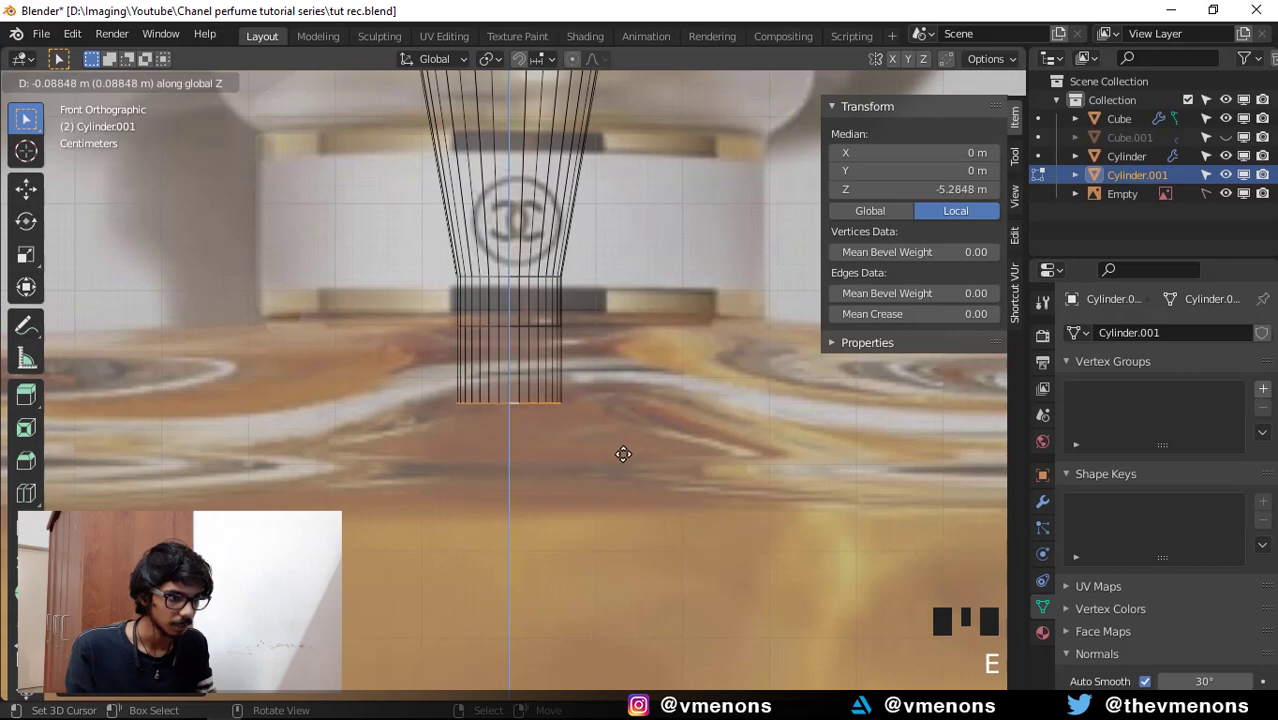
key("ctrl+r")
key("s")
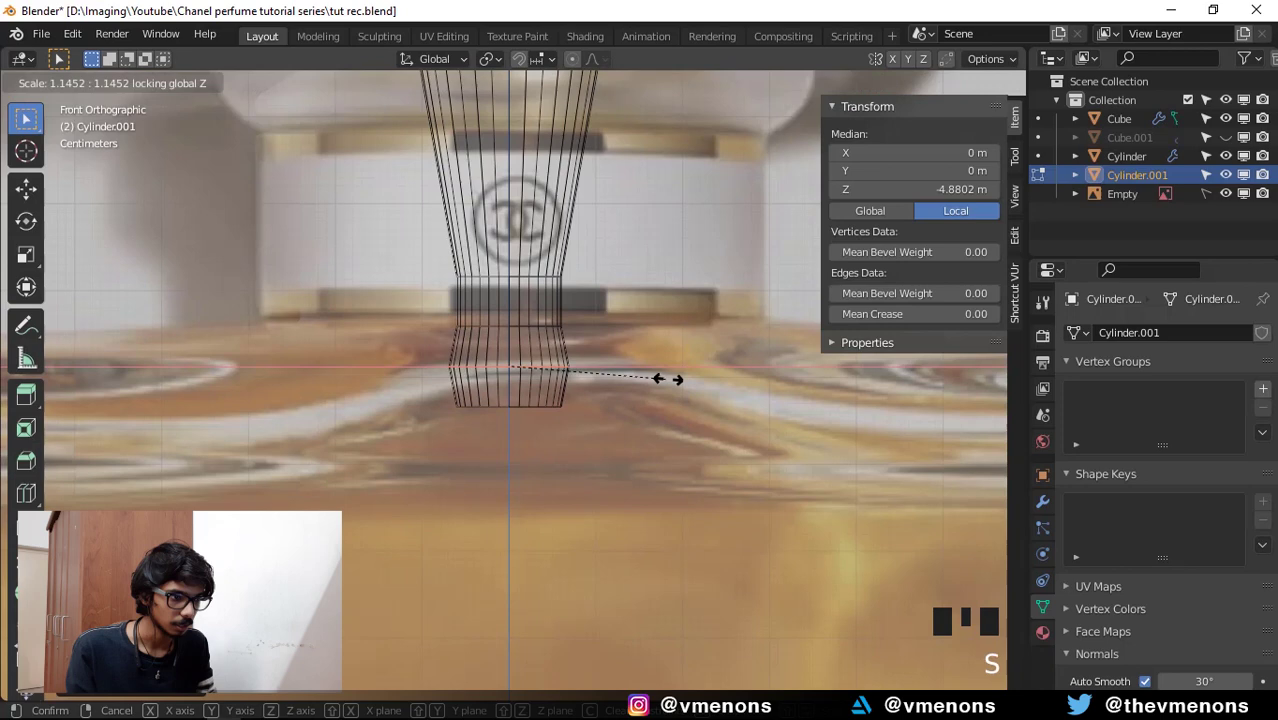
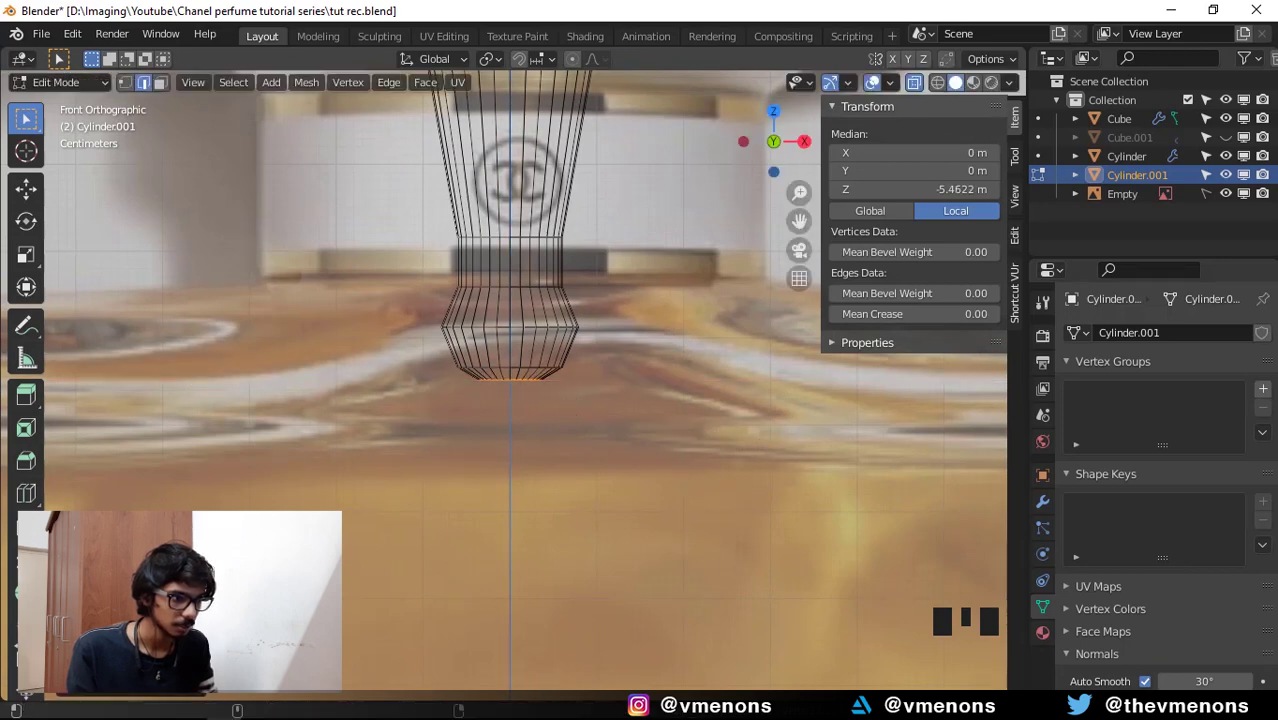
scroll("up", 3)
key("s")
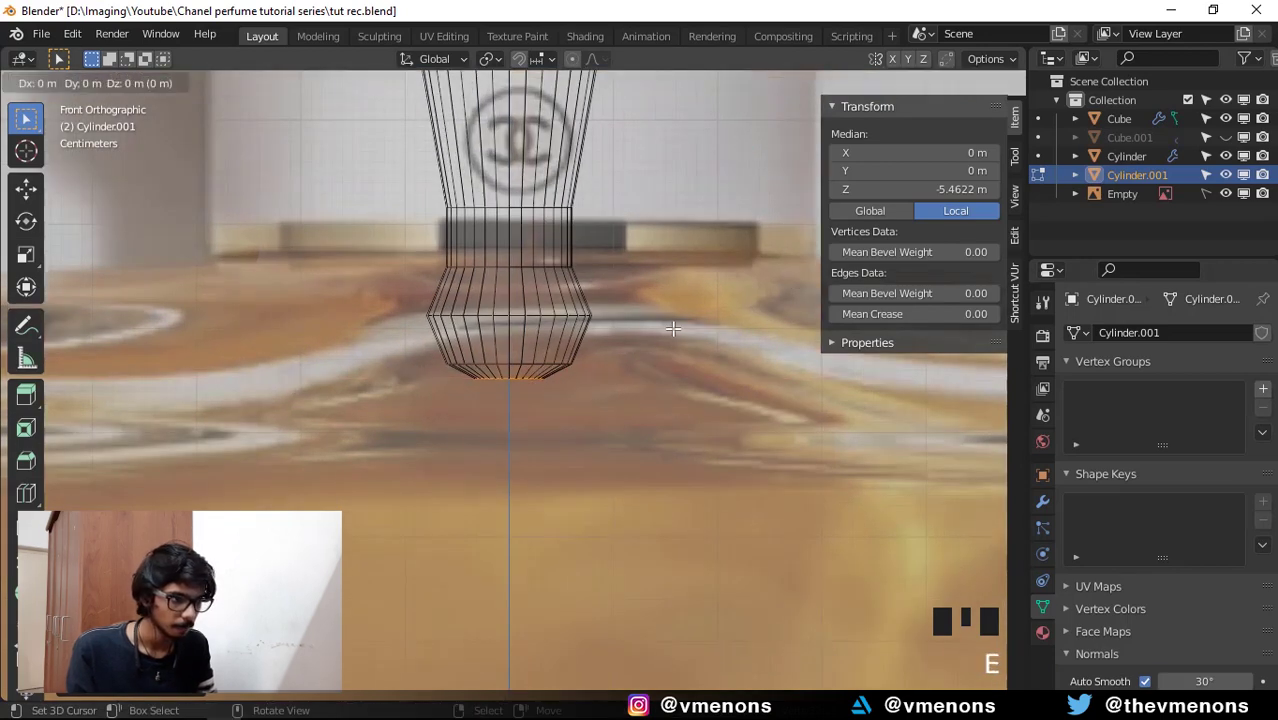
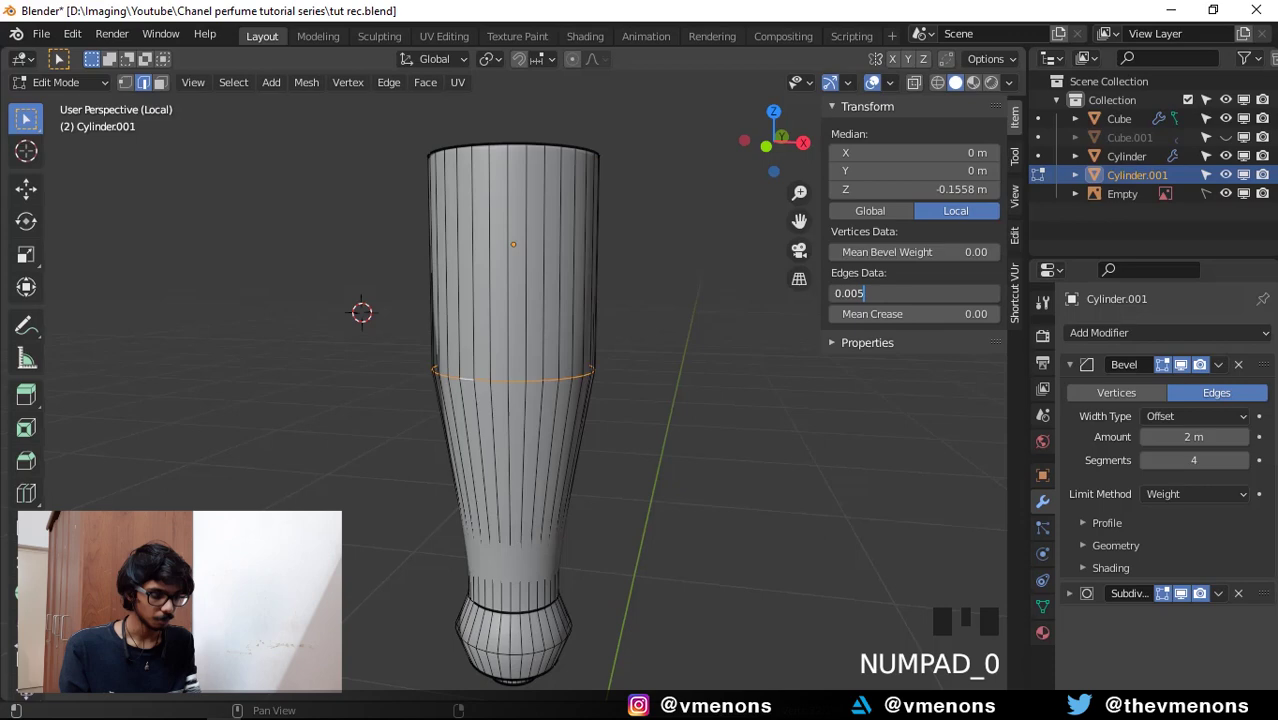
Return to Object Mode, exit Local View, save, and view the whole bottle from the front.
key("Tab")
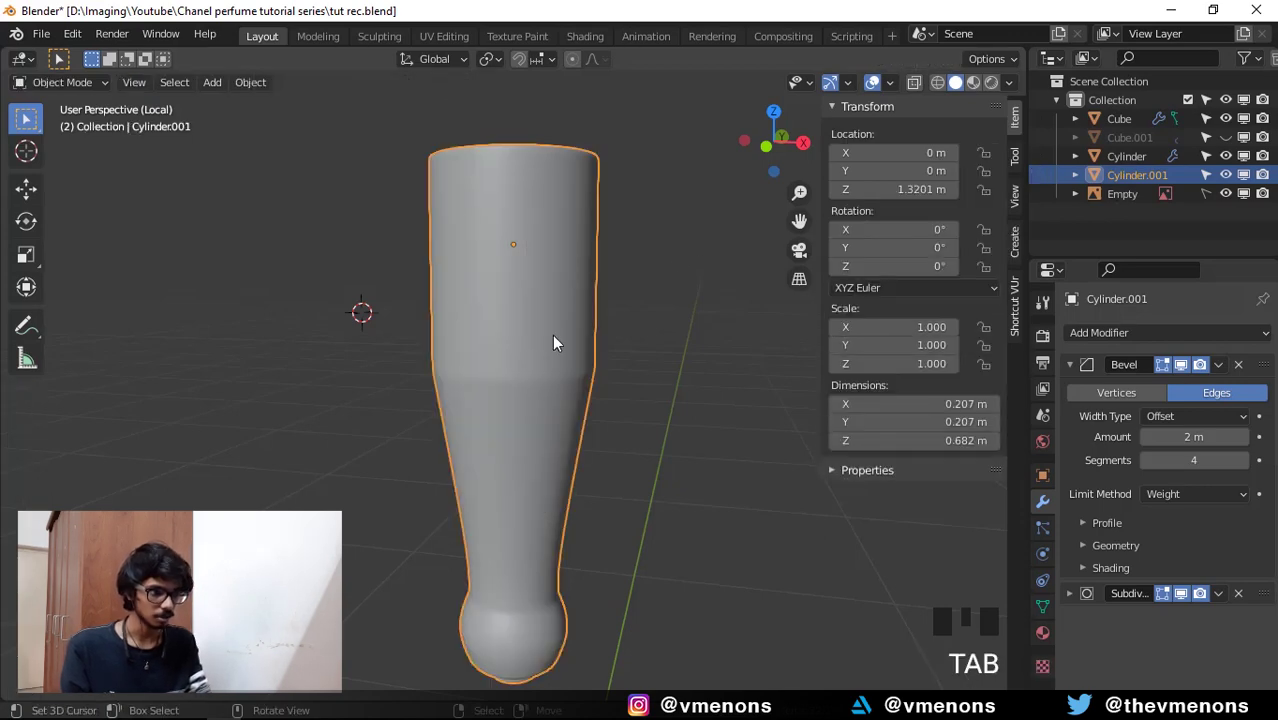
scroll("down", 3)
middle_click(680, 341)
right_click(685, 340)
key("ctrl+s")
key("/")
key("ctrl+s")
Frame the bottle with the stem inside its neck and bring up the Add menu.
scroll("down", 3)
left_click_drag(718, 301, 676, 364)
left_click_drag(662, 361, 576, 360)
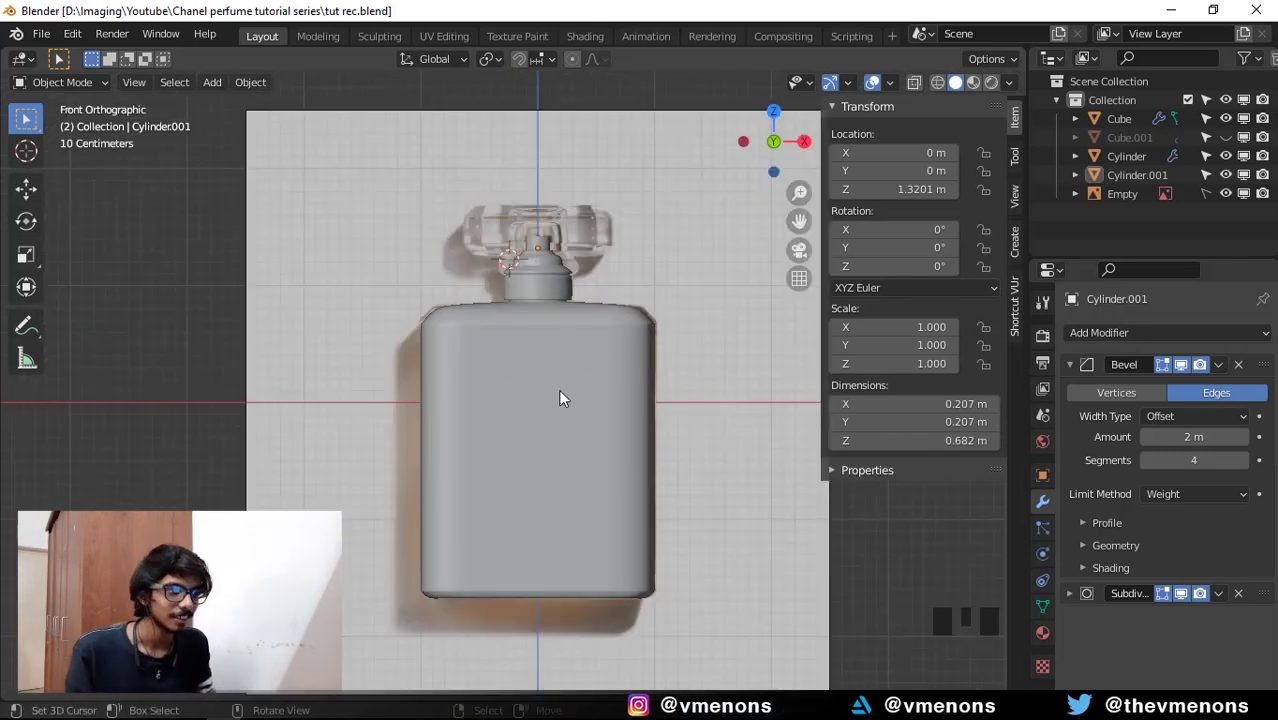
left_click_drag(541, 368, 548, 317)
scroll("up", 3)
right_click(529, 196)
key("shift+s")
left_click_drag(600, 289, 567, 381)
key("shift+a")
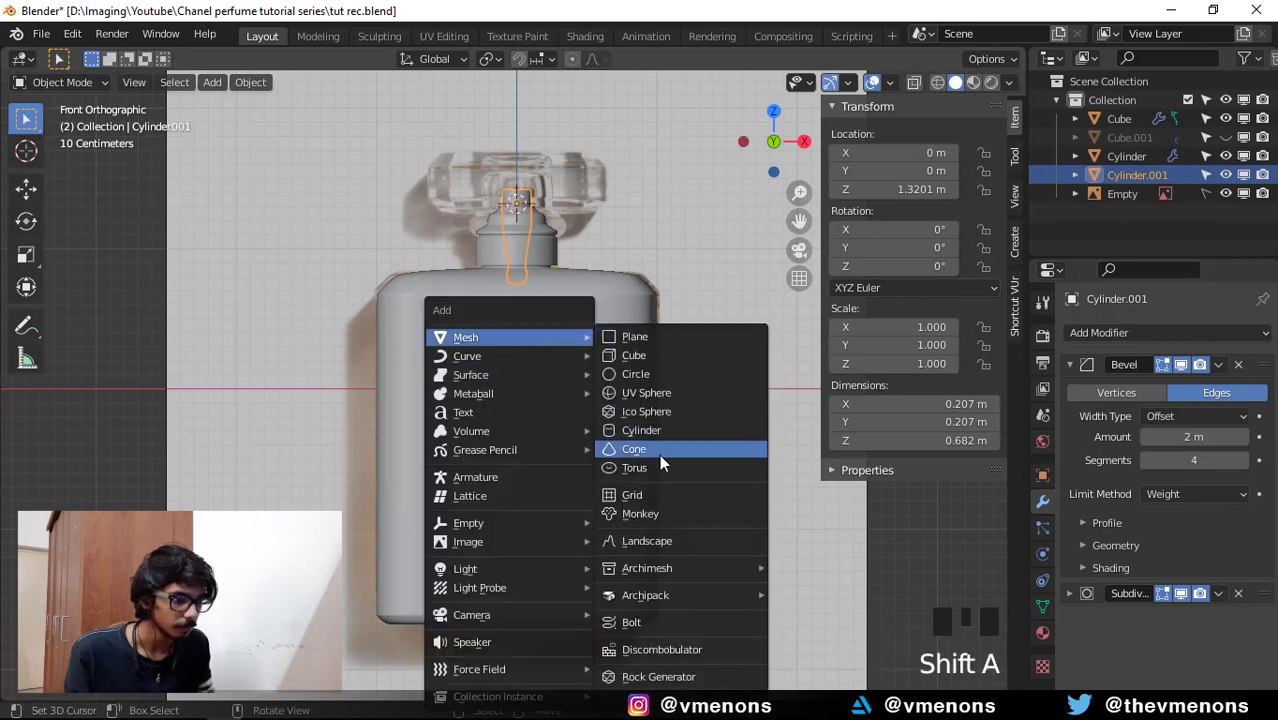
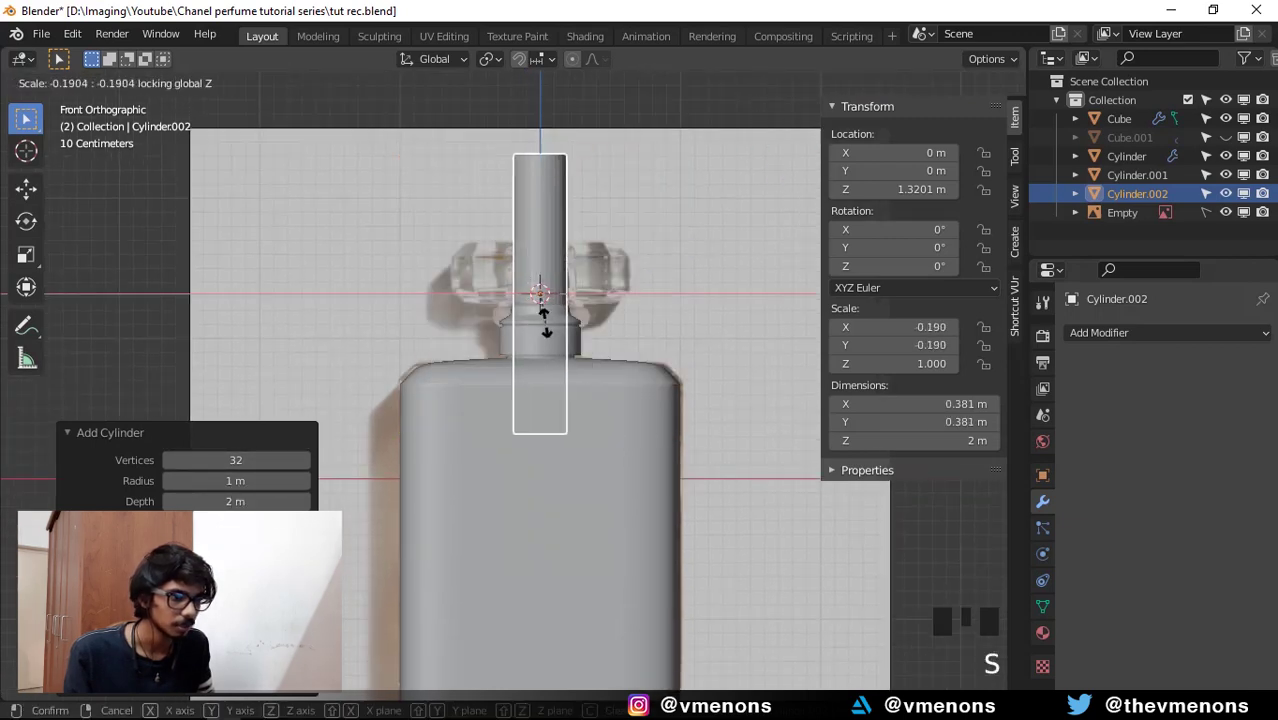
Scale the new cylinder to a thin 0.034 m rod and lower it along Z into the bottle.
key("s")
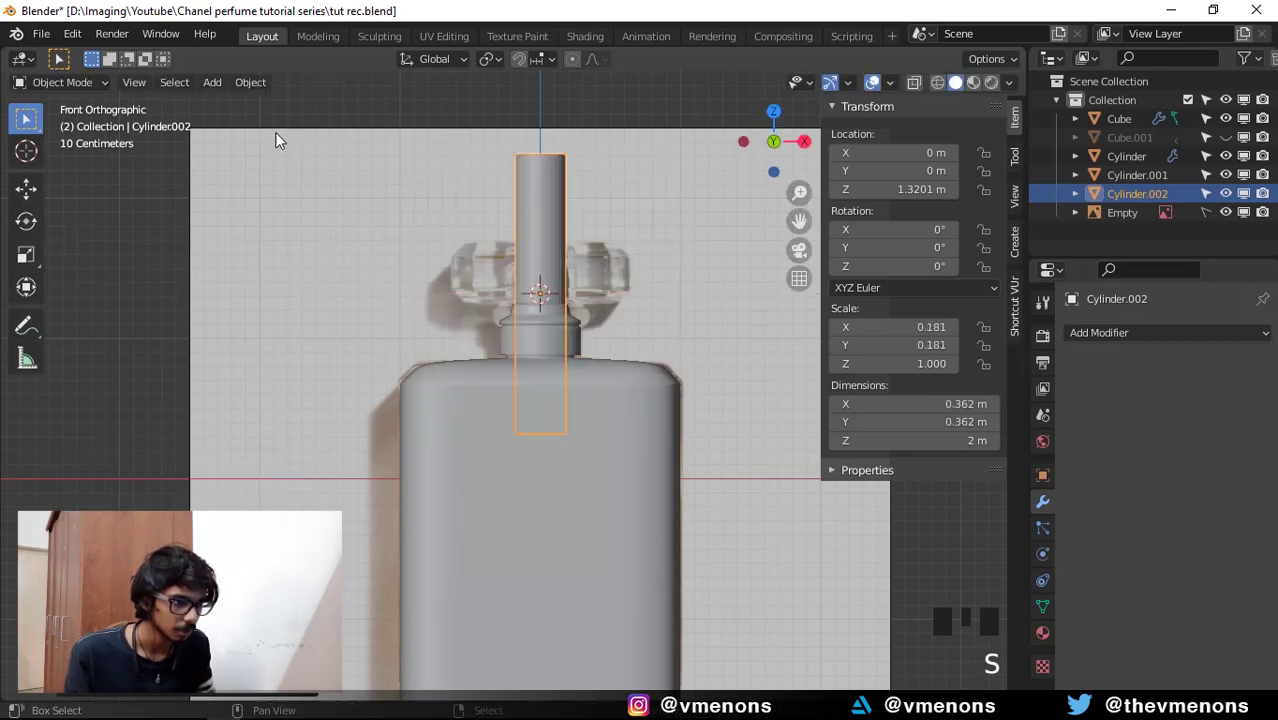
key("s")
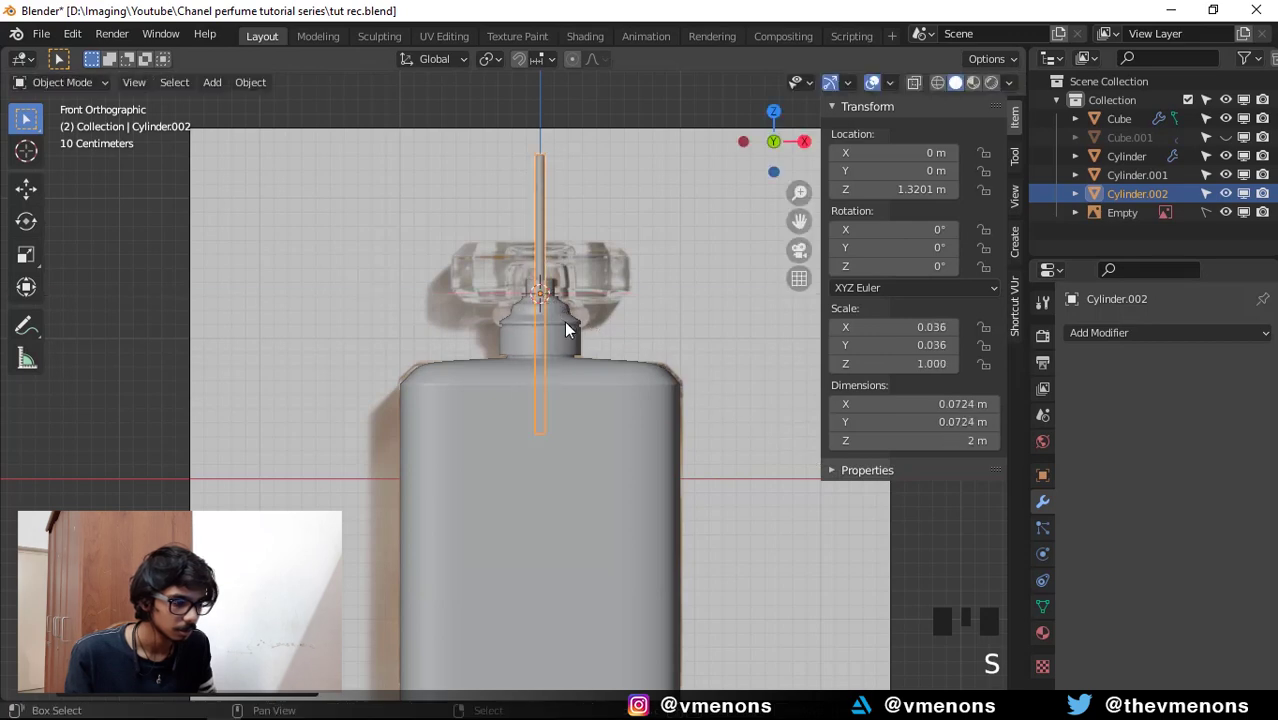
scroll("up", 3)
key("alt+z")
middle_click(609, 216)
key("g")
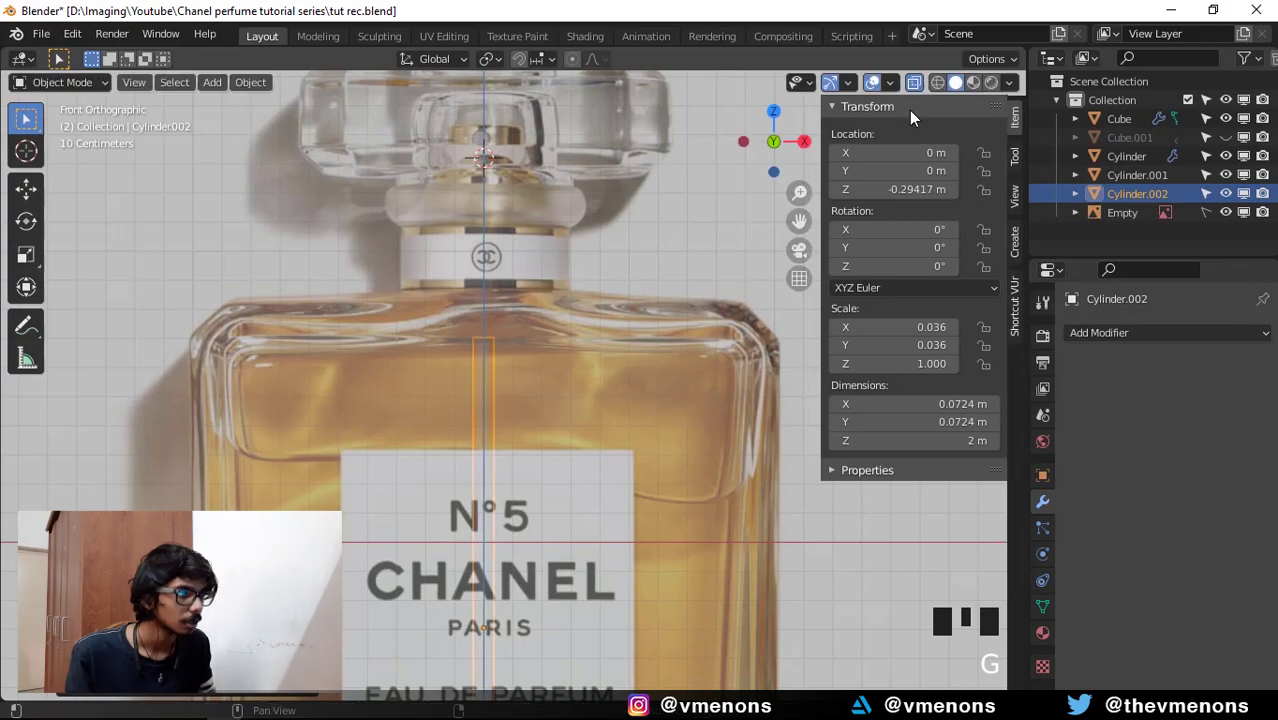
With X-ray on, reposition the rod vertically inside the neck and slim it further.
left_click(951, 80)
left_click_drag(612, 280, 628, 326)
key("alt+z")
scroll("up", 3)
left_click_drag(639, 425, 588, 395)
scroll("up", 3)
middle_click(619, 488)
scroll("up", 3)
scroll("up", 3)
key("s")
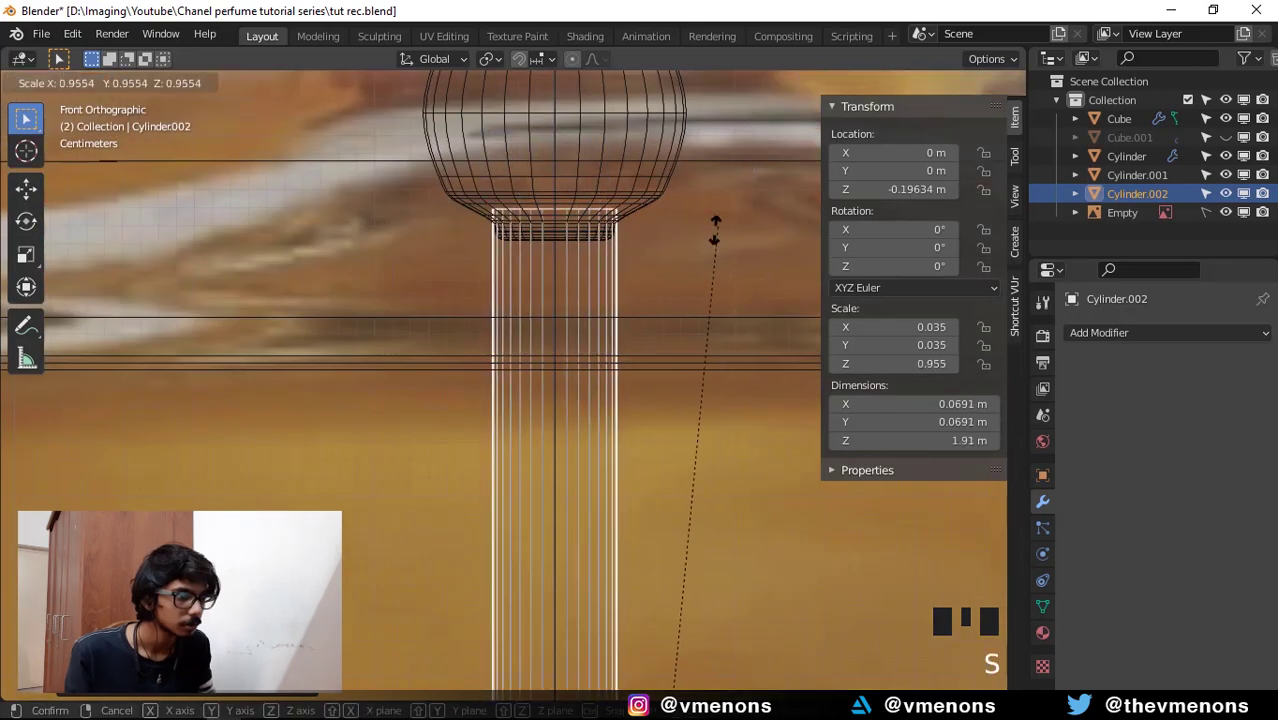